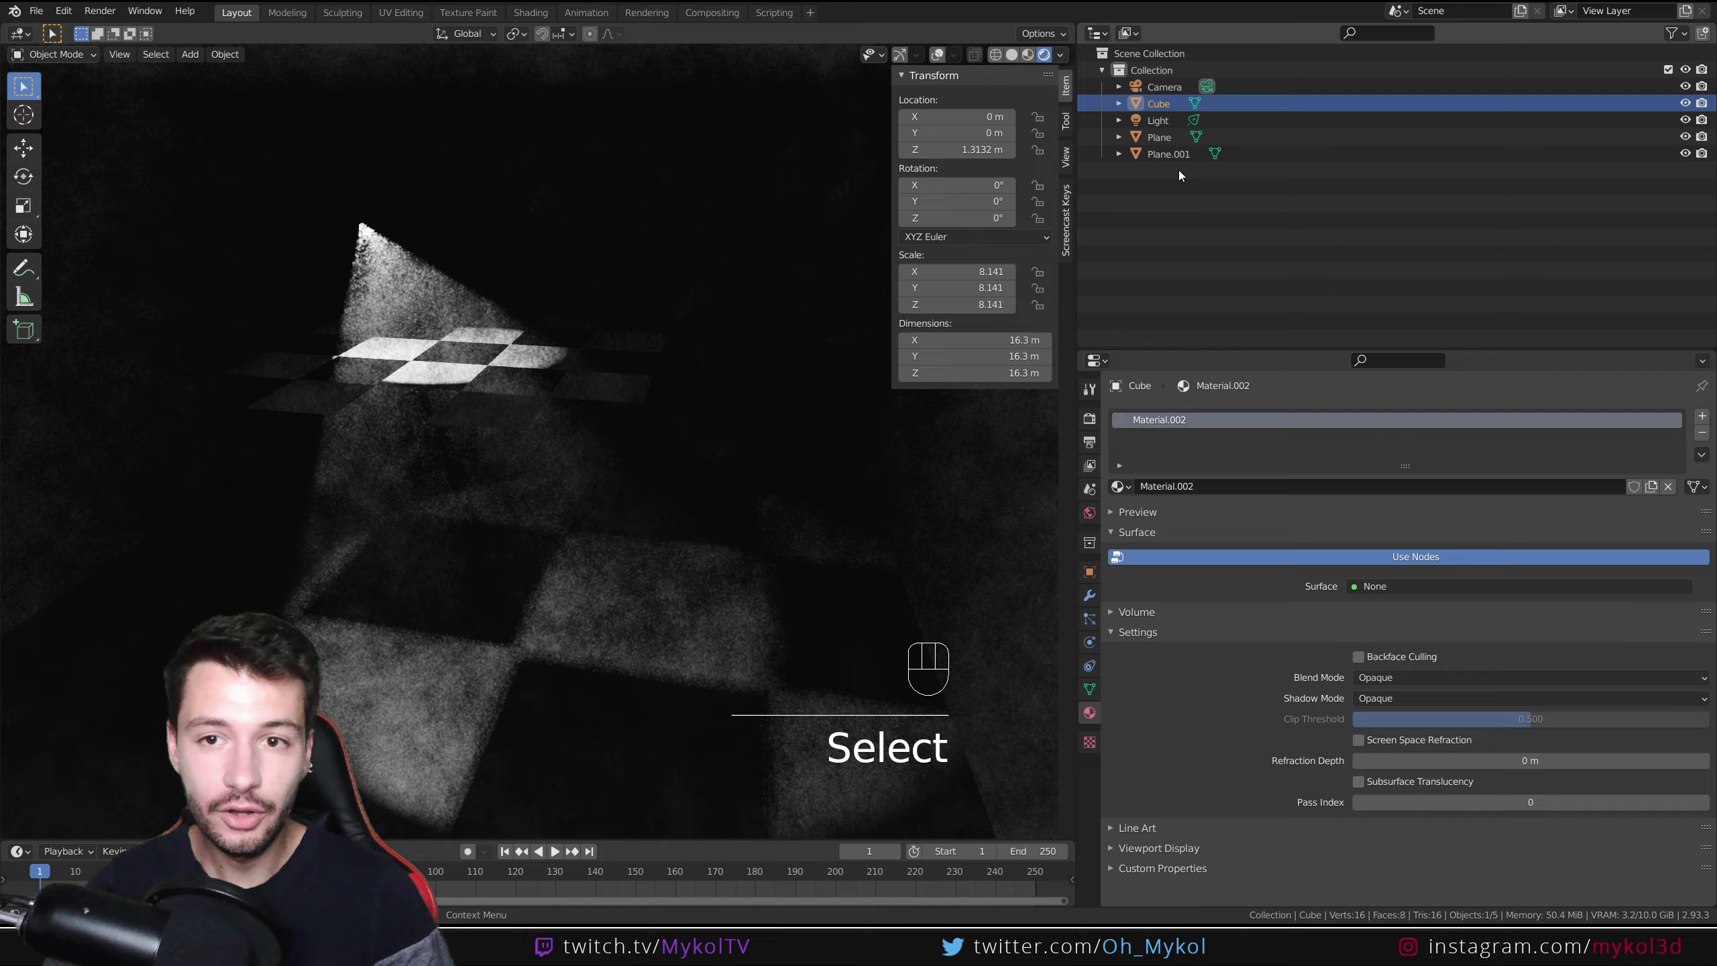
# Step: Preview the finished scene by tilting the ground and checker planes and hiding the fog cube
pyautogui.press('r')
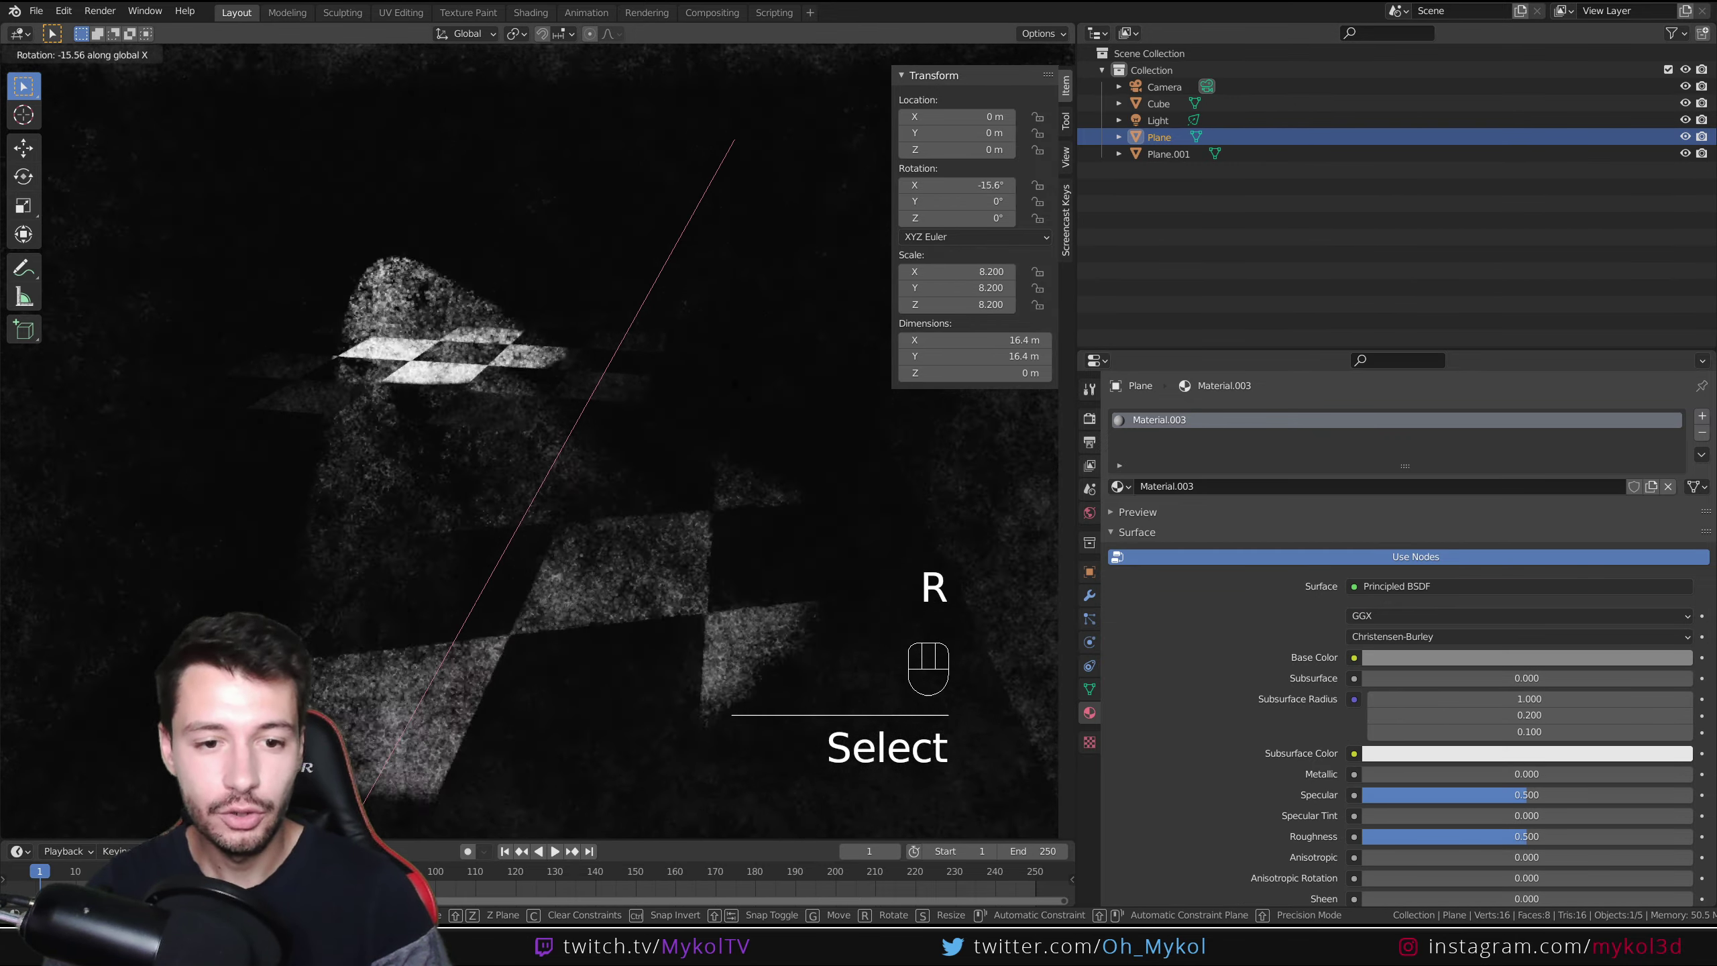
pyautogui.click(1170, 163)
pyautogui.press('r')
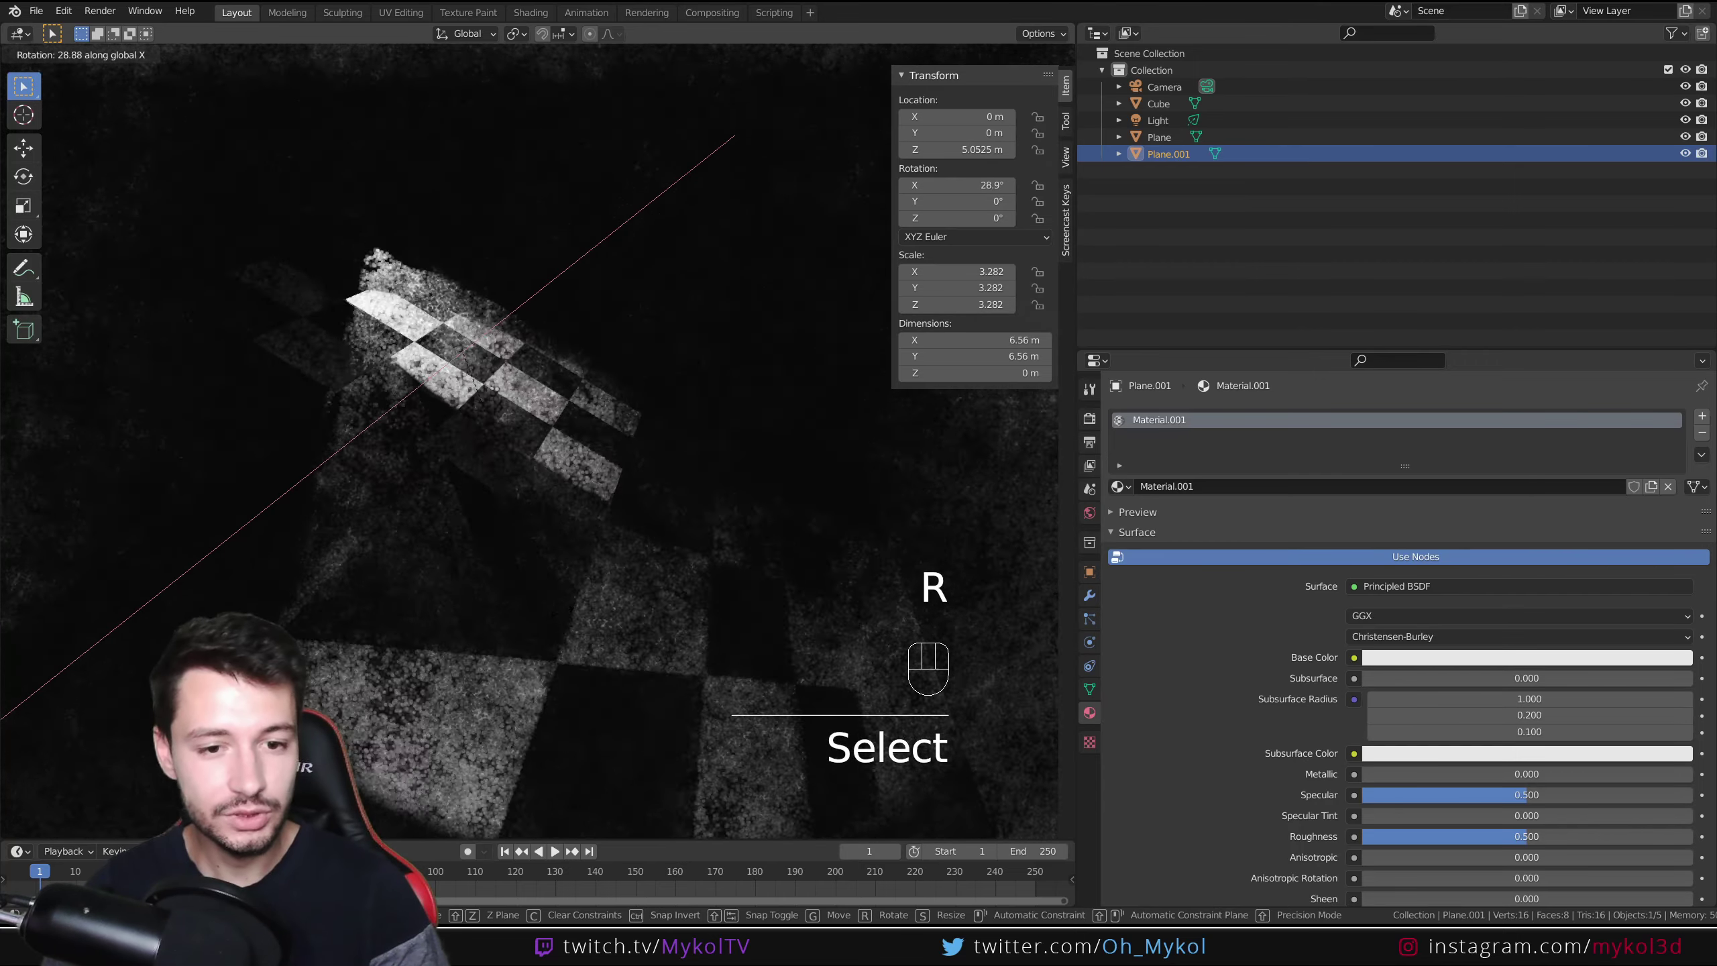
pyautogui.write('ect')
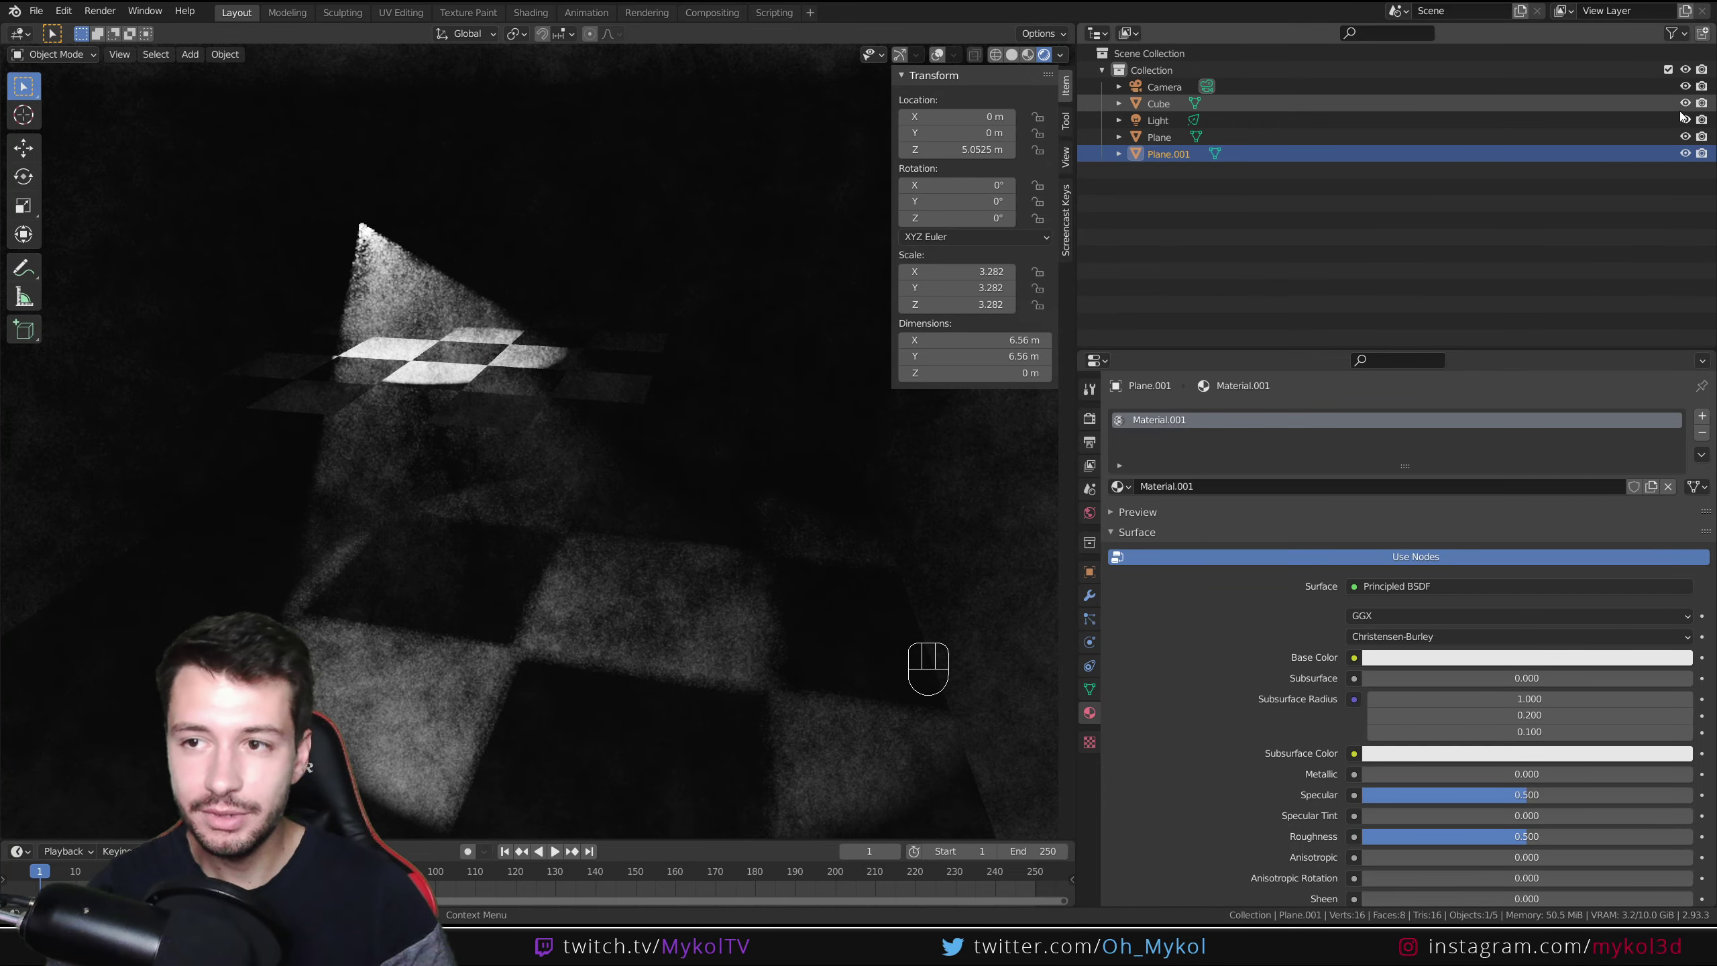
pyautogui.click(1690, 112)
pyautogui.click(567, 359)
# Step: Move and rotate the floating checker plane, cancelling the changes, and hide the fog volume again
pyautogui.press('g')
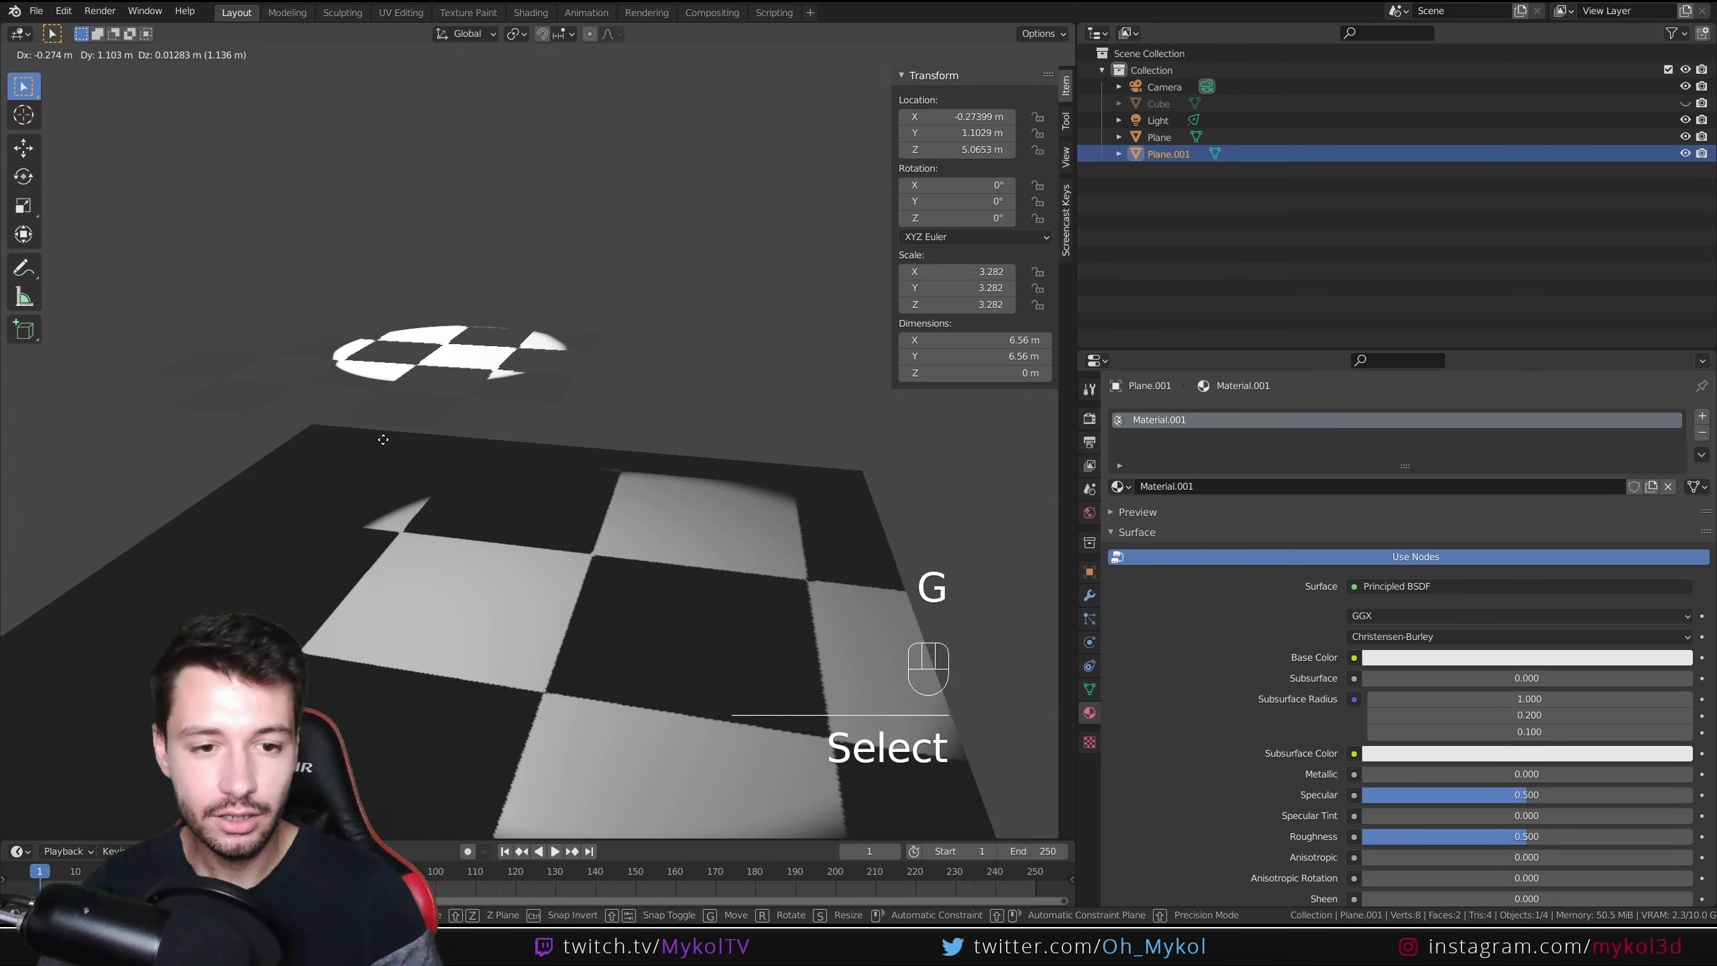
pyautogui.click(899, 59)
pyautogui.click(940, 59)
pyautogui.press('r')
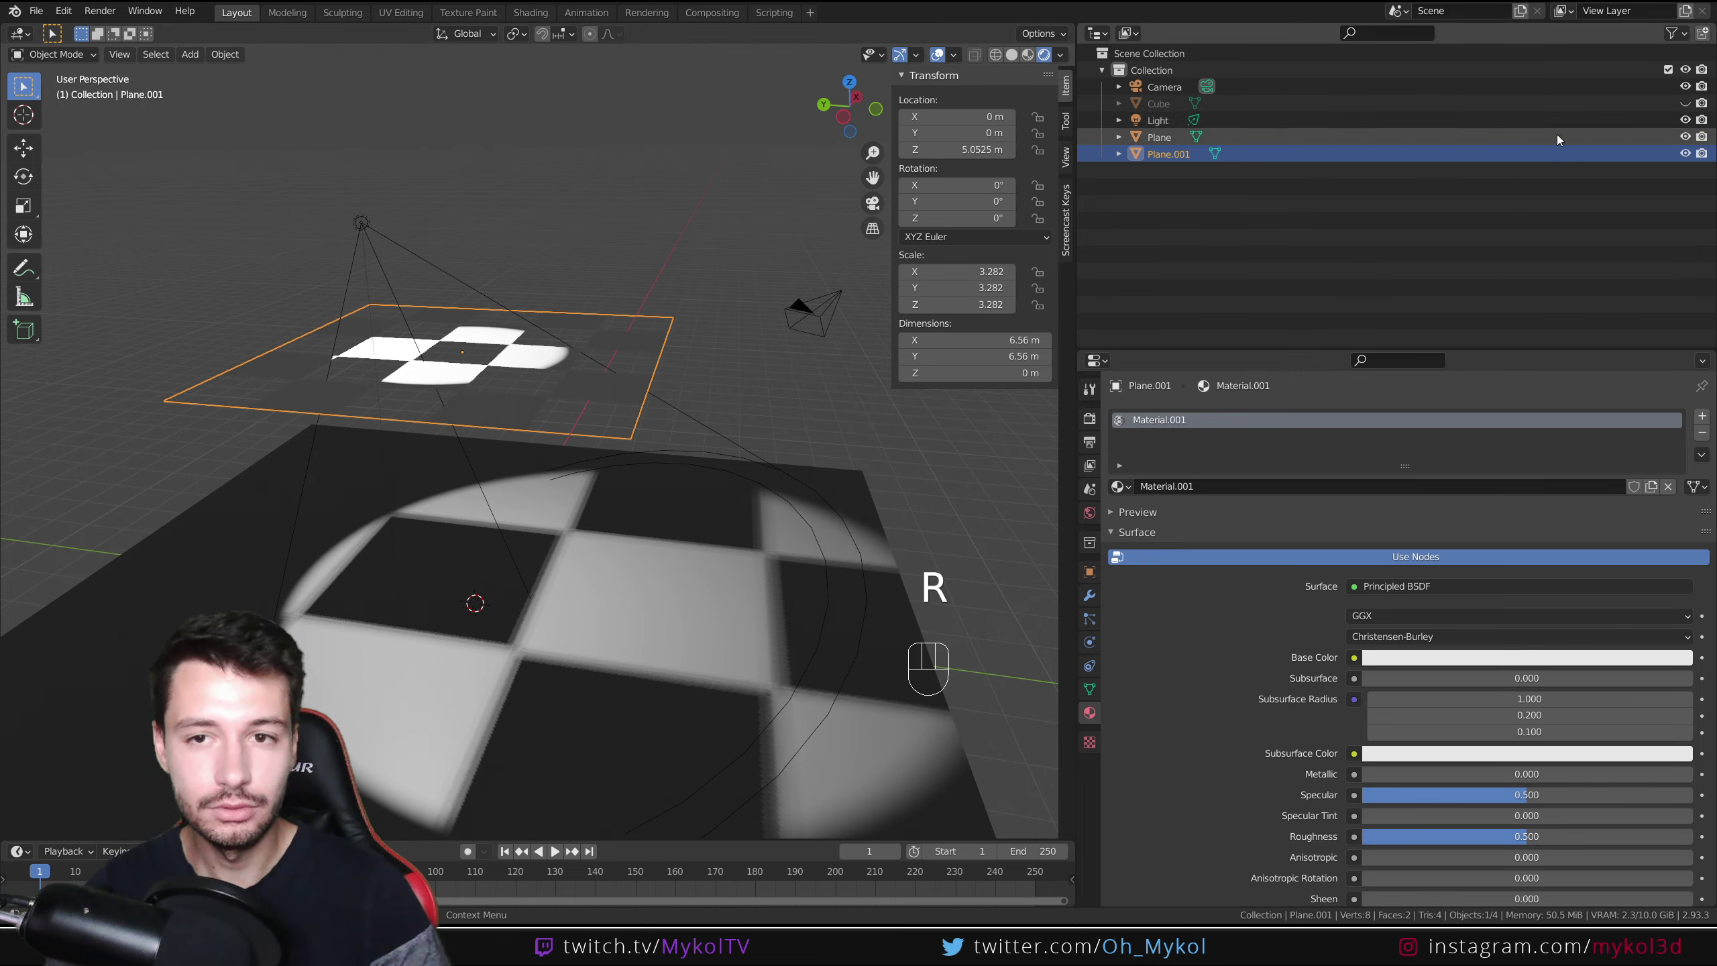
pyautogui.moveTo(1690, 104); pyautogui.dragTo(1555, 152)
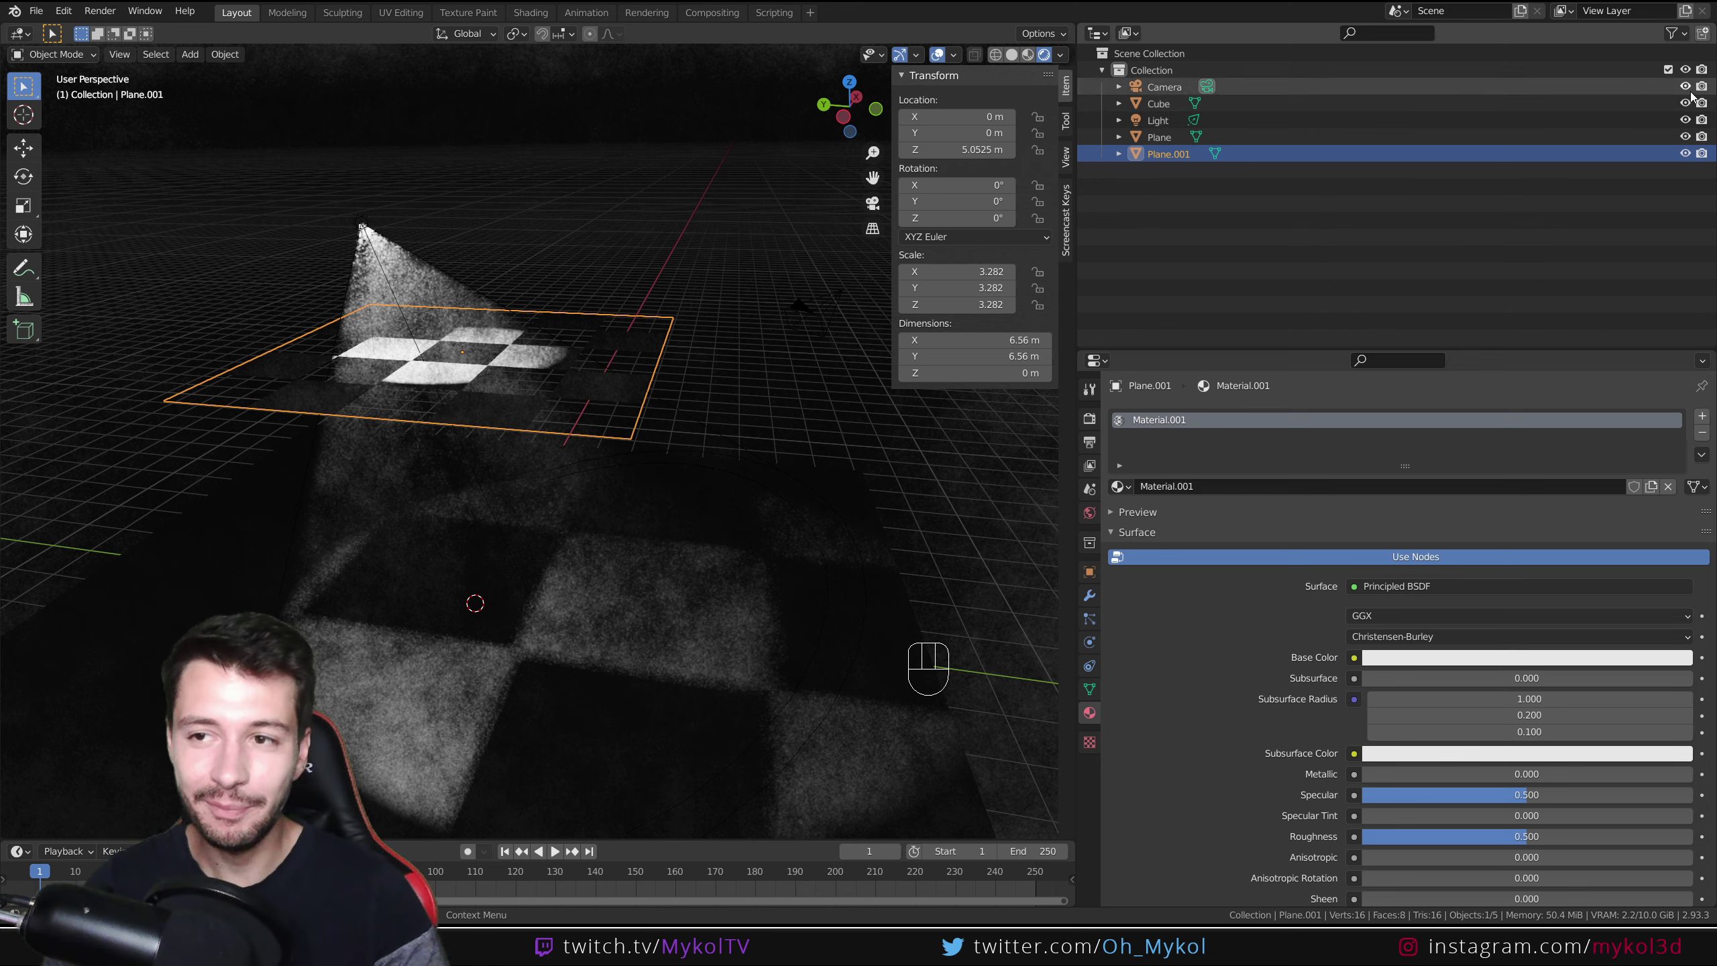
pyautogui.click(1690, 109)
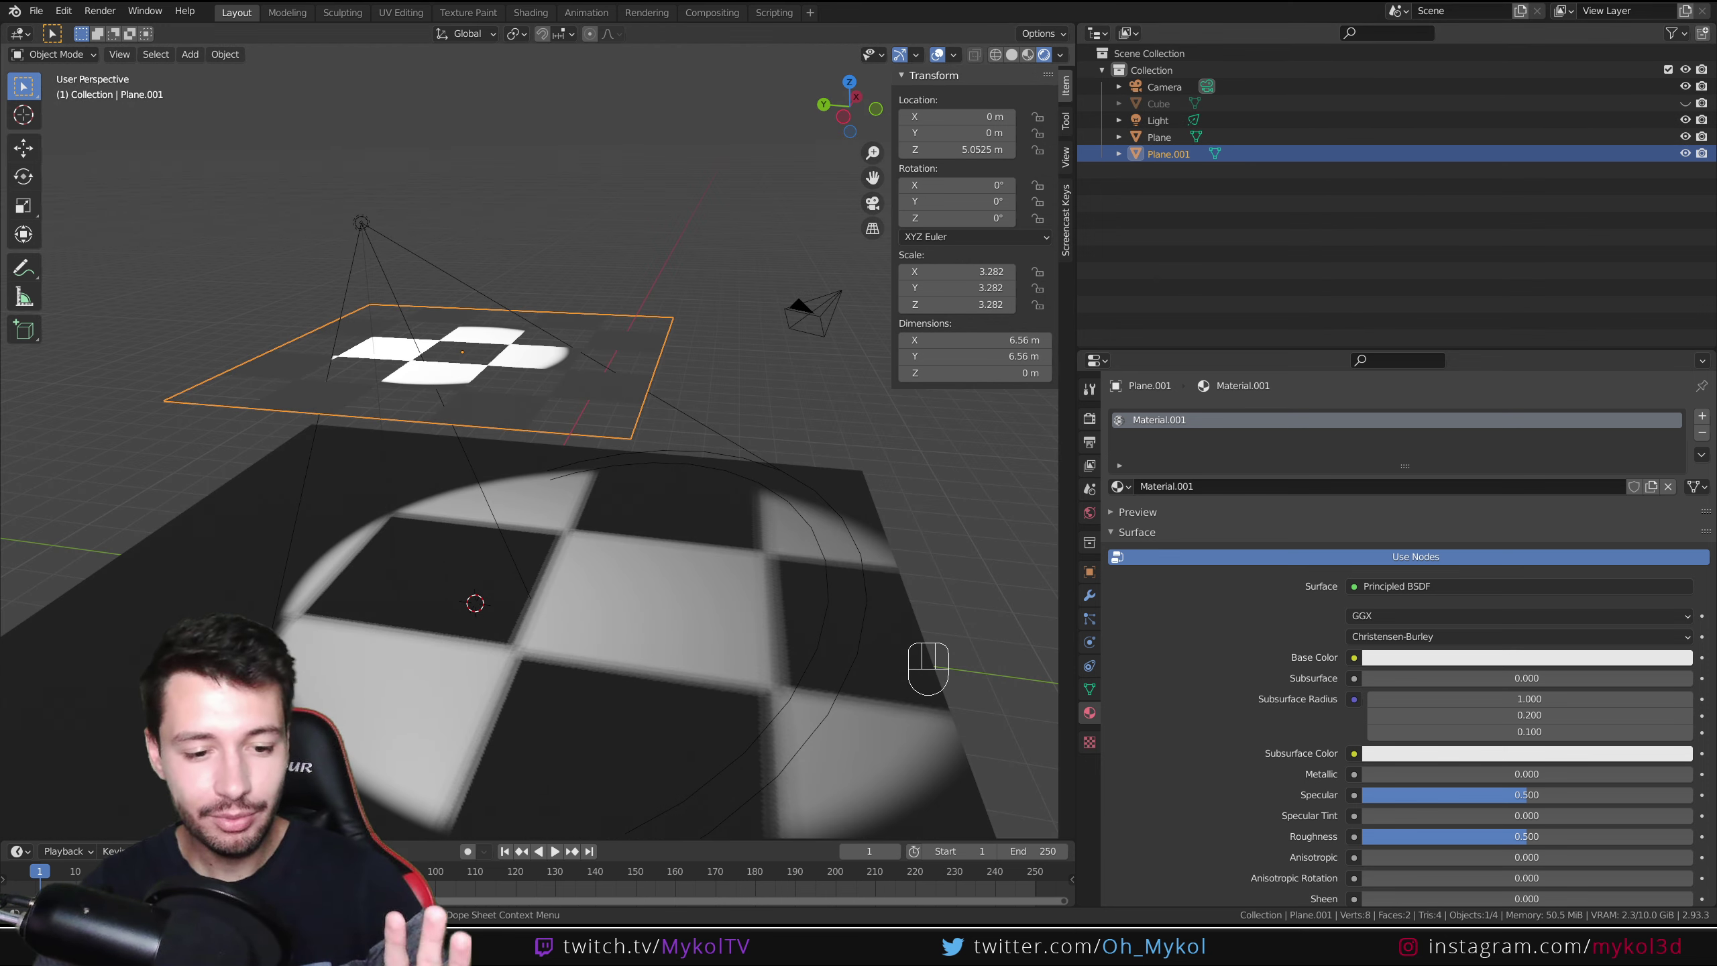
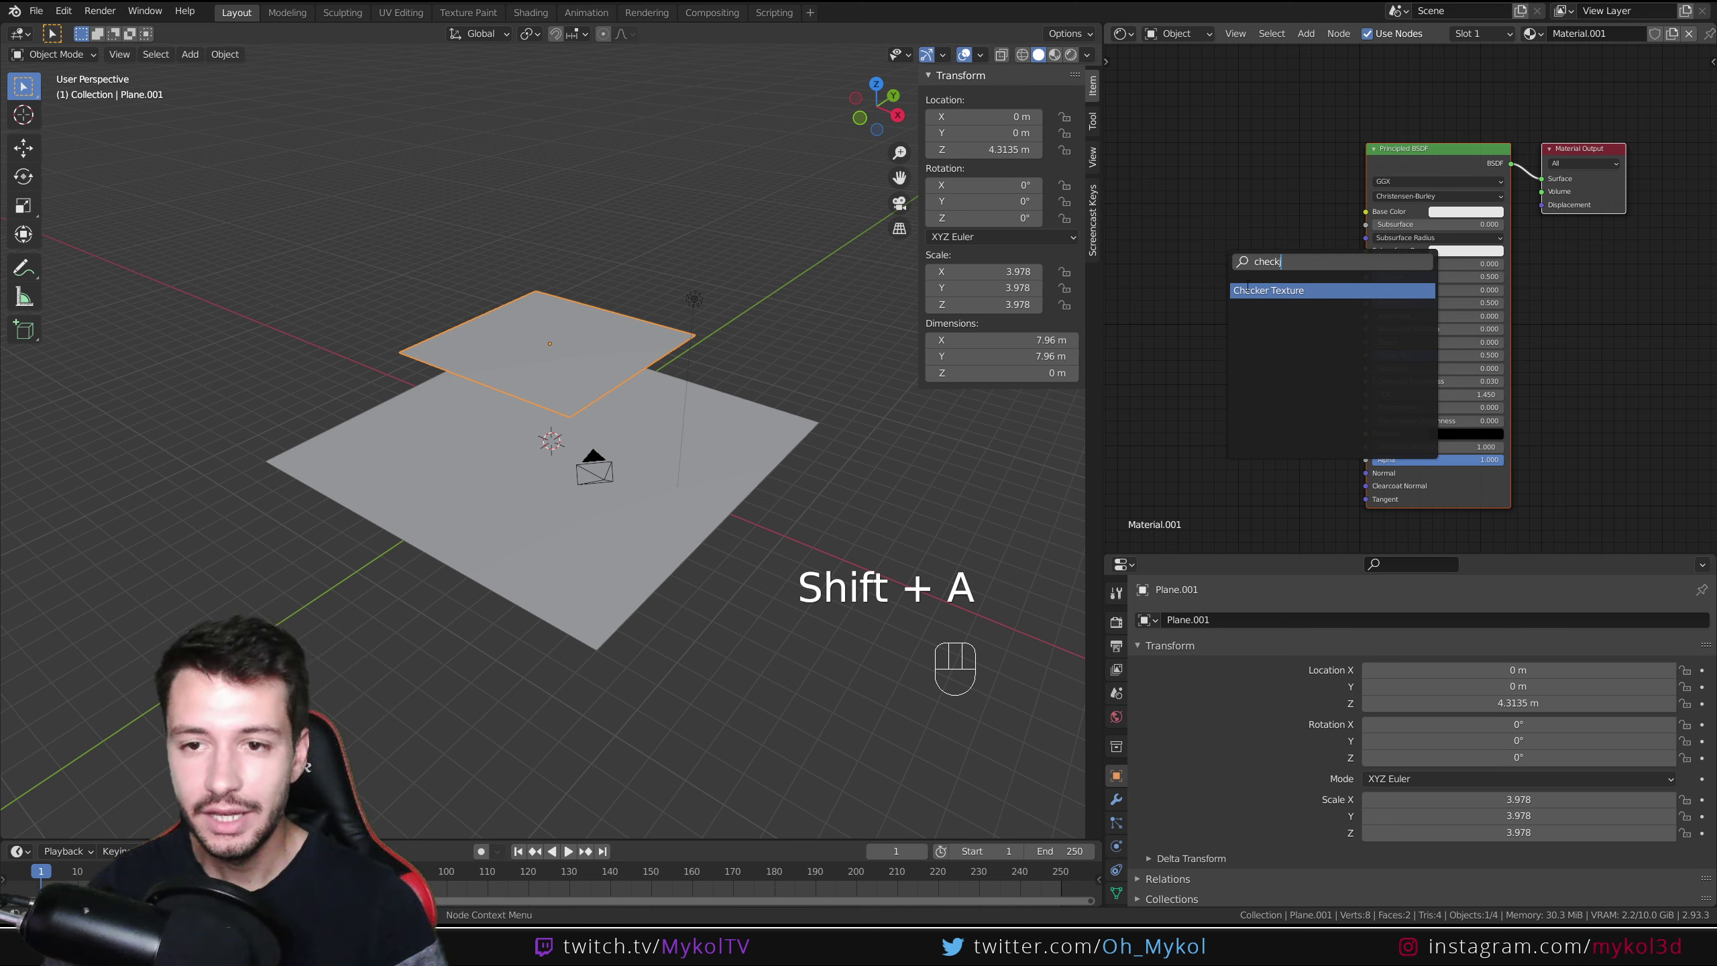
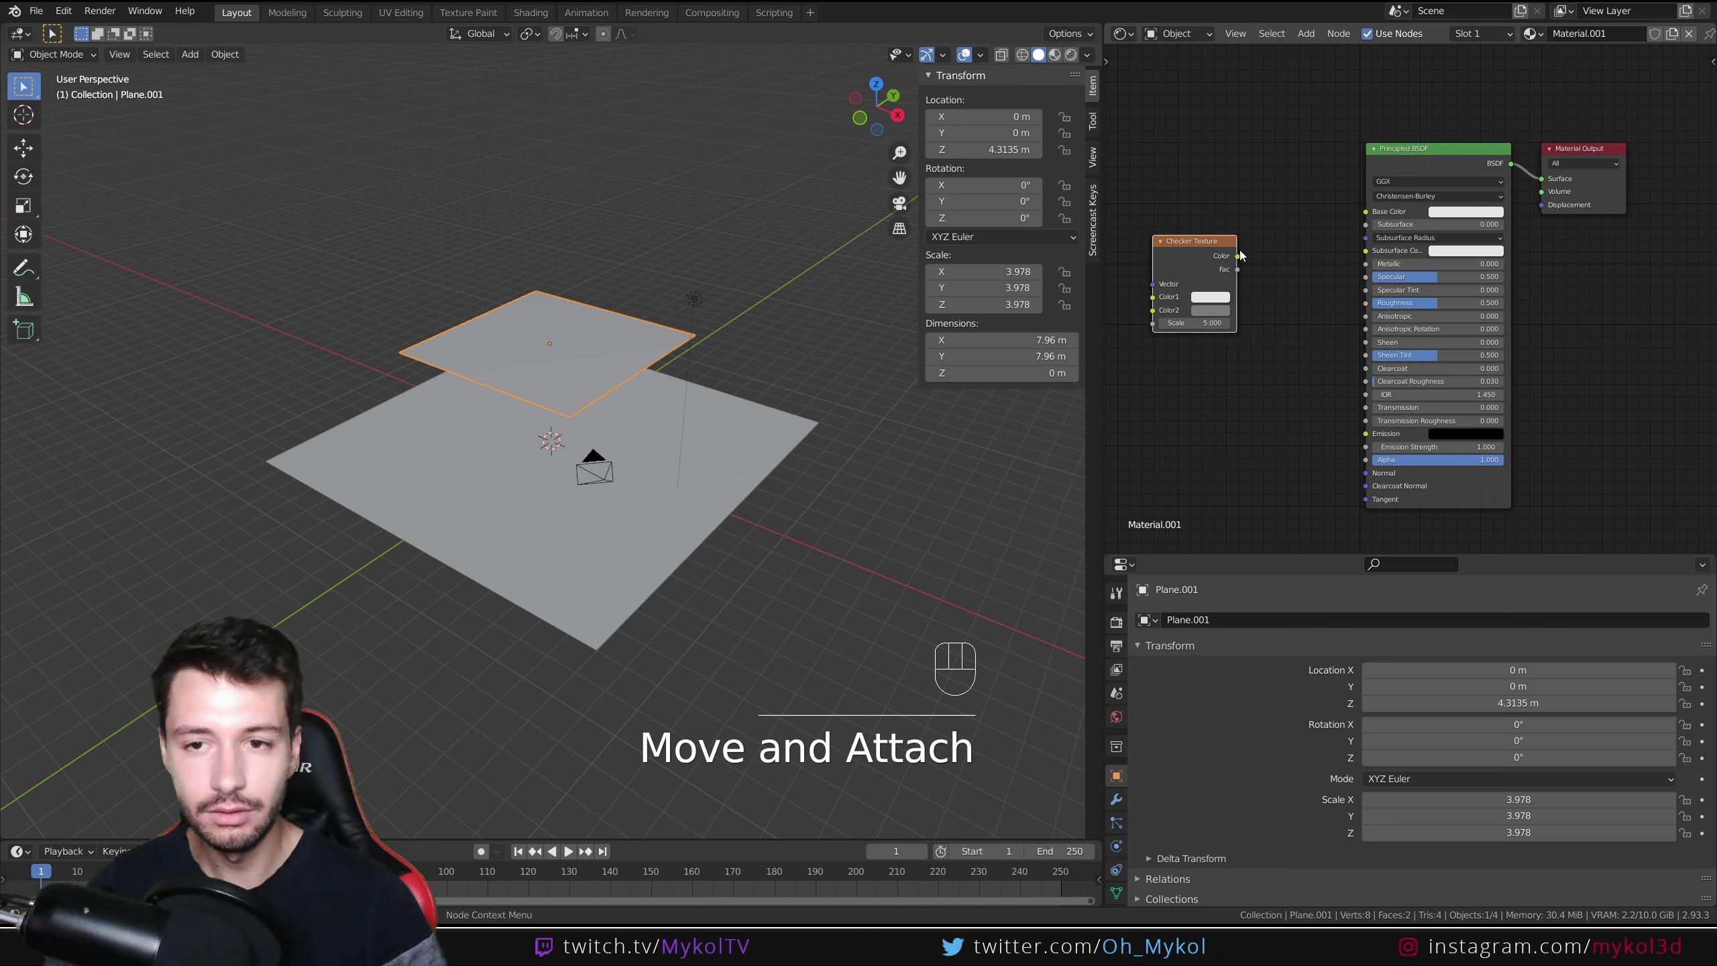
# Step: Add a Checker Texture node and feed its Color into the plane material's Alpha instead of Base Color
pyautogui.moveTo(1247, 260); pyautogui.dragTo(1217, 233)
pyautogui.click(1061, 57)
pyautogui.moveTo(599, 390); pyautogui.dragTo(596, 392)
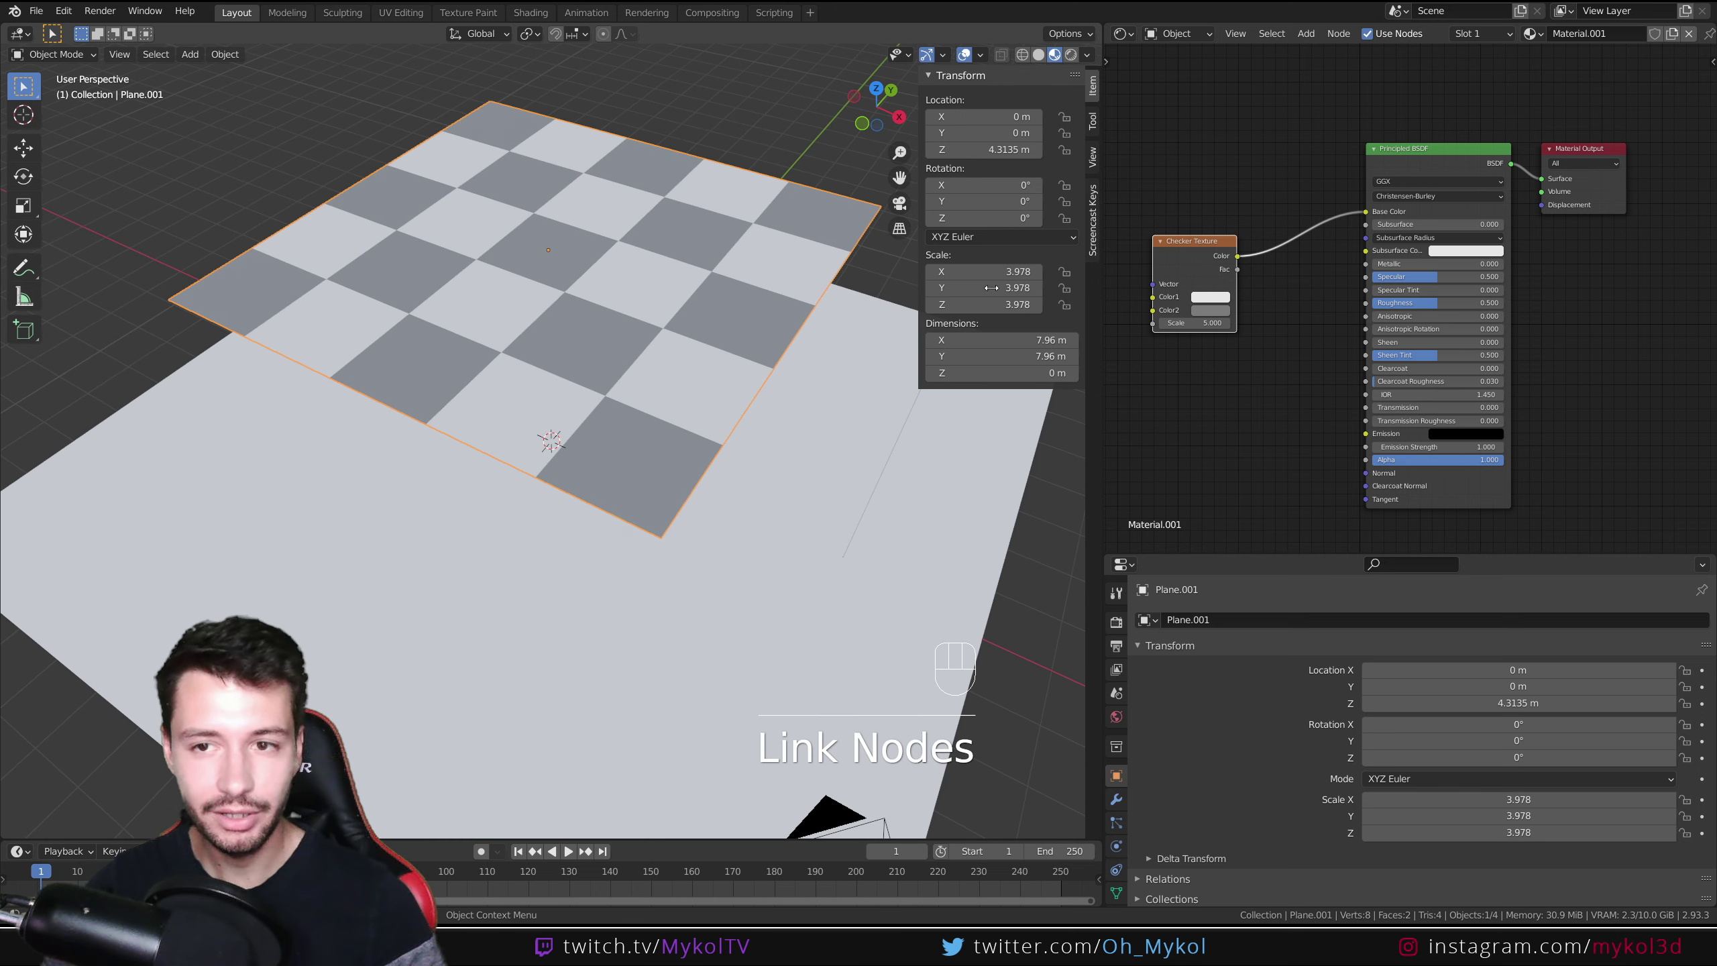
pyautogui.moveTo(1370, 212); pyautogui.dragTo(1281, 499)
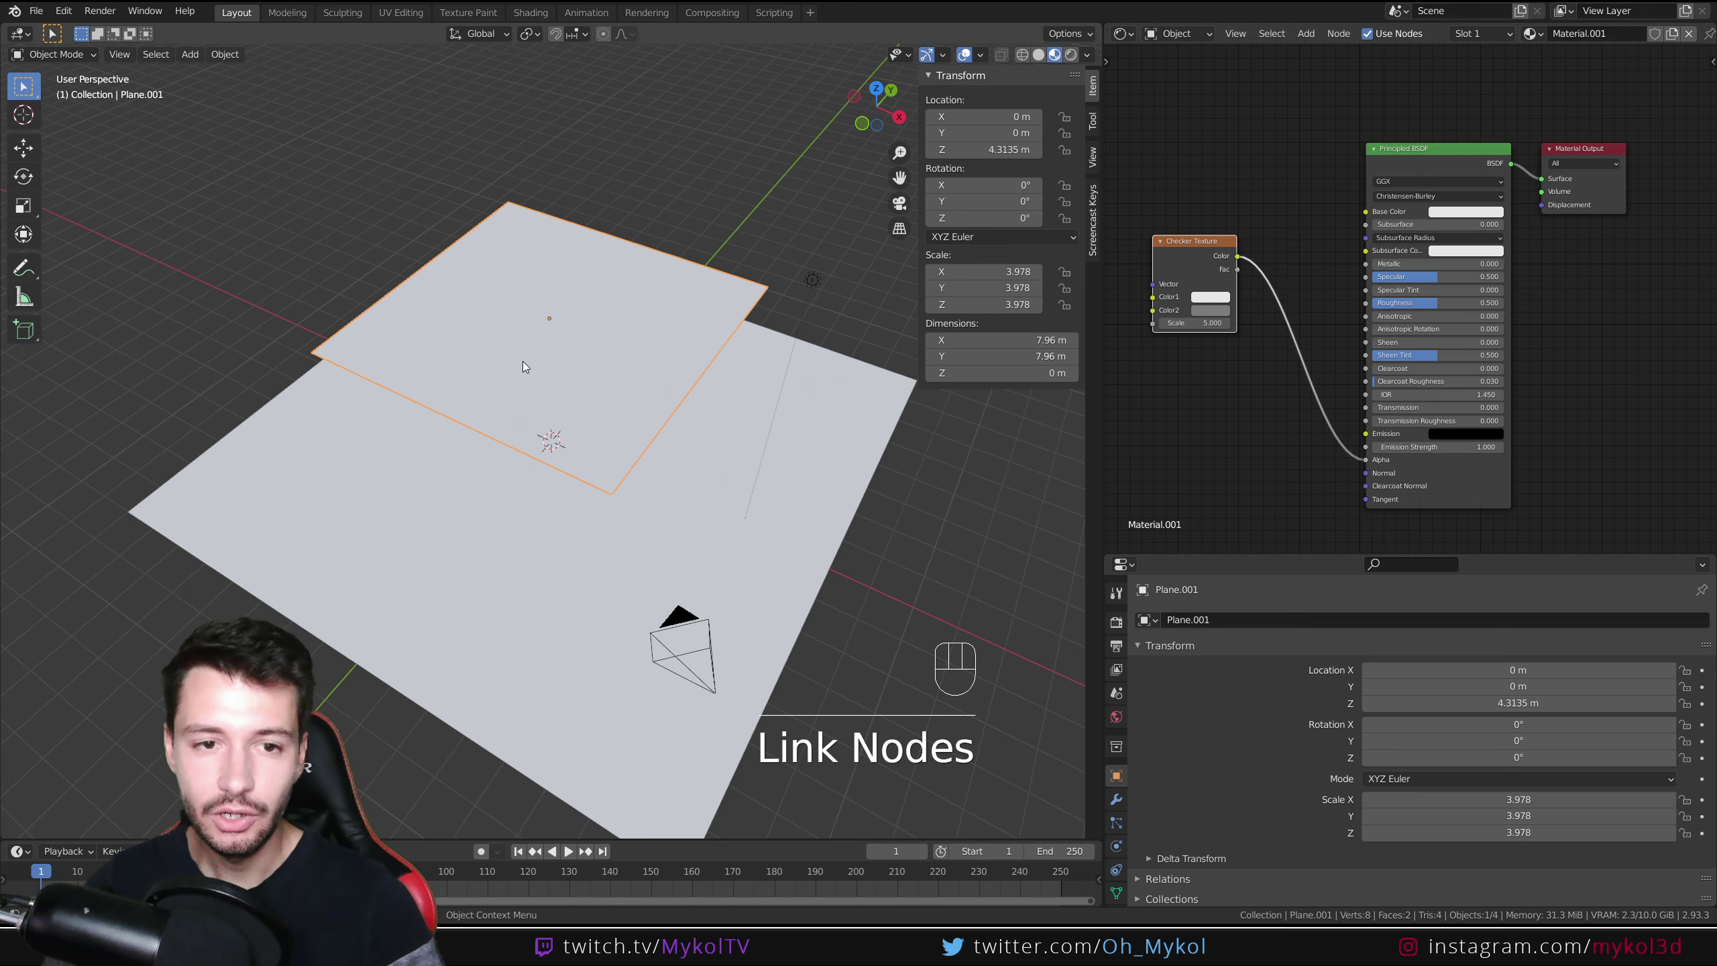
# Step: Inspect the two planes and switch the viewport to Rendered shading in Cycles
pyautogui.moveTo(576, 433); pyautogui.dragTo(580, 390)
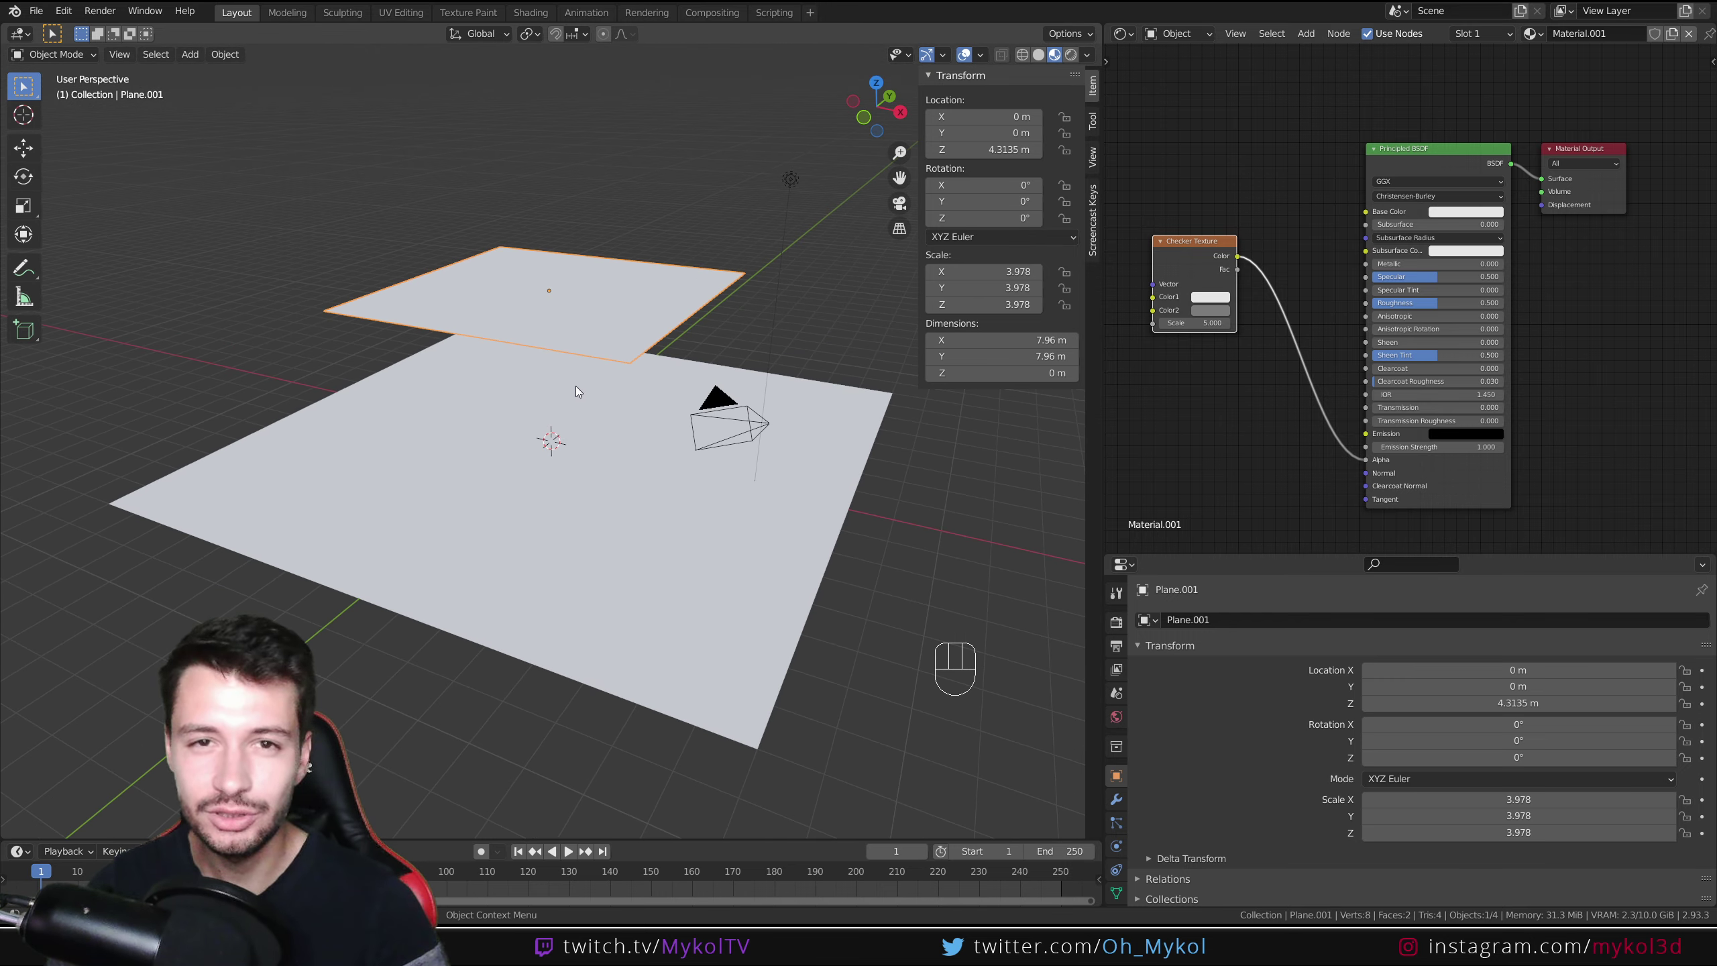
pyautogui.moveTo(1118, 624); pyautogui.dragTo(1223, 624)
pyautogui.moveTo(1410, 622); pyautogui.dragTo(1401, 678)
pyautogui.click(1071, 55)
pyautogui.middleClick(621, 352)
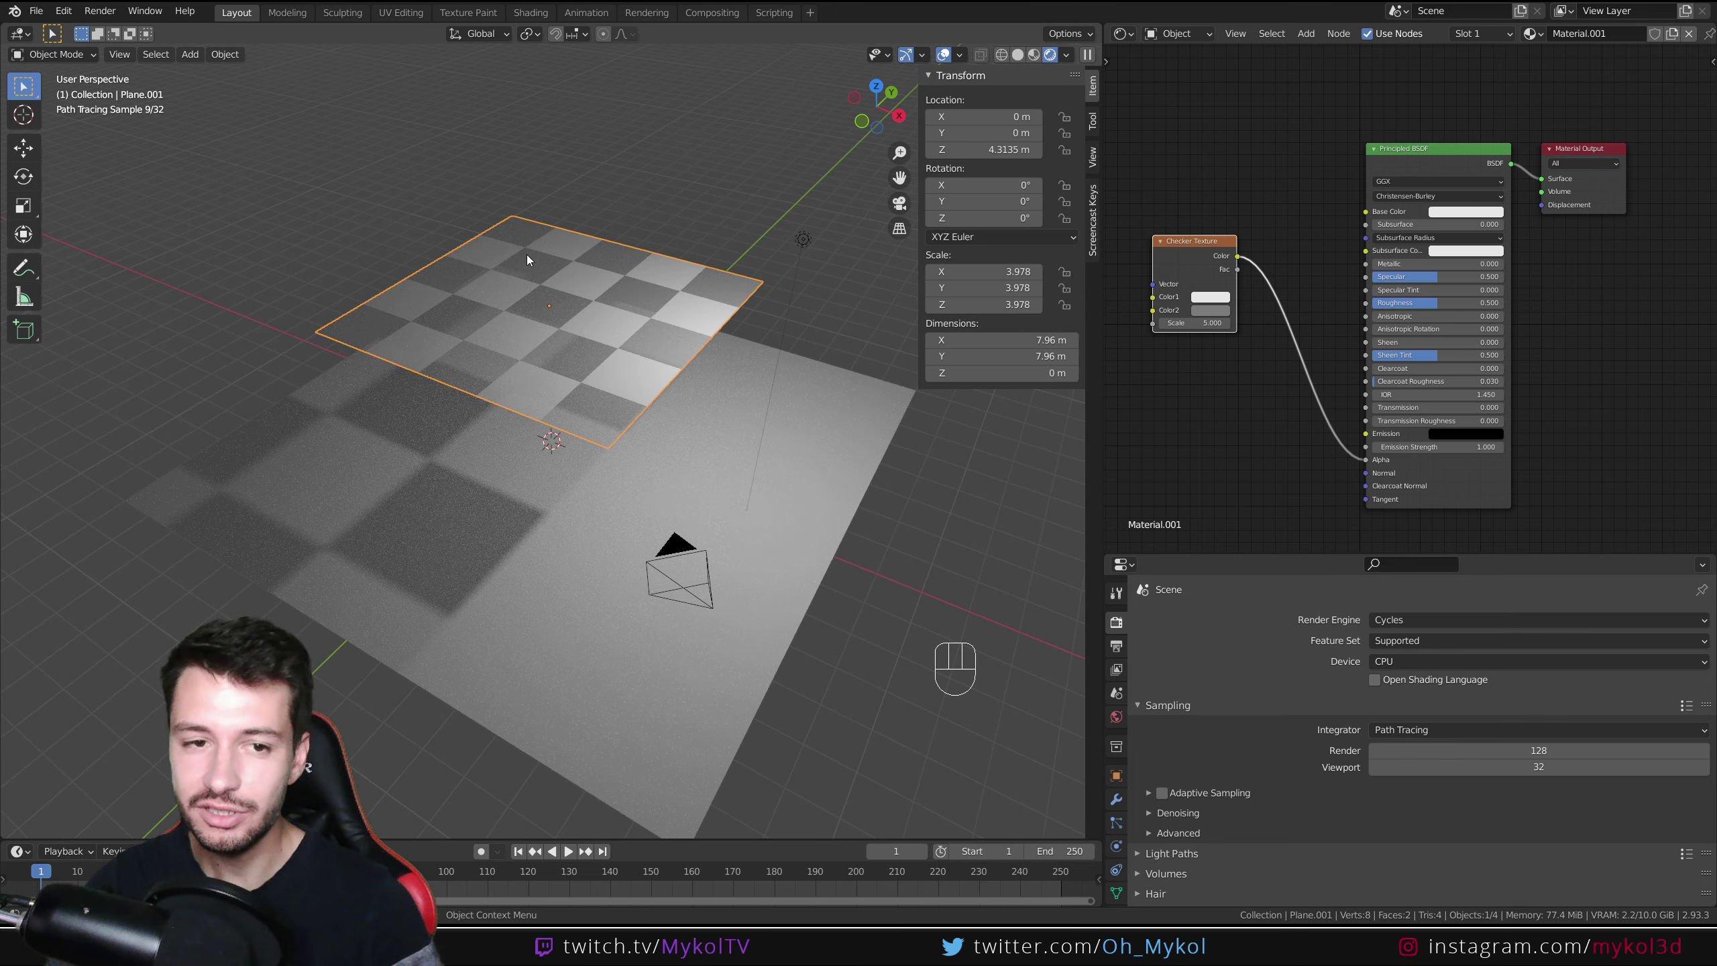
# Step: Switch the render engine to Eevee and view the floating plane rendered solid with a plain shadow
pyautogui.moveTo(651, 363); pyautogui.dragTo(763, 293)
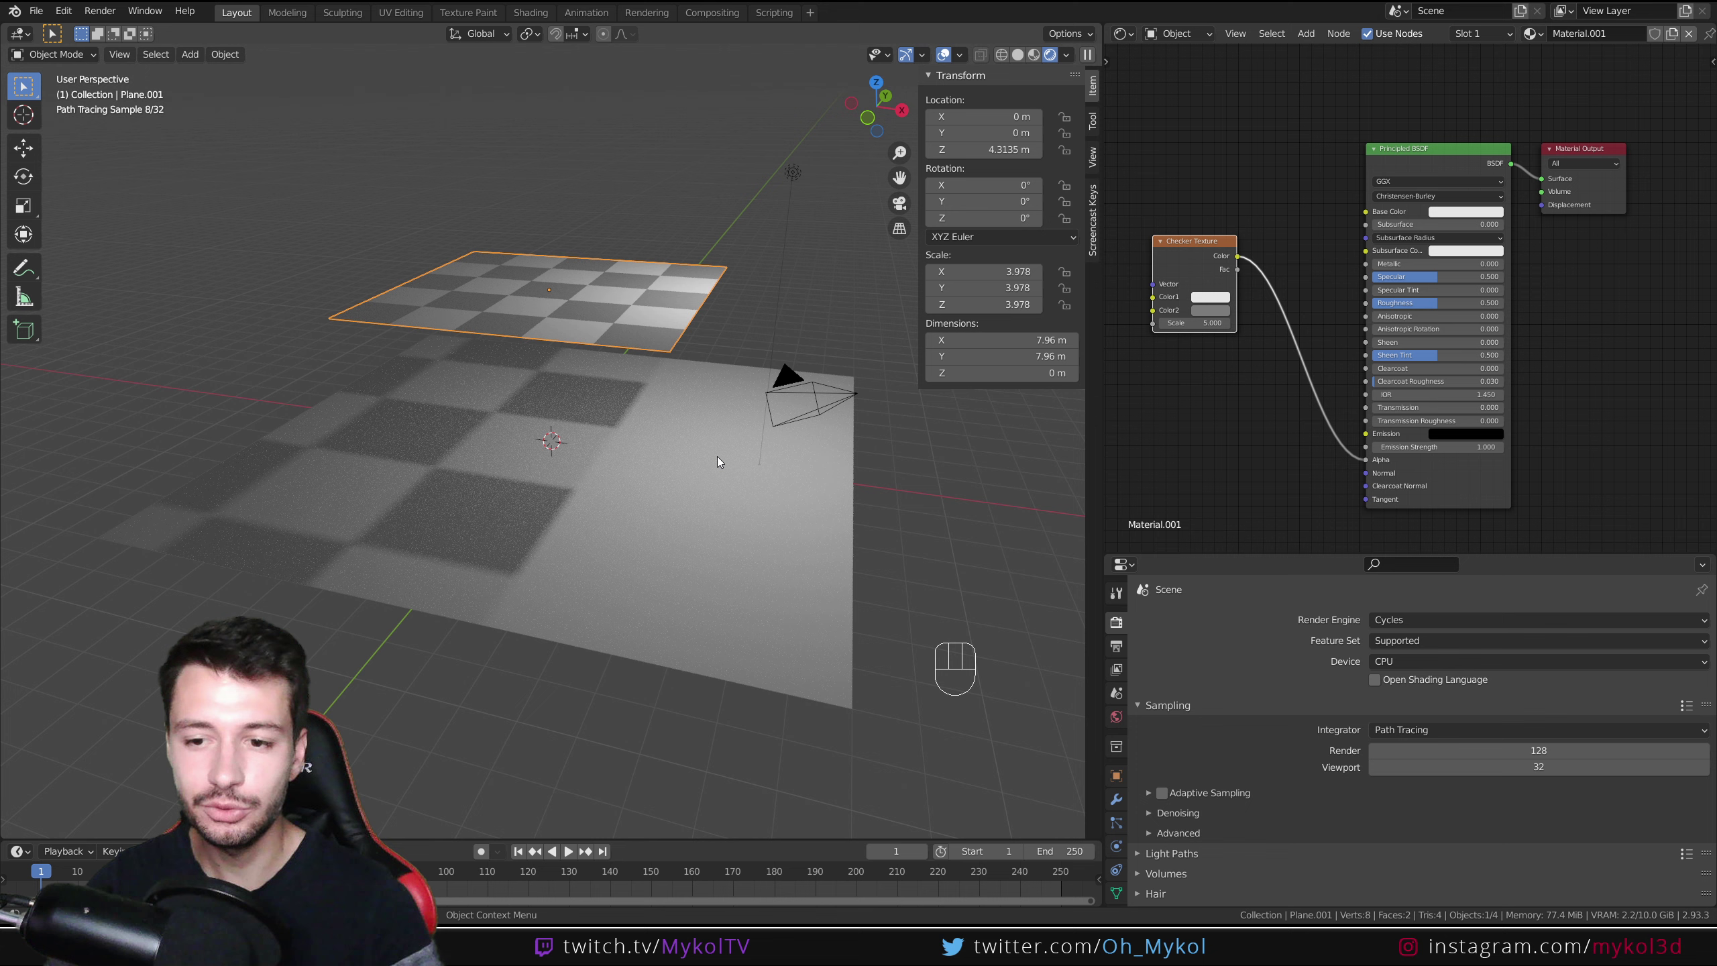
pyautogui.moveTo(1400, 617); pyautogui.dragTo(1071, 606)
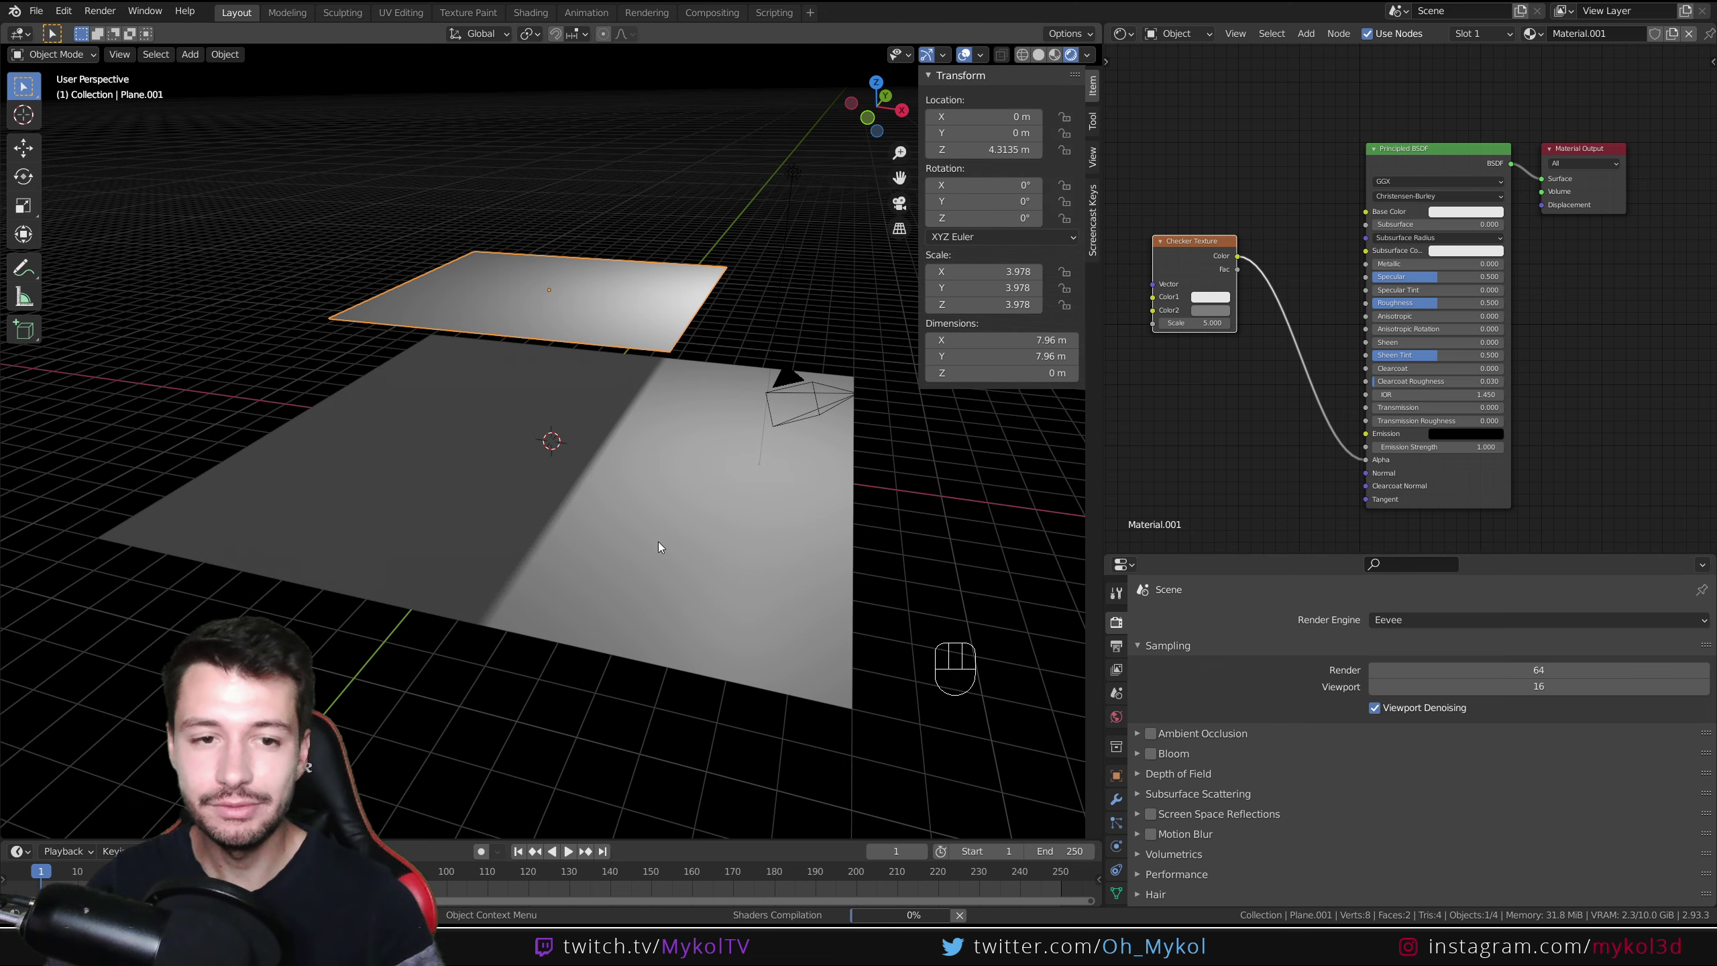
pyautogui.click(1058, 55)
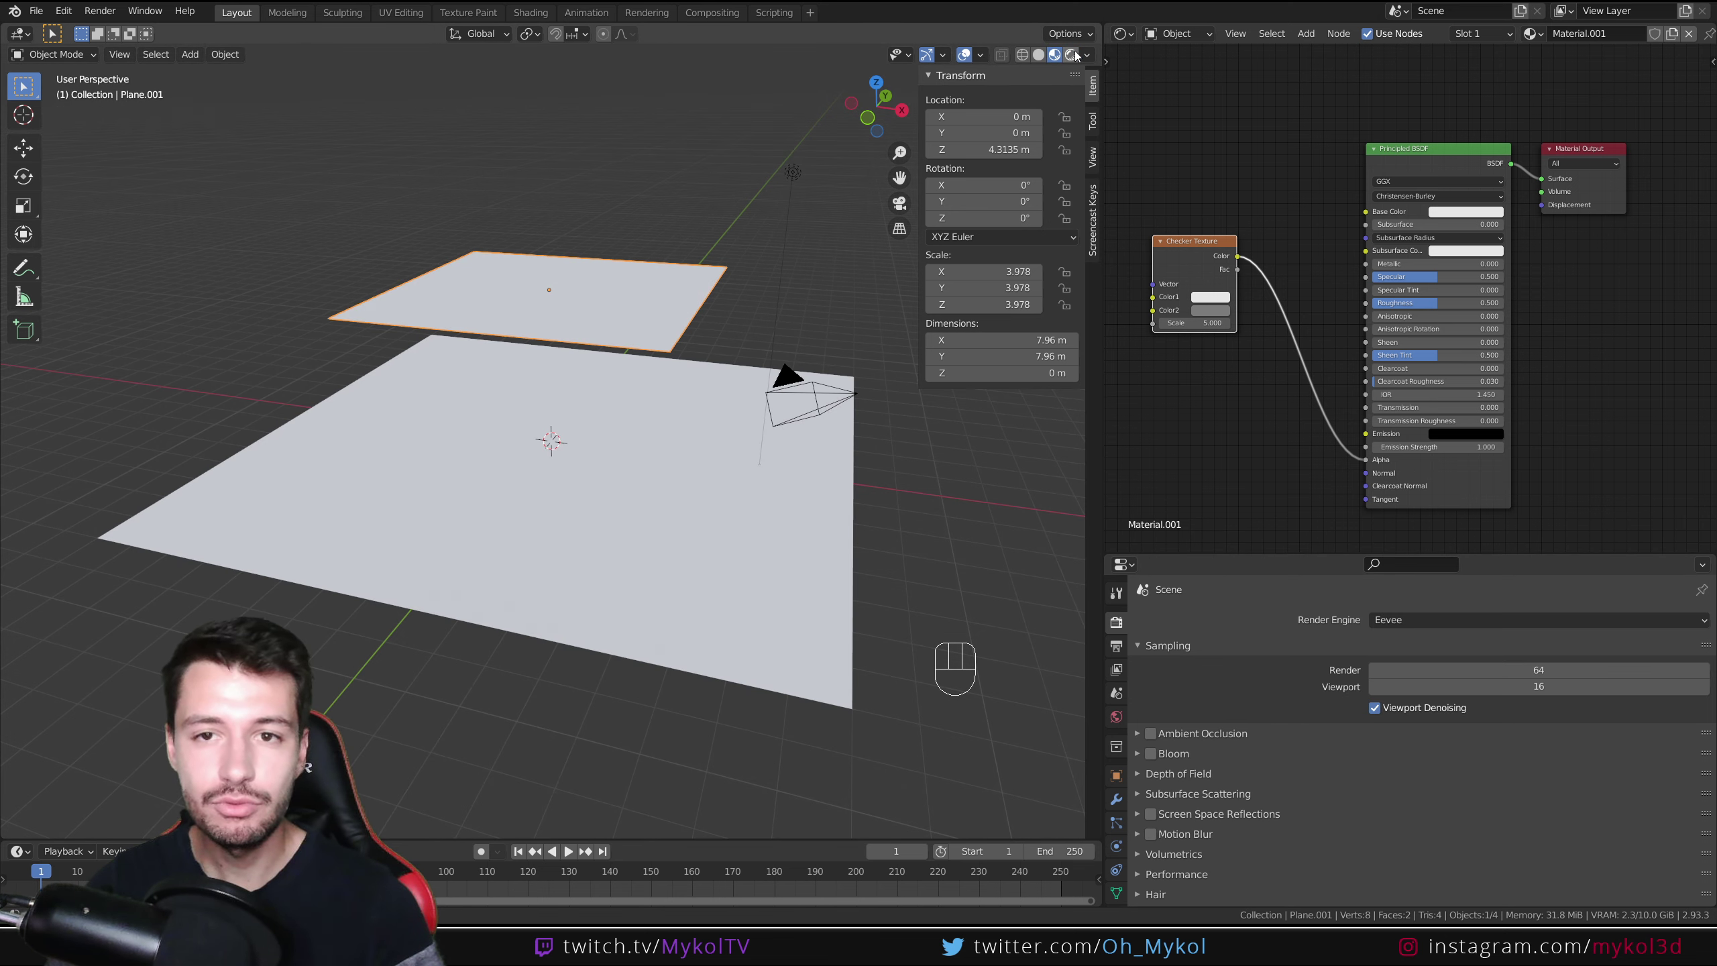
pyautogui.click(1079, 54)
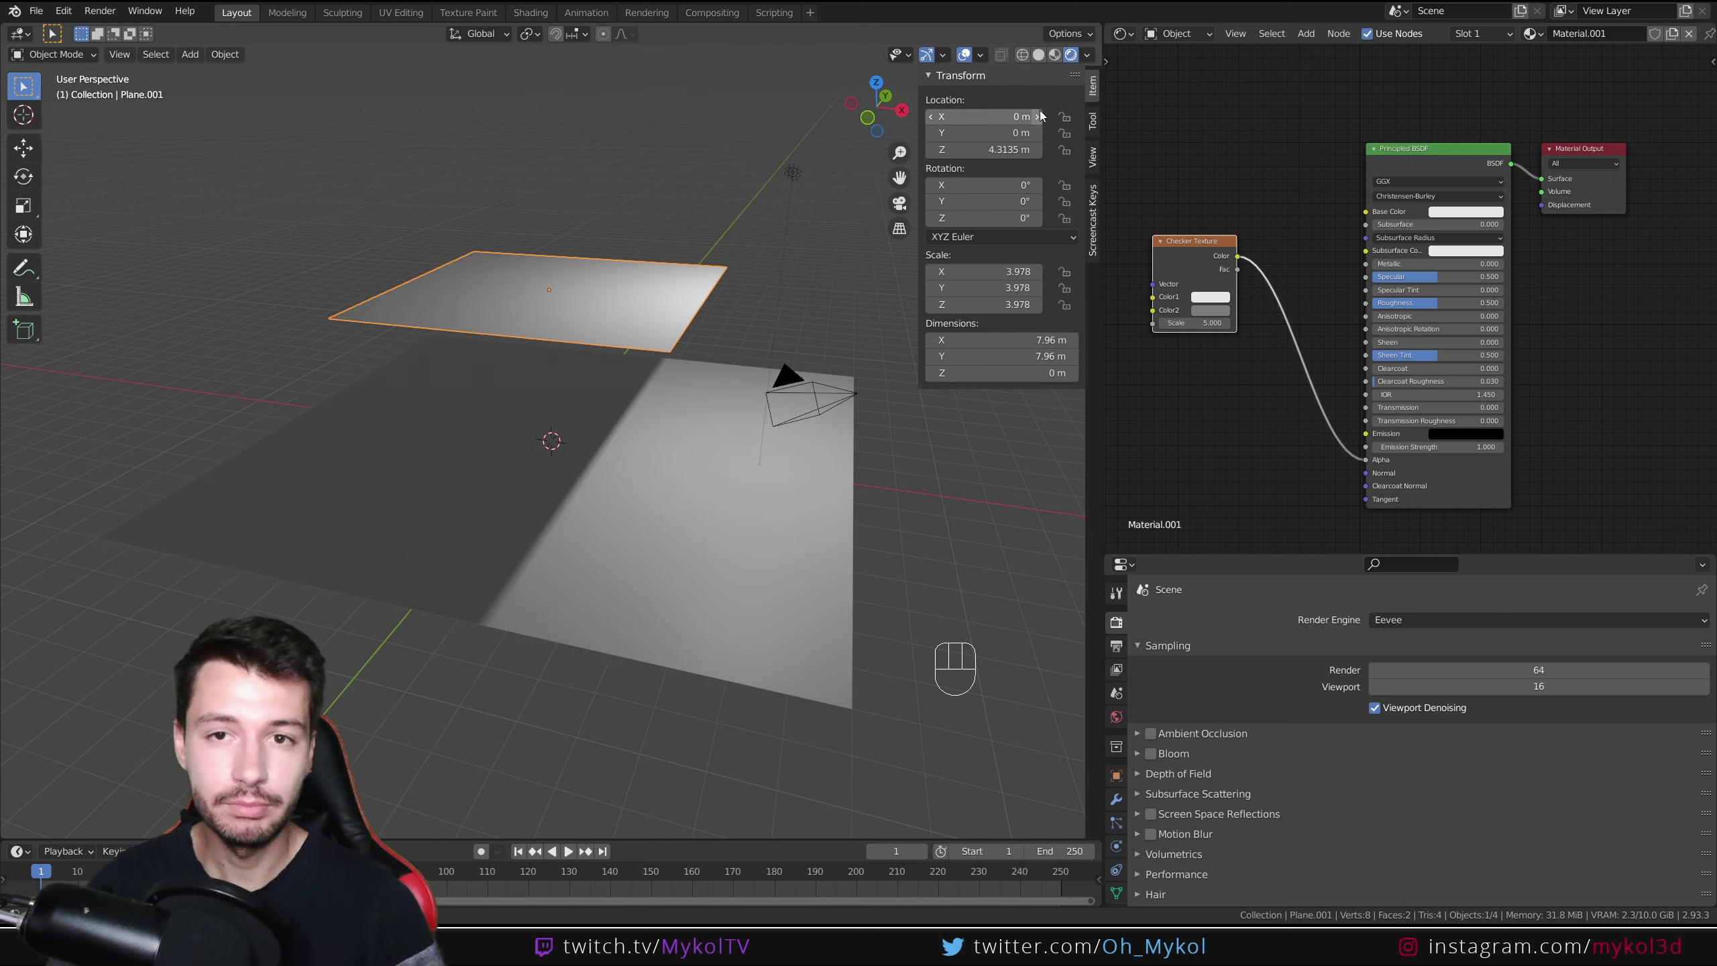
pyautogui.moveTo(658, 369); pyautogui.dragTo(691, 307)
pyautogui.moveTo(626, 304); pyautogui.dragTo(625, 329)
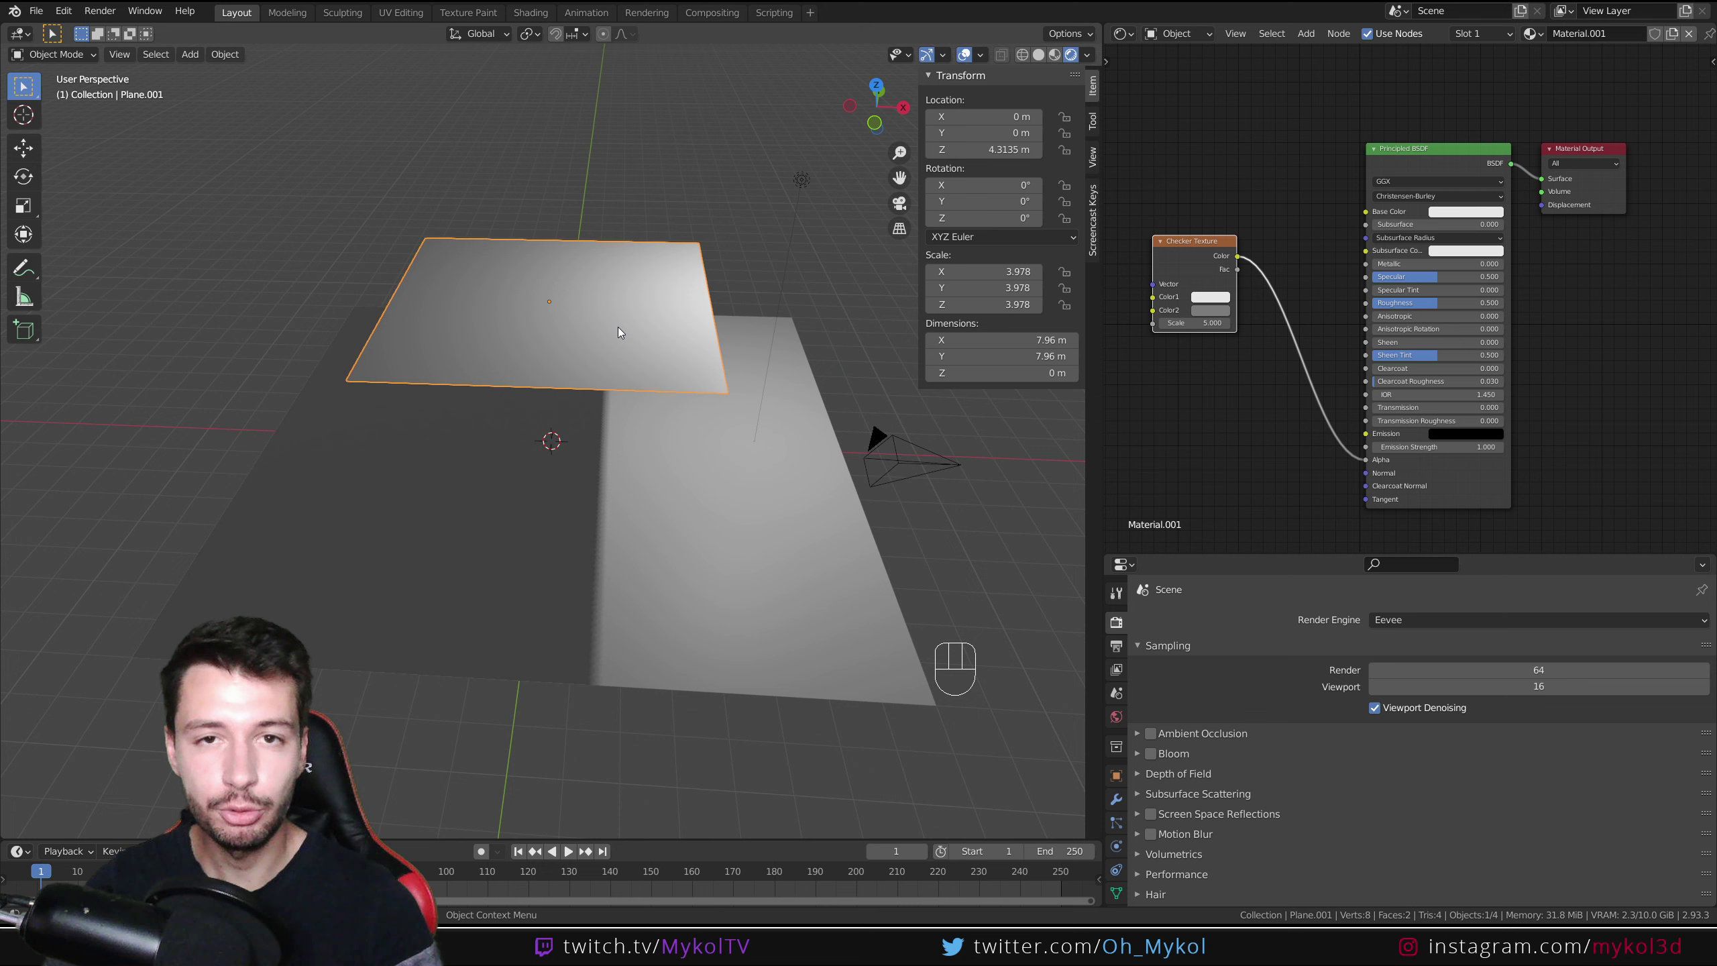
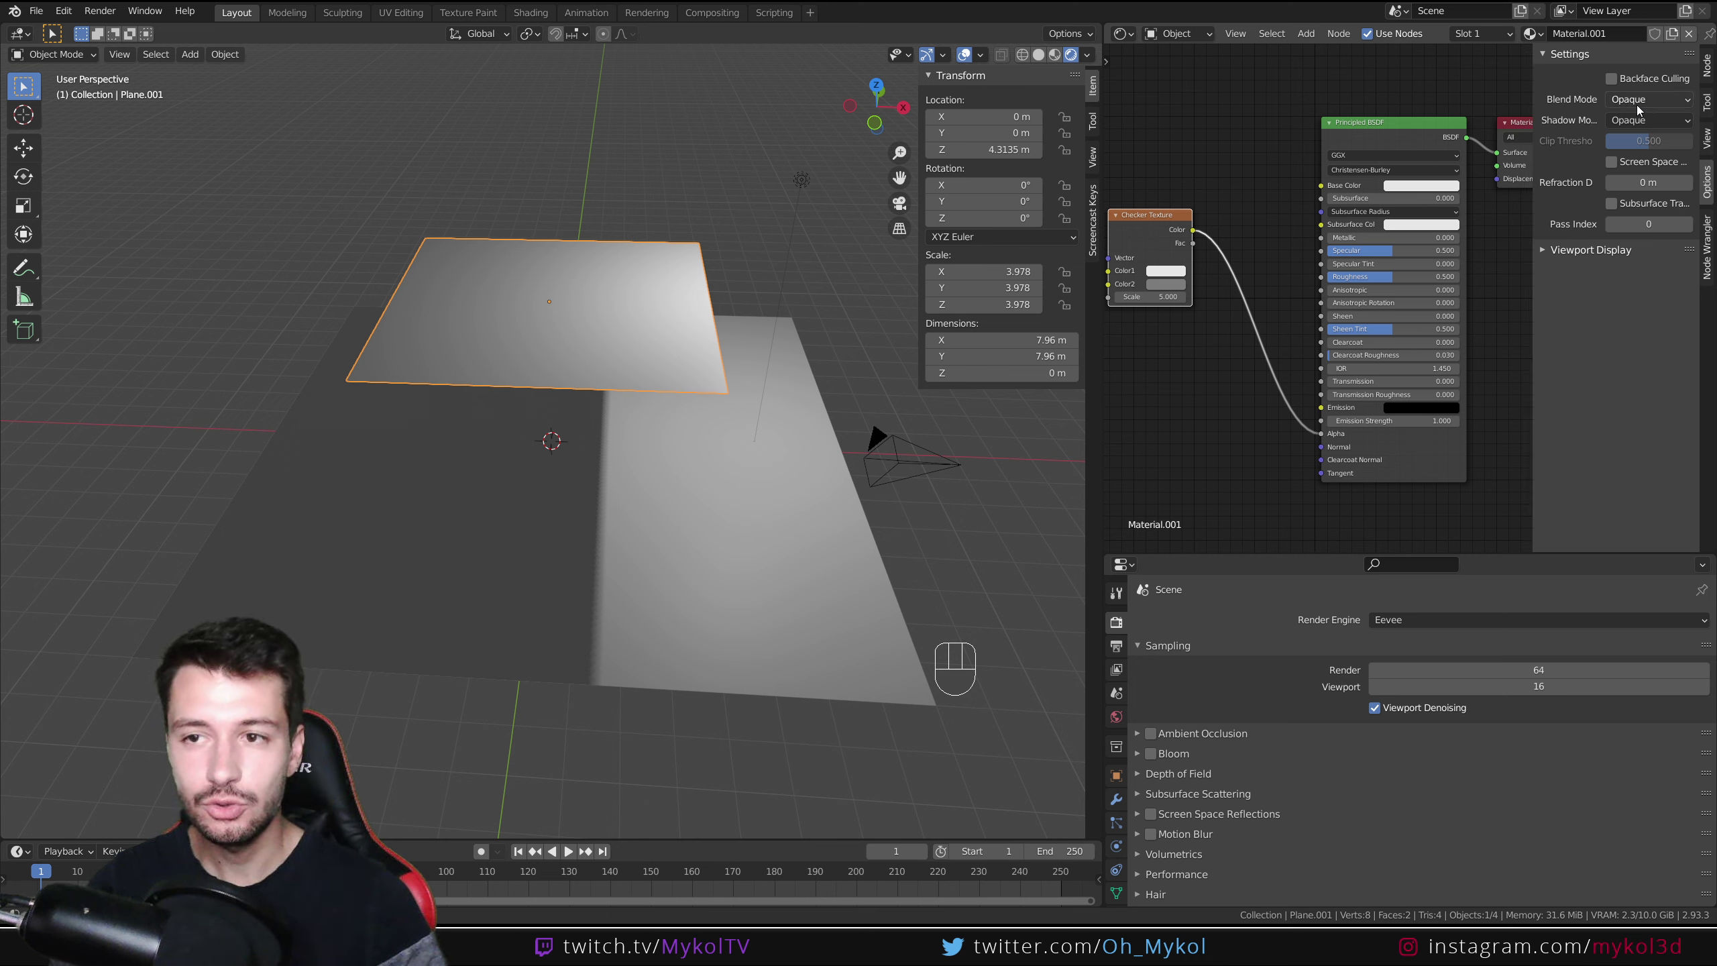
# Step: Set the plane material's Blend Mode to Alpha Clip so dark checker squares show as cut-outs
pyautogui.moveTo(1642, 109); pyautogui.dragTo(1632, 140)
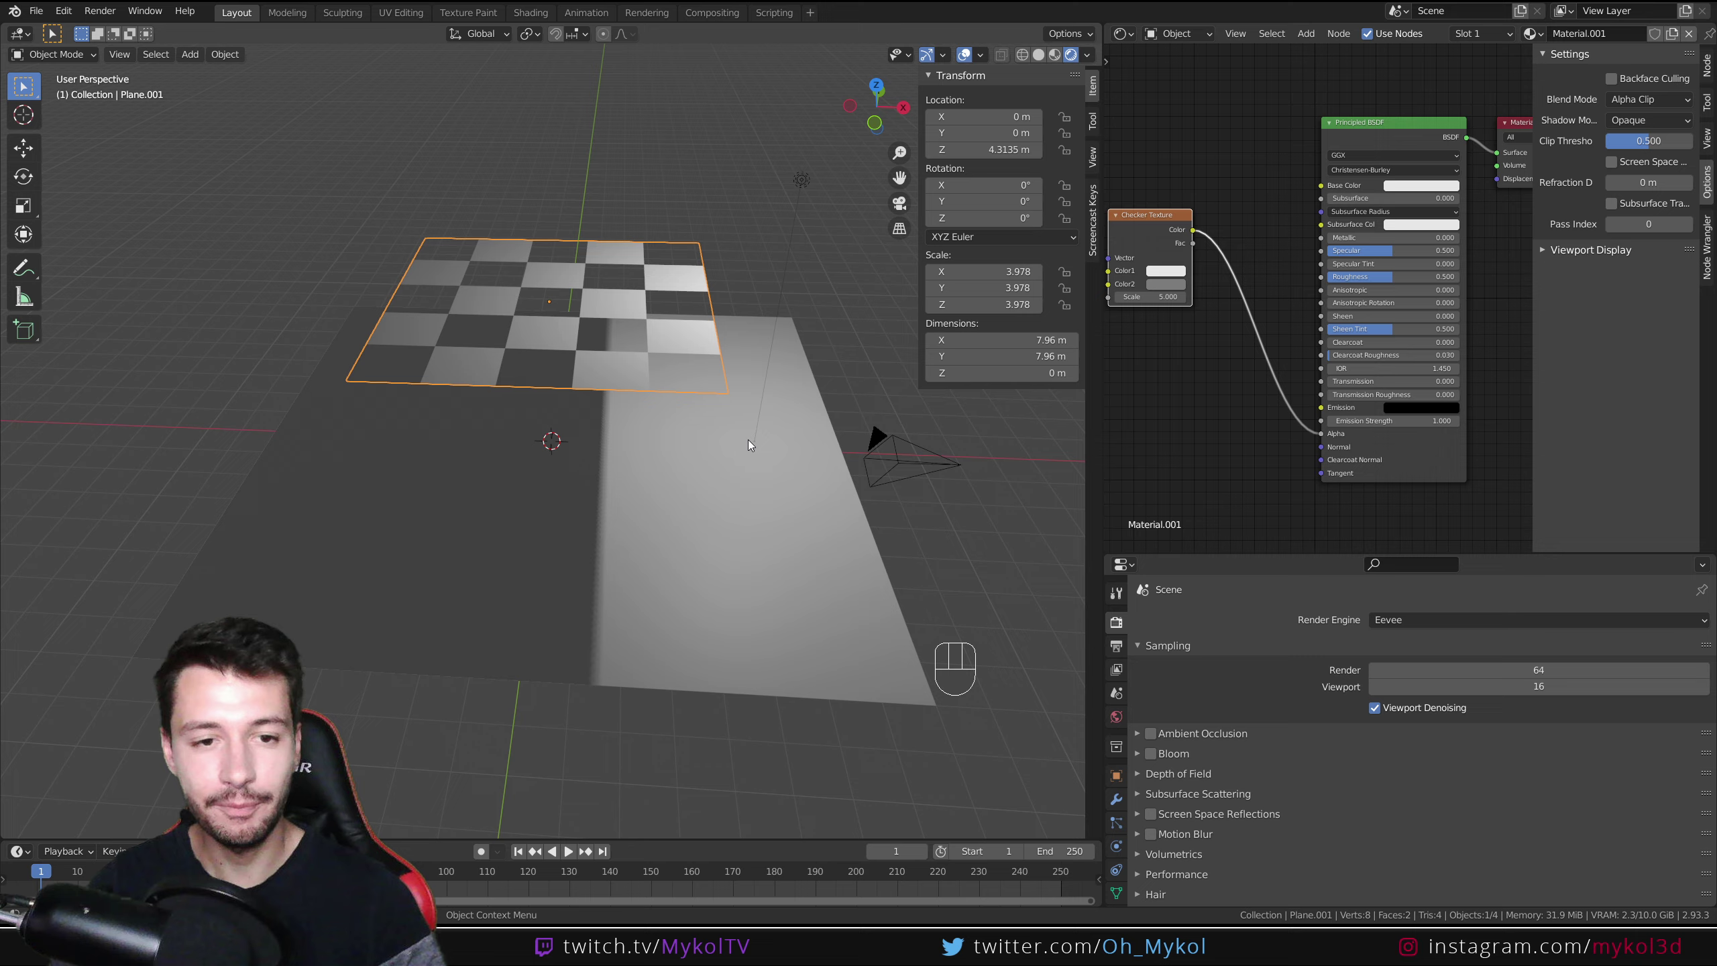
pyautogui.moveTo(516, 383); pyautogui.dragTo(720, 293)
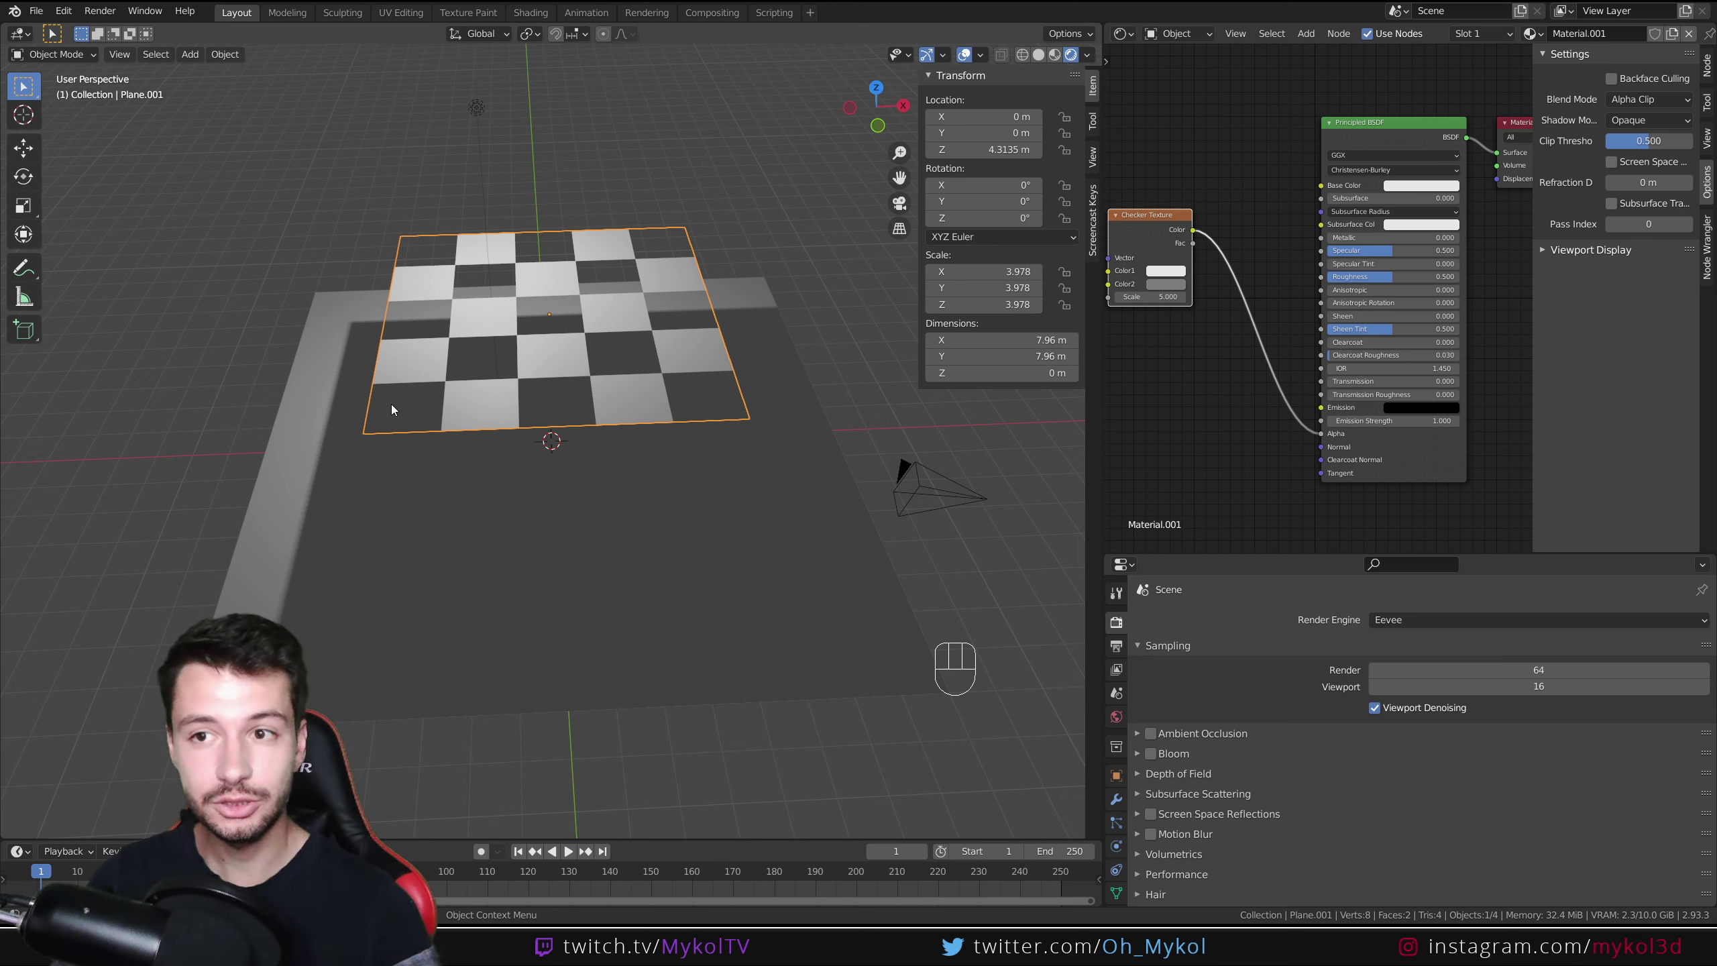
# Step: Set the plane material's Shadow Mode to Alpha Clip so Eevee casts a checkered shadow
pyautogui.moveTo(1448, 629); pyautogui.dragTo(1411, 674)
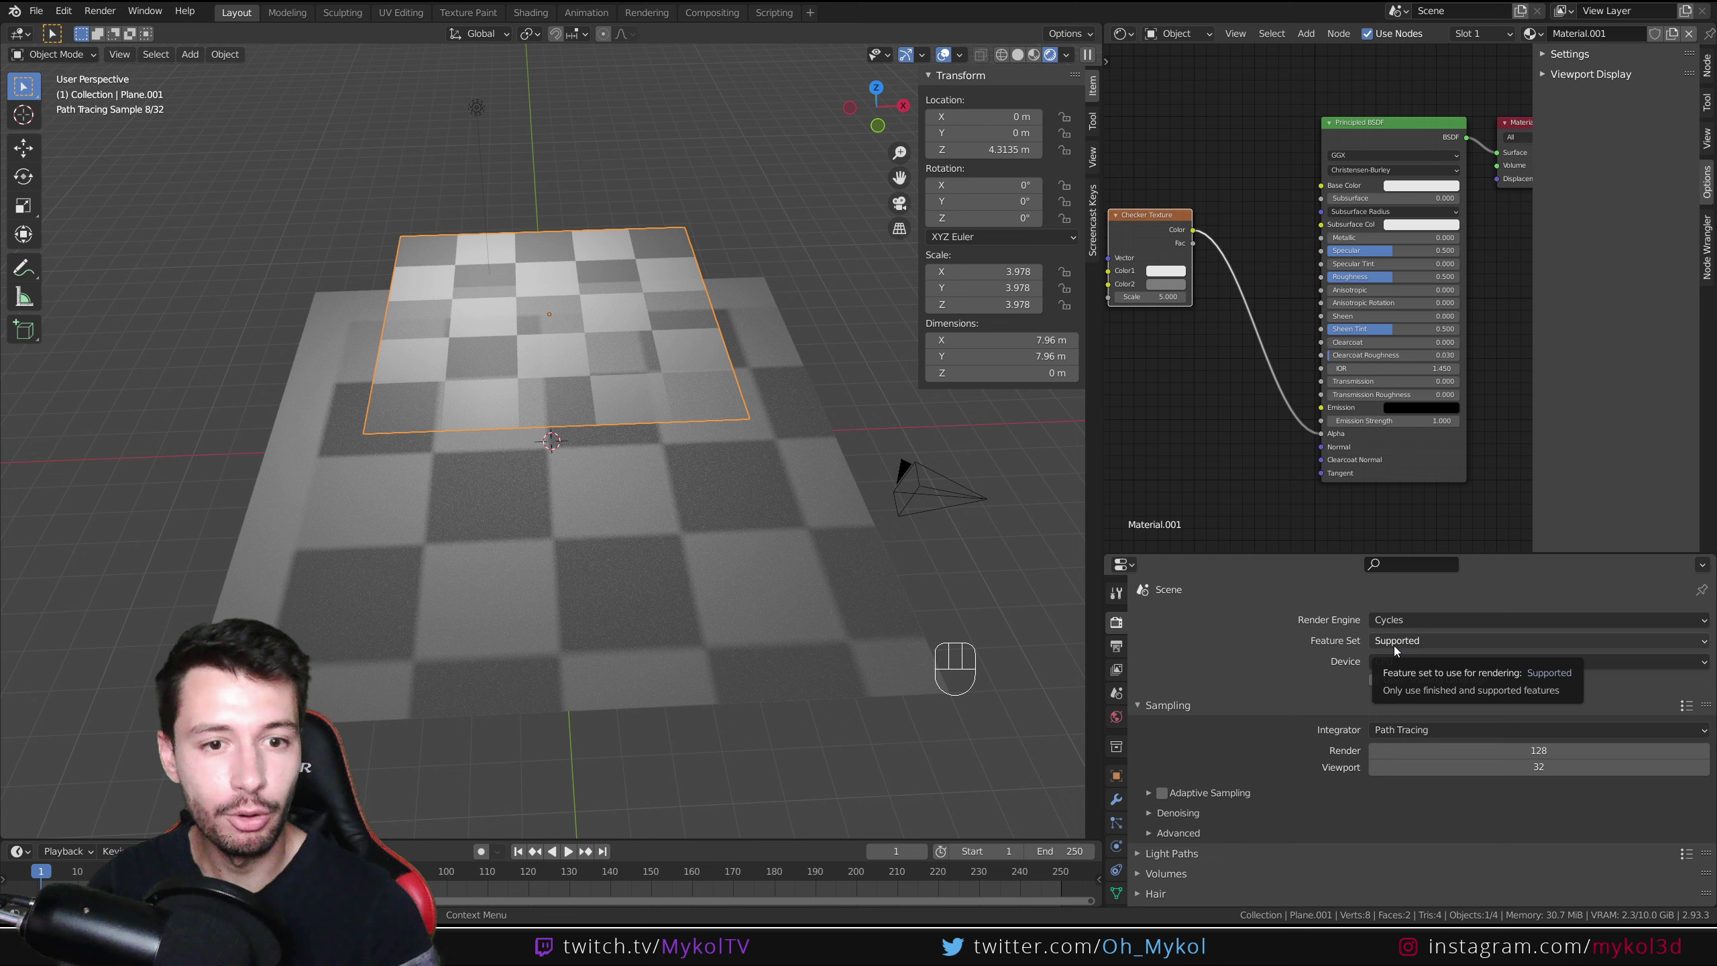
pyautogui.moveTo(1408, 621); pyautogui.dragTo(1411, 646)
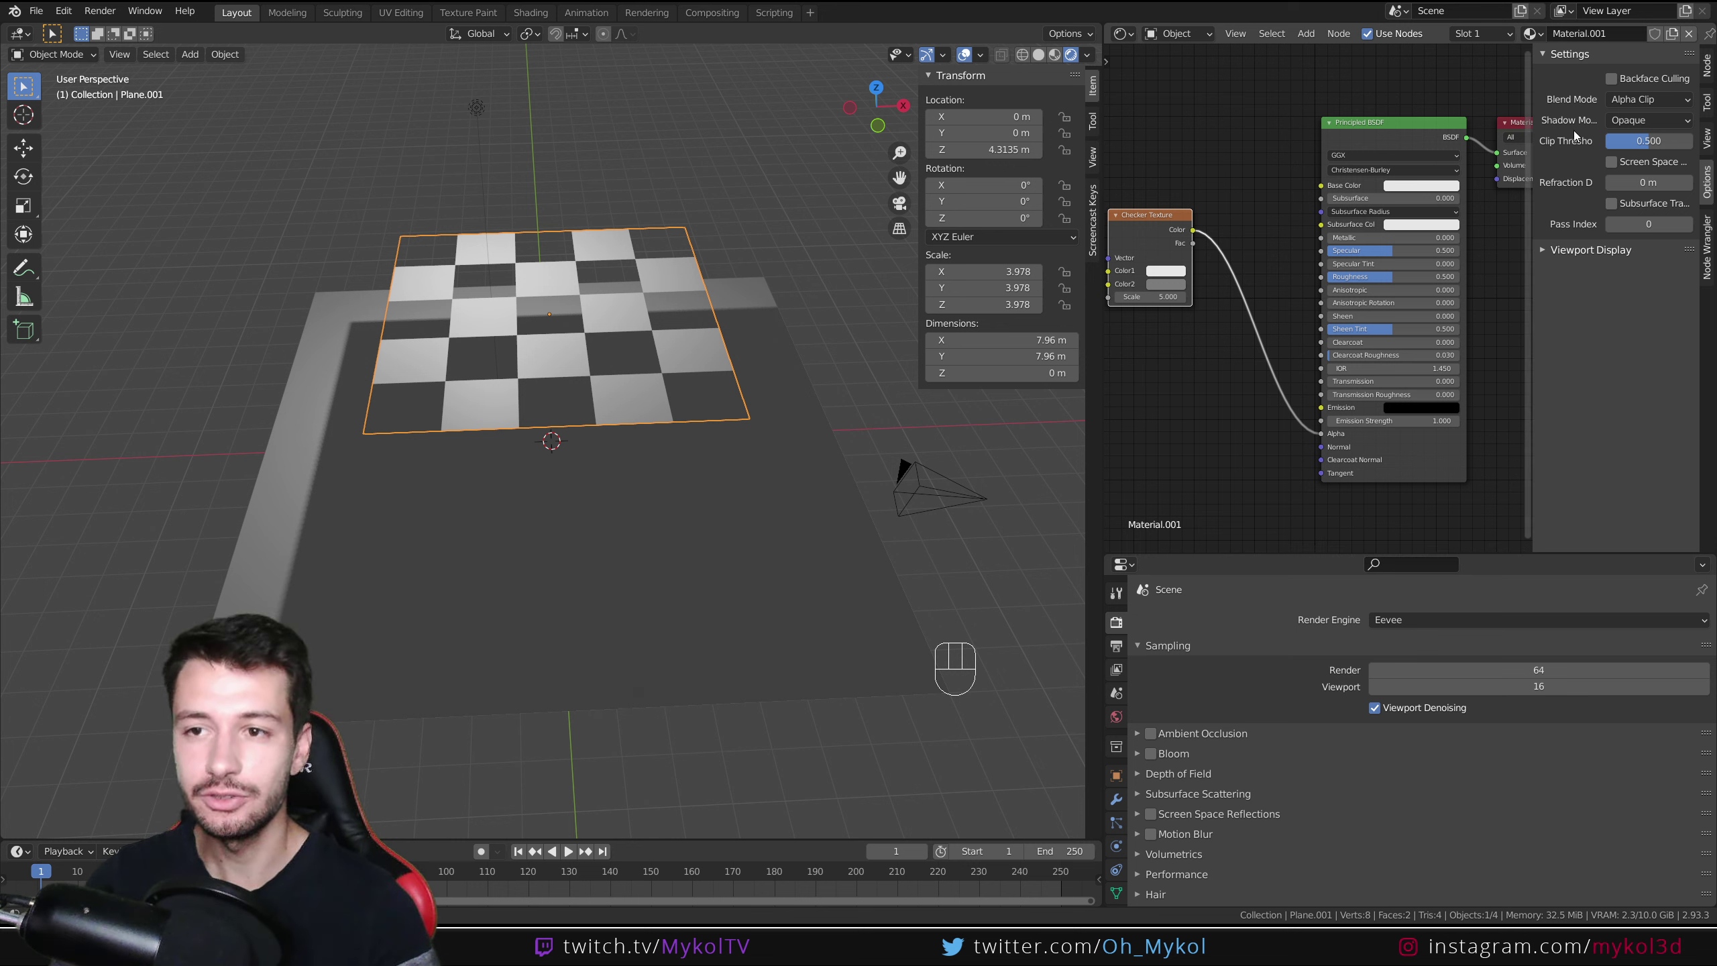
pyautogui.moveTo(1640, 124); pyautogui.dragTo(1627, 181)
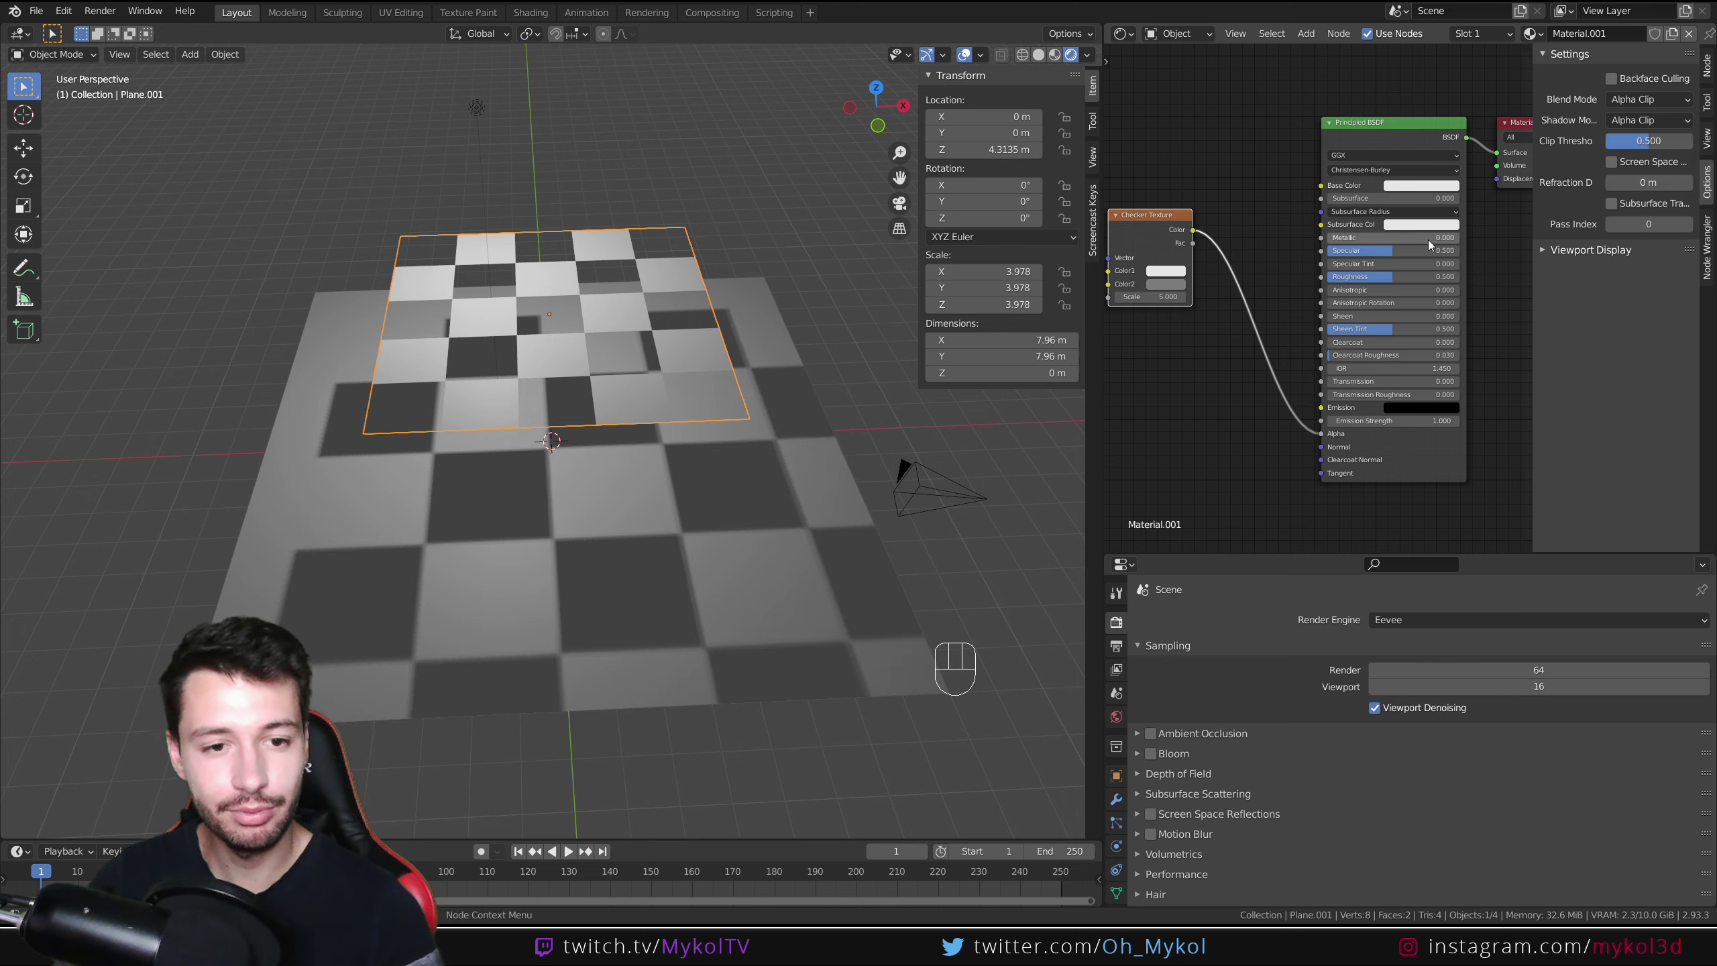
# Step: Scale the checker plane down, reset its rotation to flat and move it higher along Z
pyautogui.moveTo(763, 555); pyautogui.dragTo(796, 525)
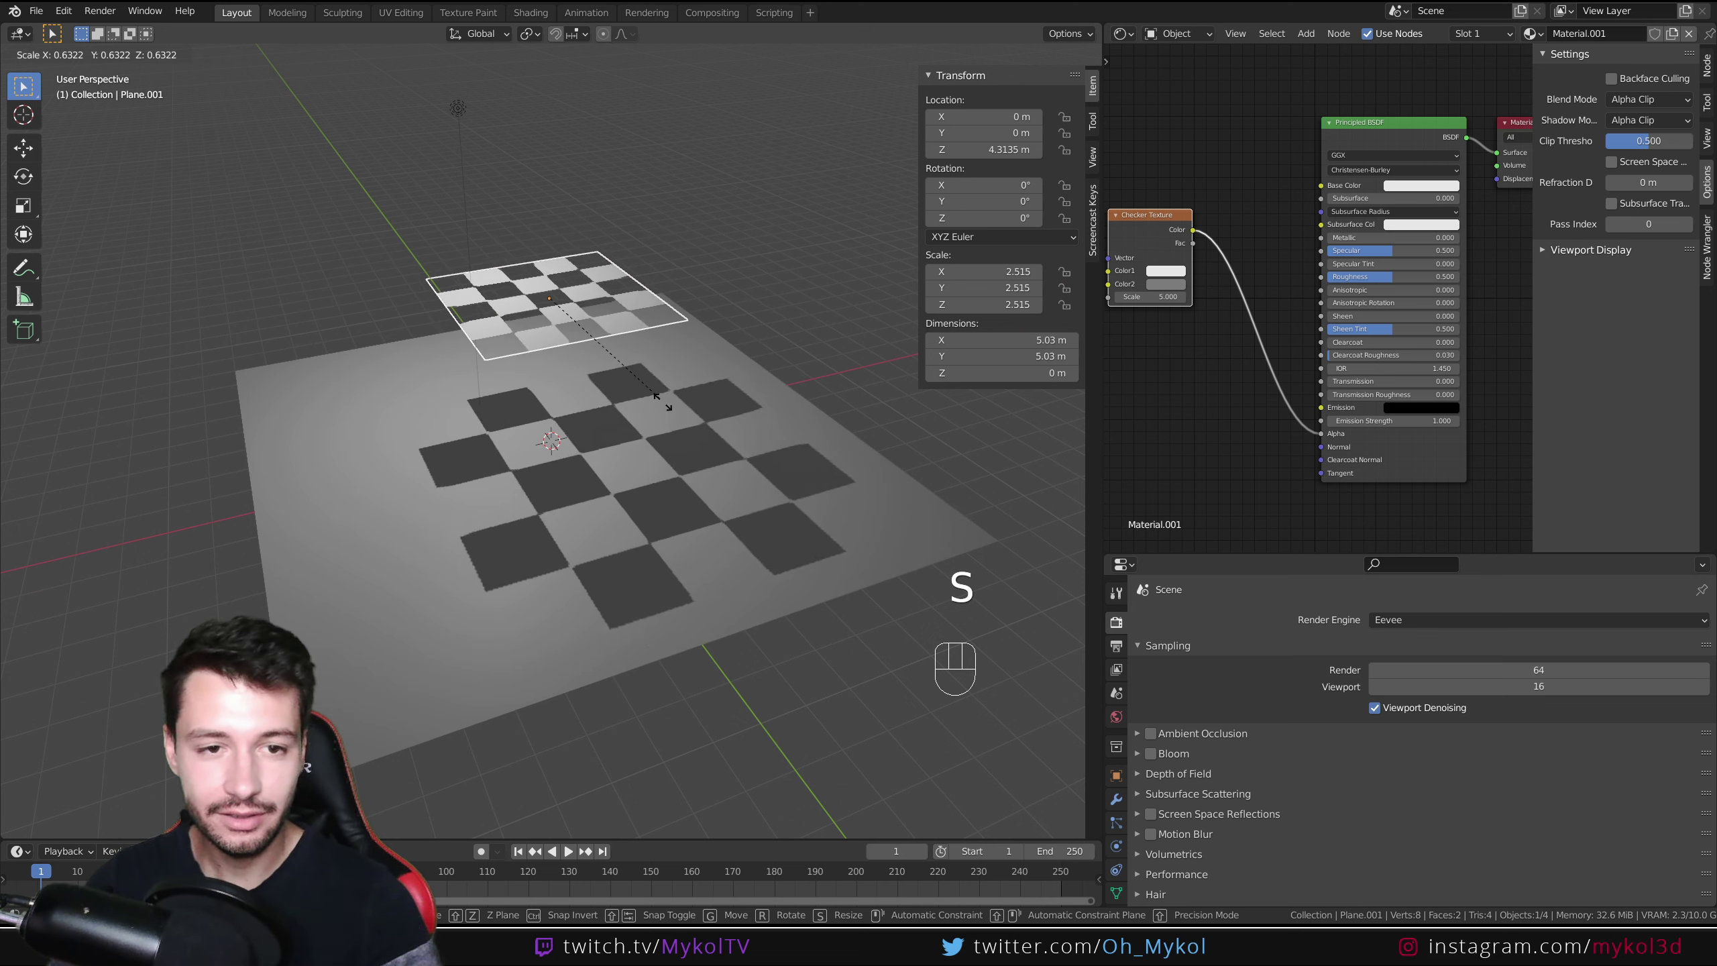
pyautogui.press('r')
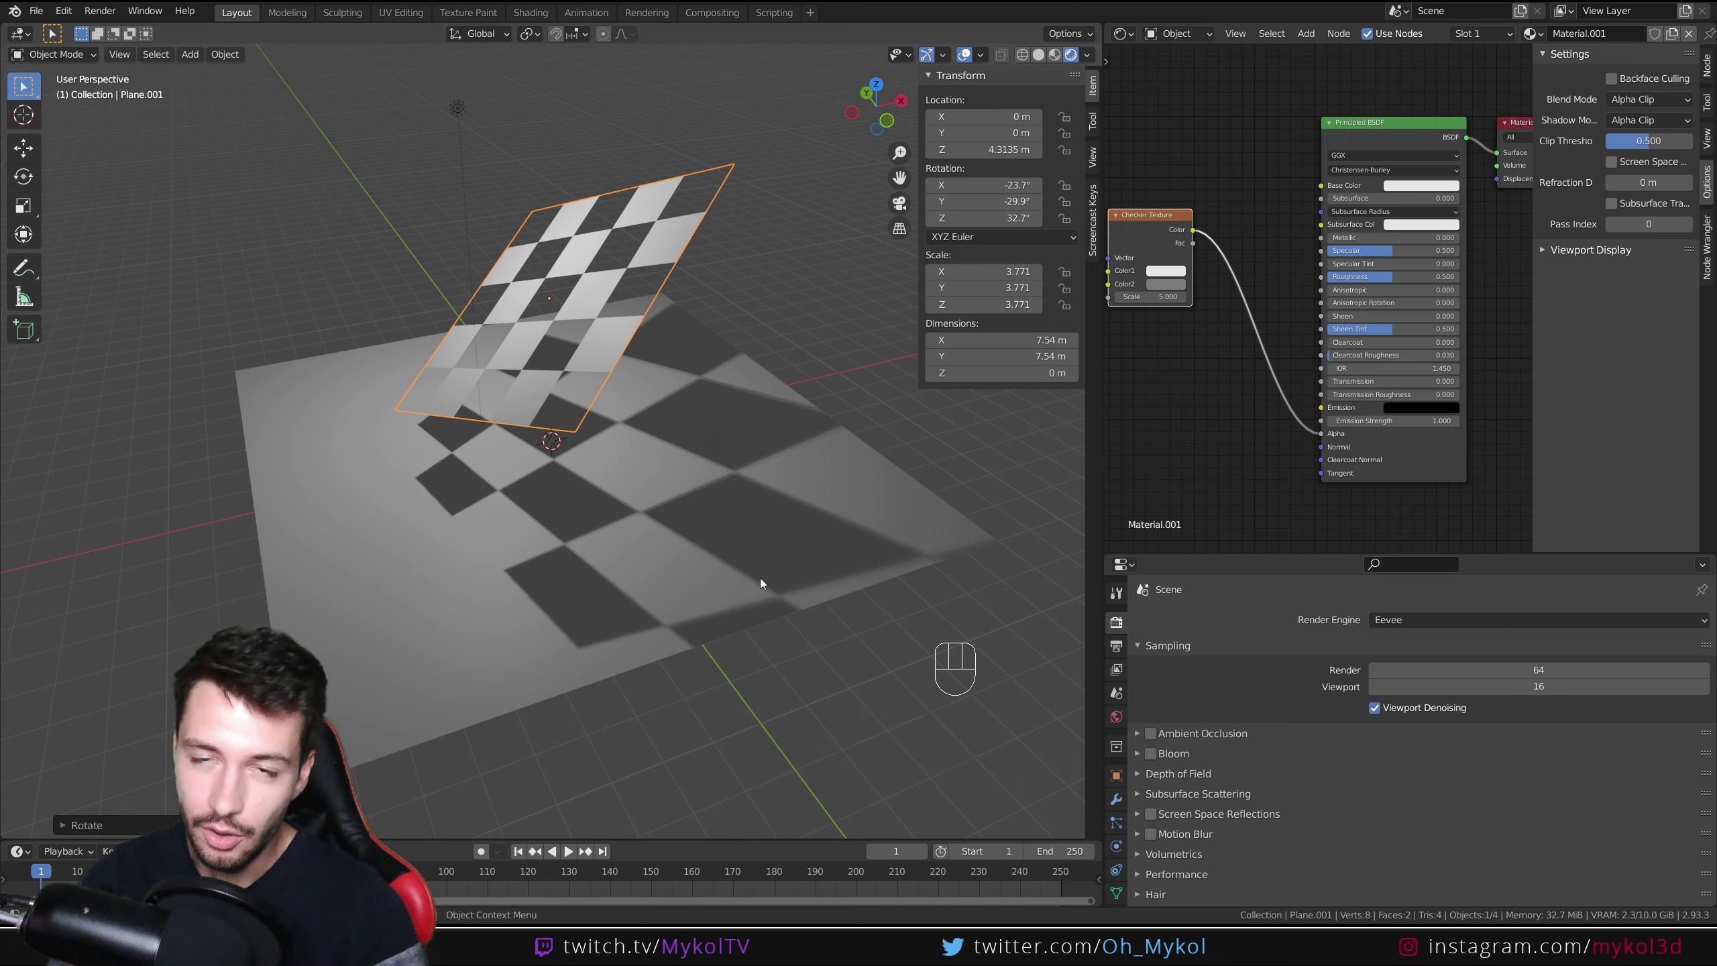
pyautogui.press('ctrl+z')
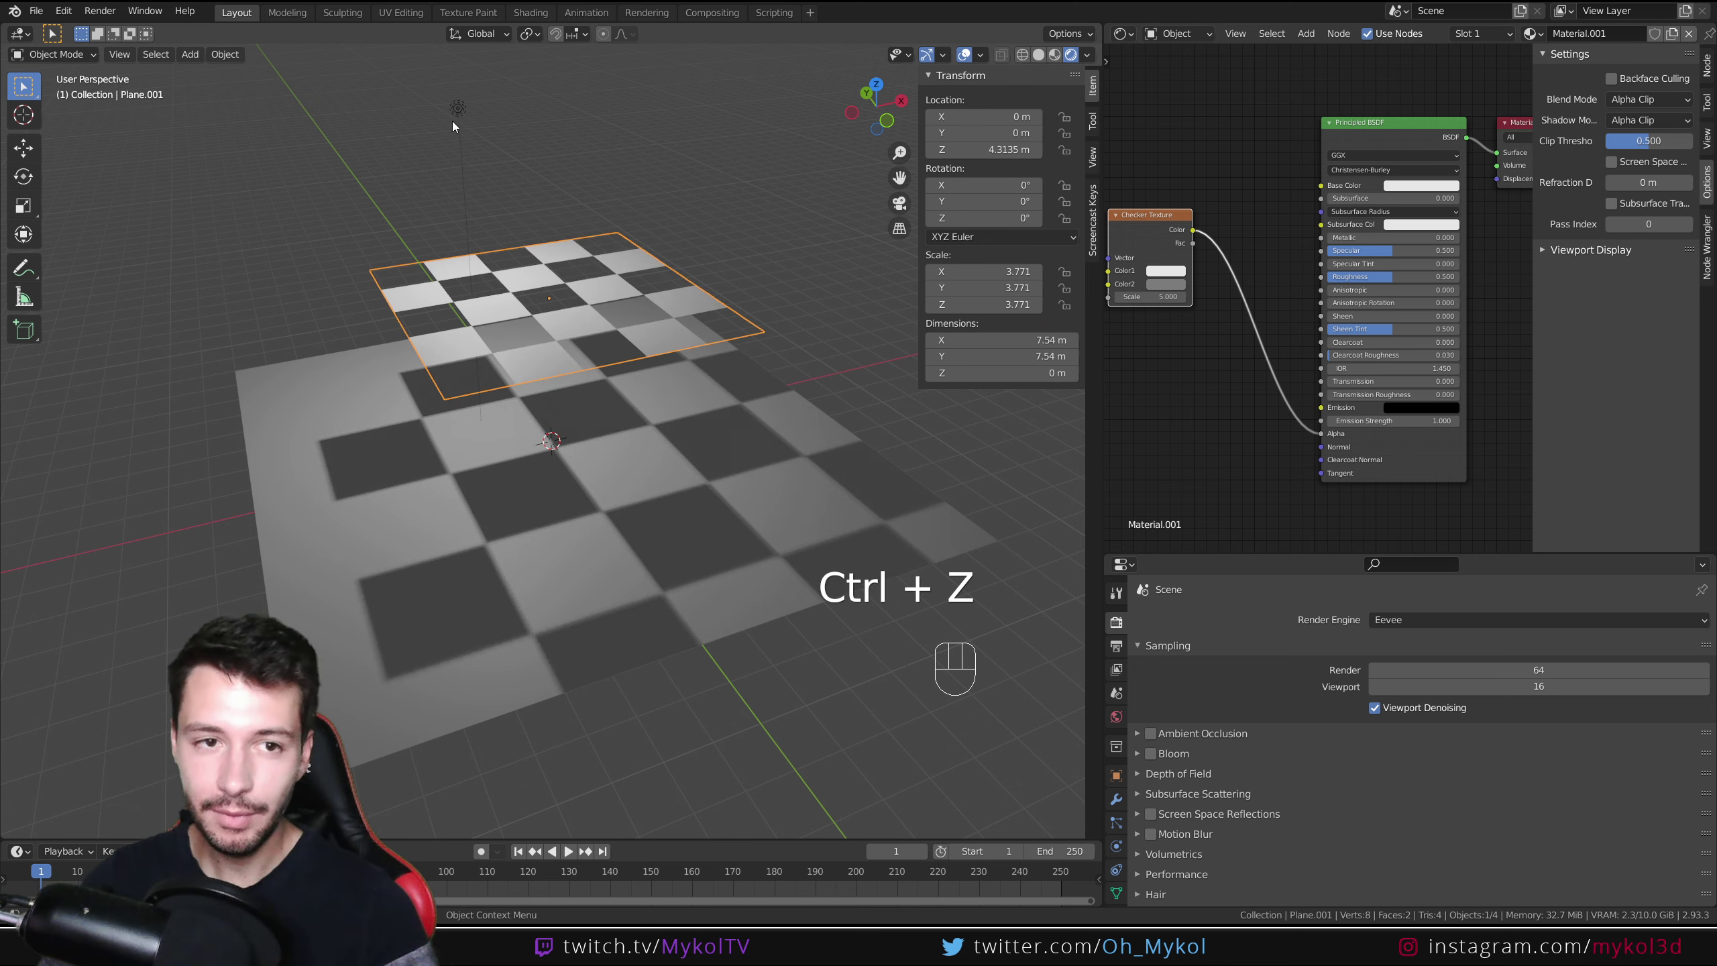
pyautogui.press('g')
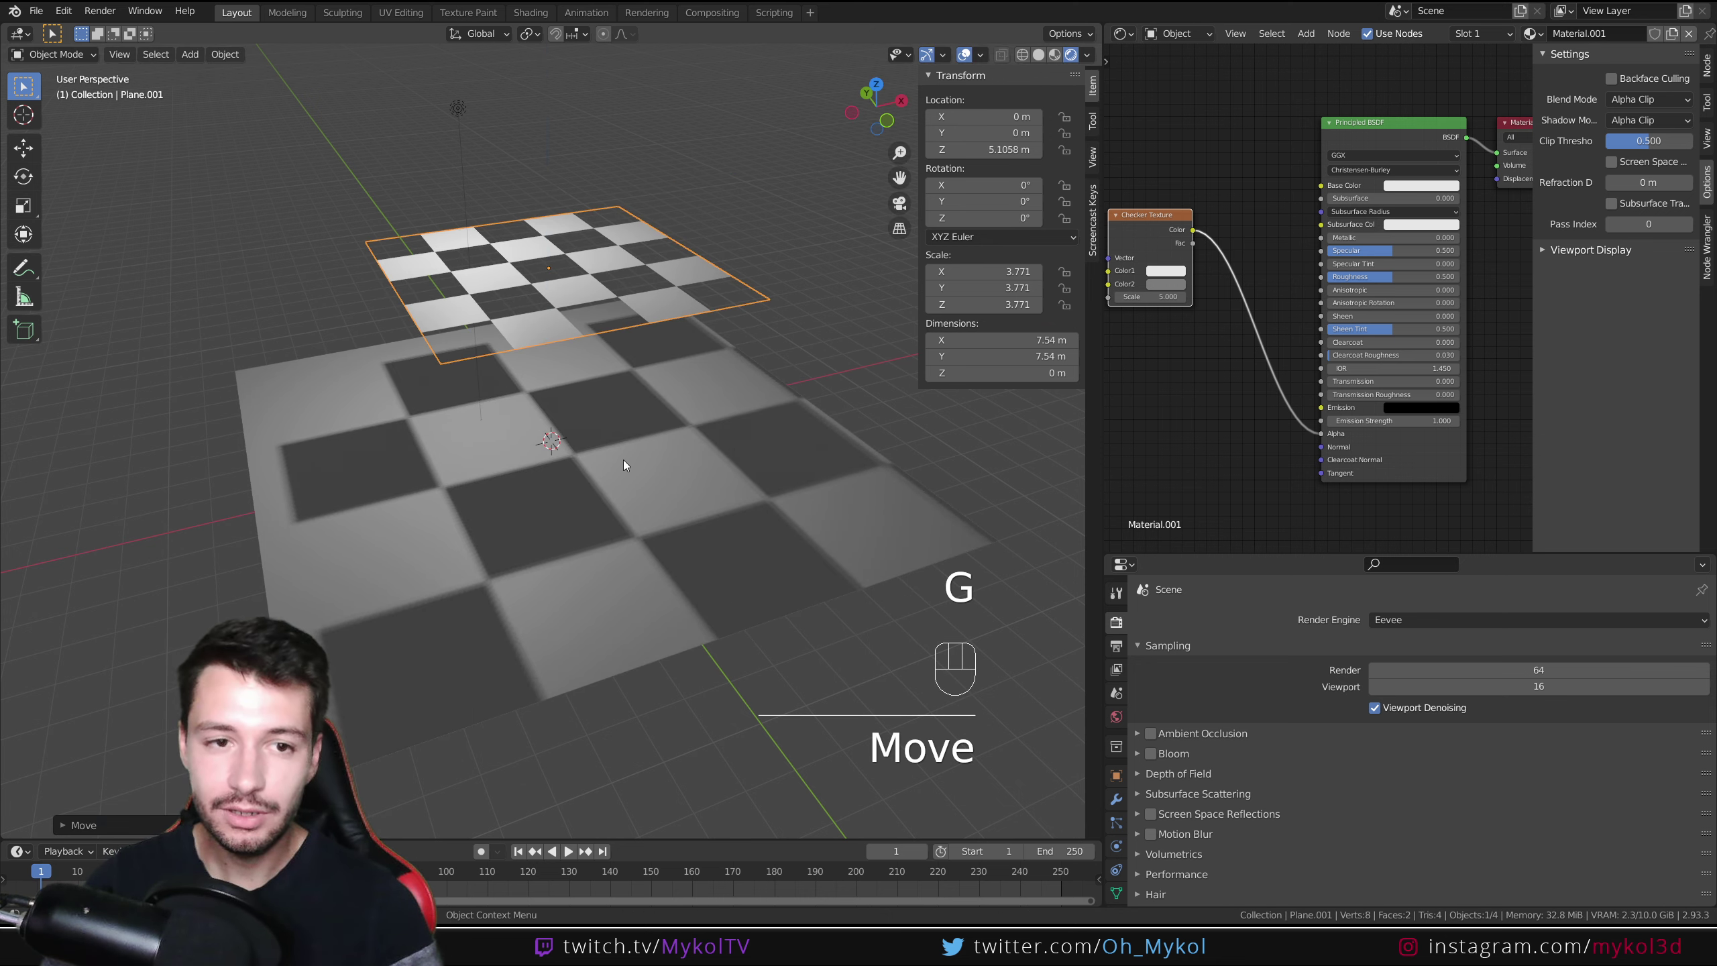
pyautogui.moveTo(660, 437); pyautogui.dragTo(624, 428)
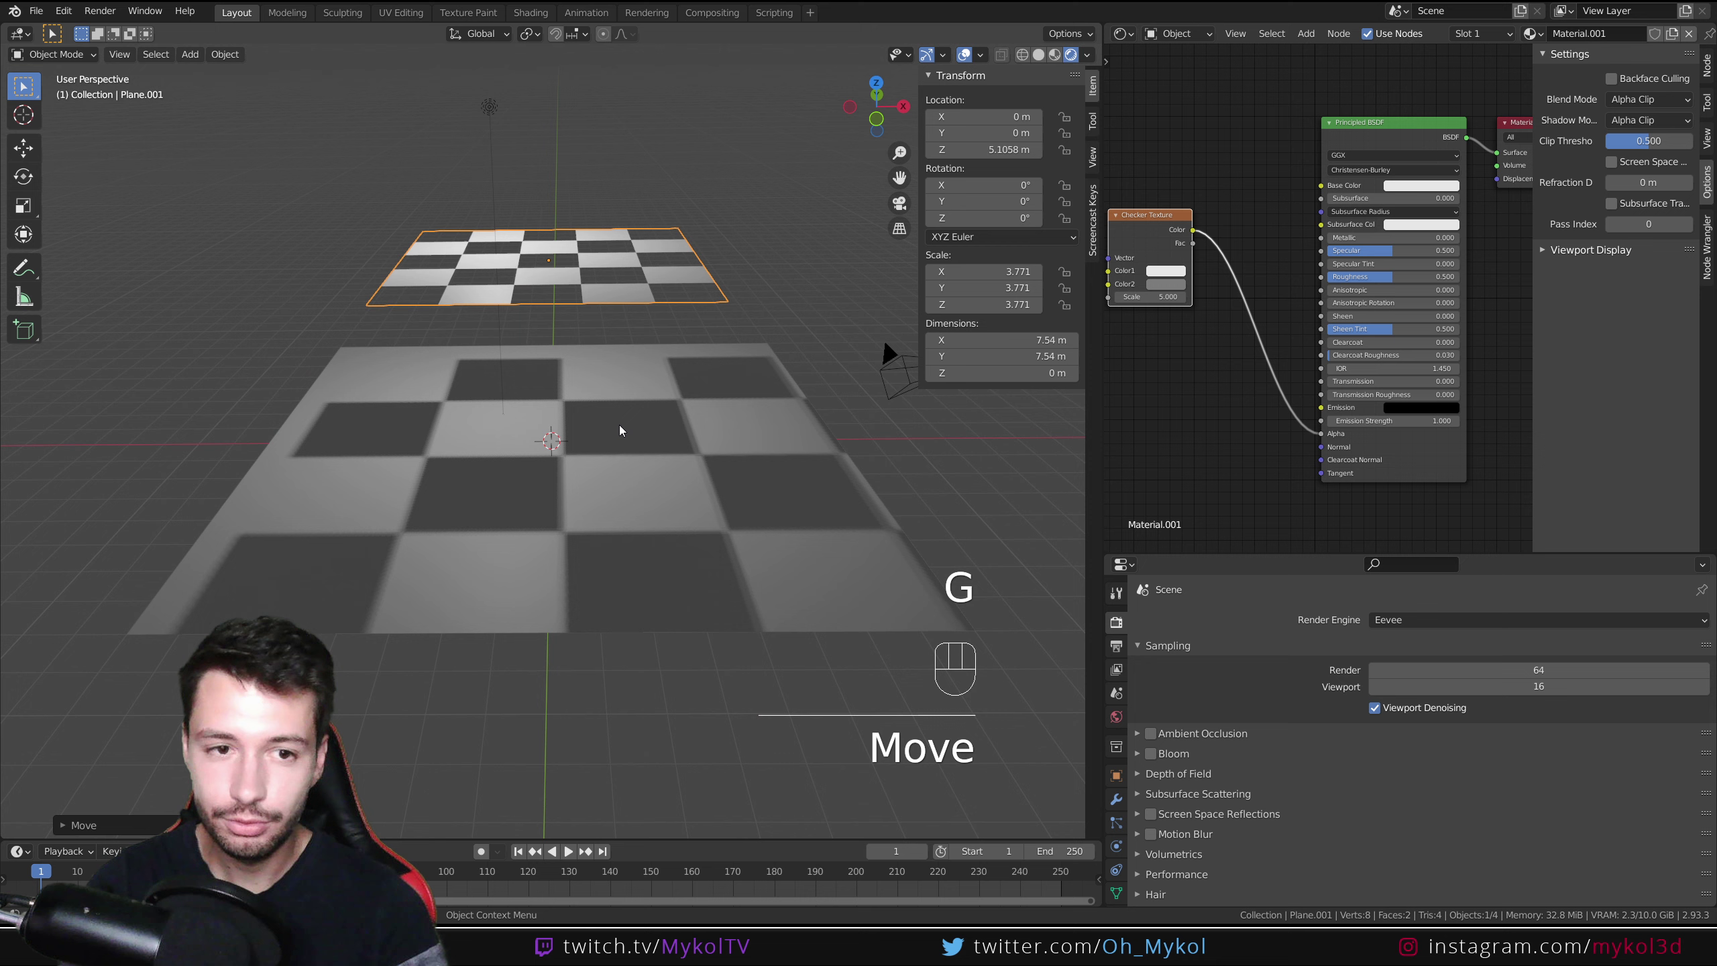
pyautogui.press('shift+a')
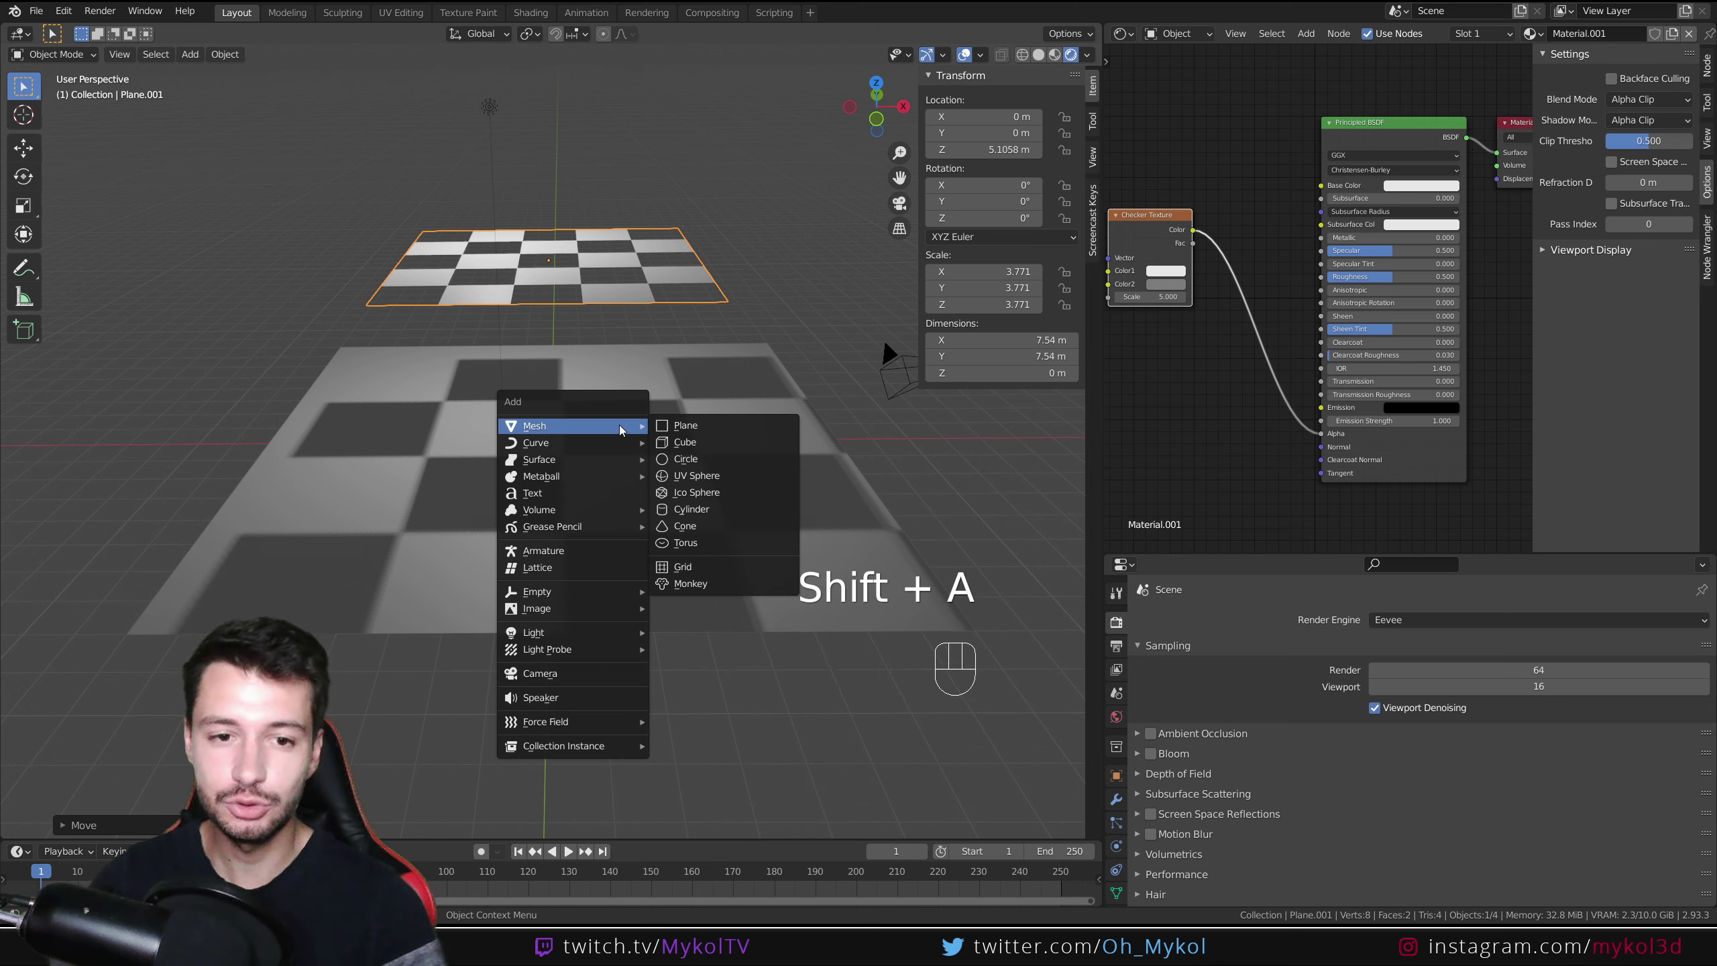
# Step: Add a spot light aimed down through the checker plane and inspect its cone
pyautogui.click(493, 113)
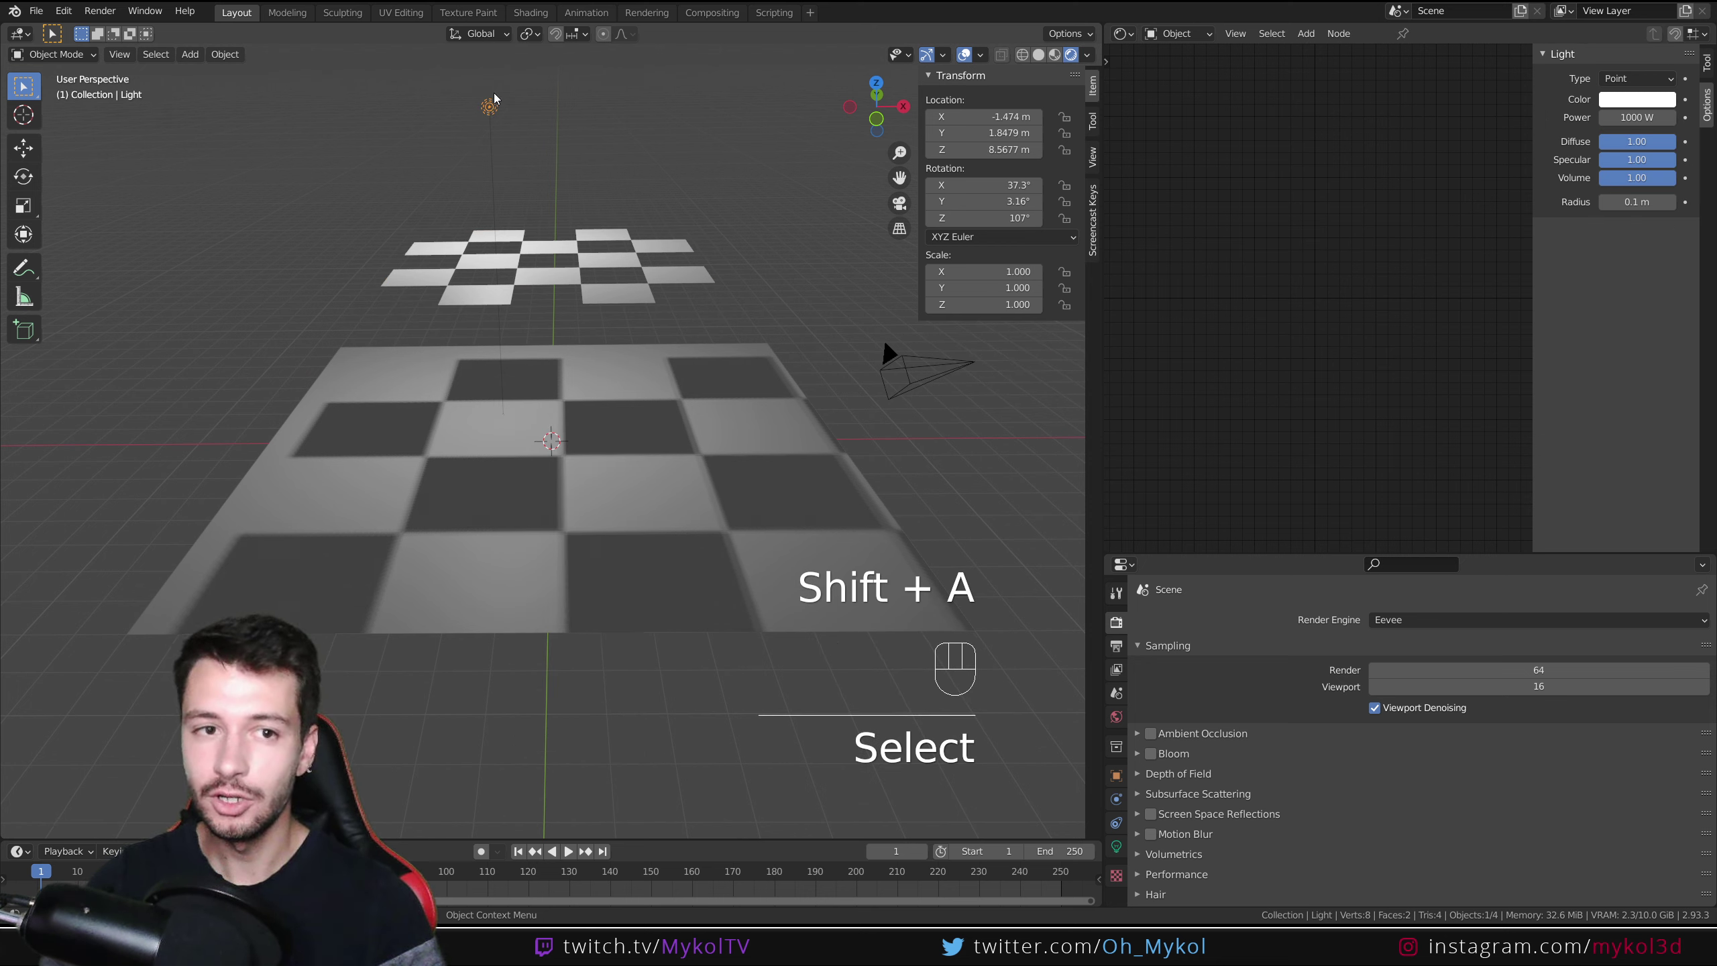
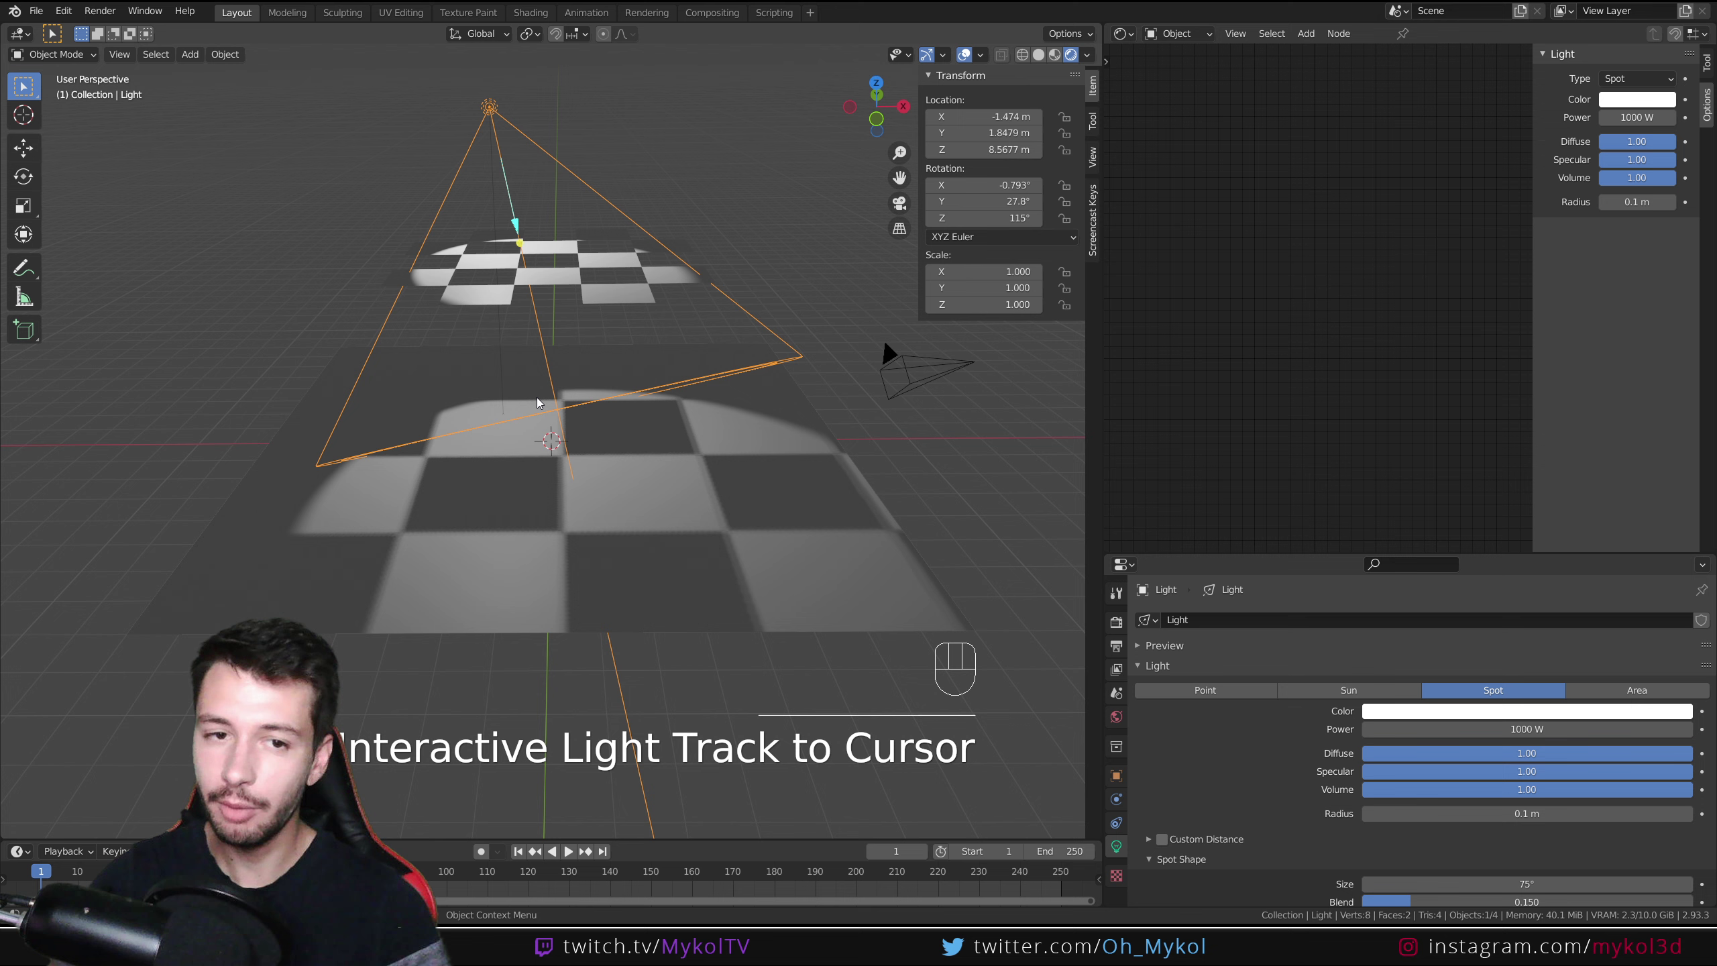
pyautogui.moveTo(556, 414); pyautogui.dragTo(650, 421)
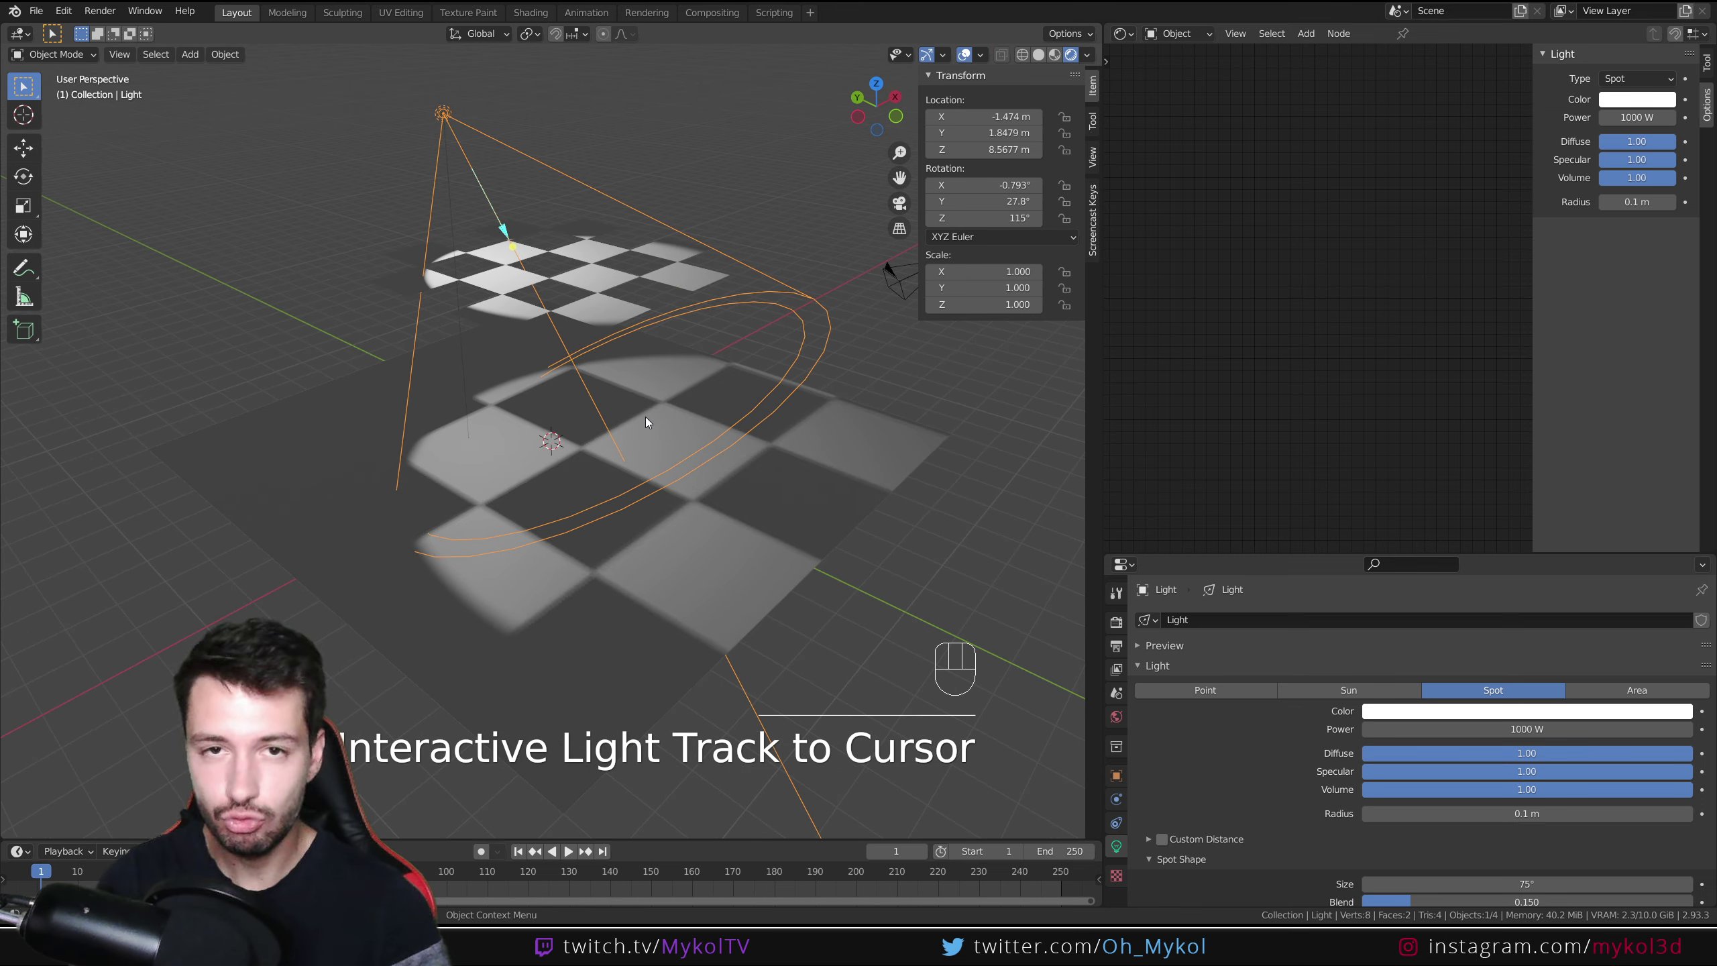
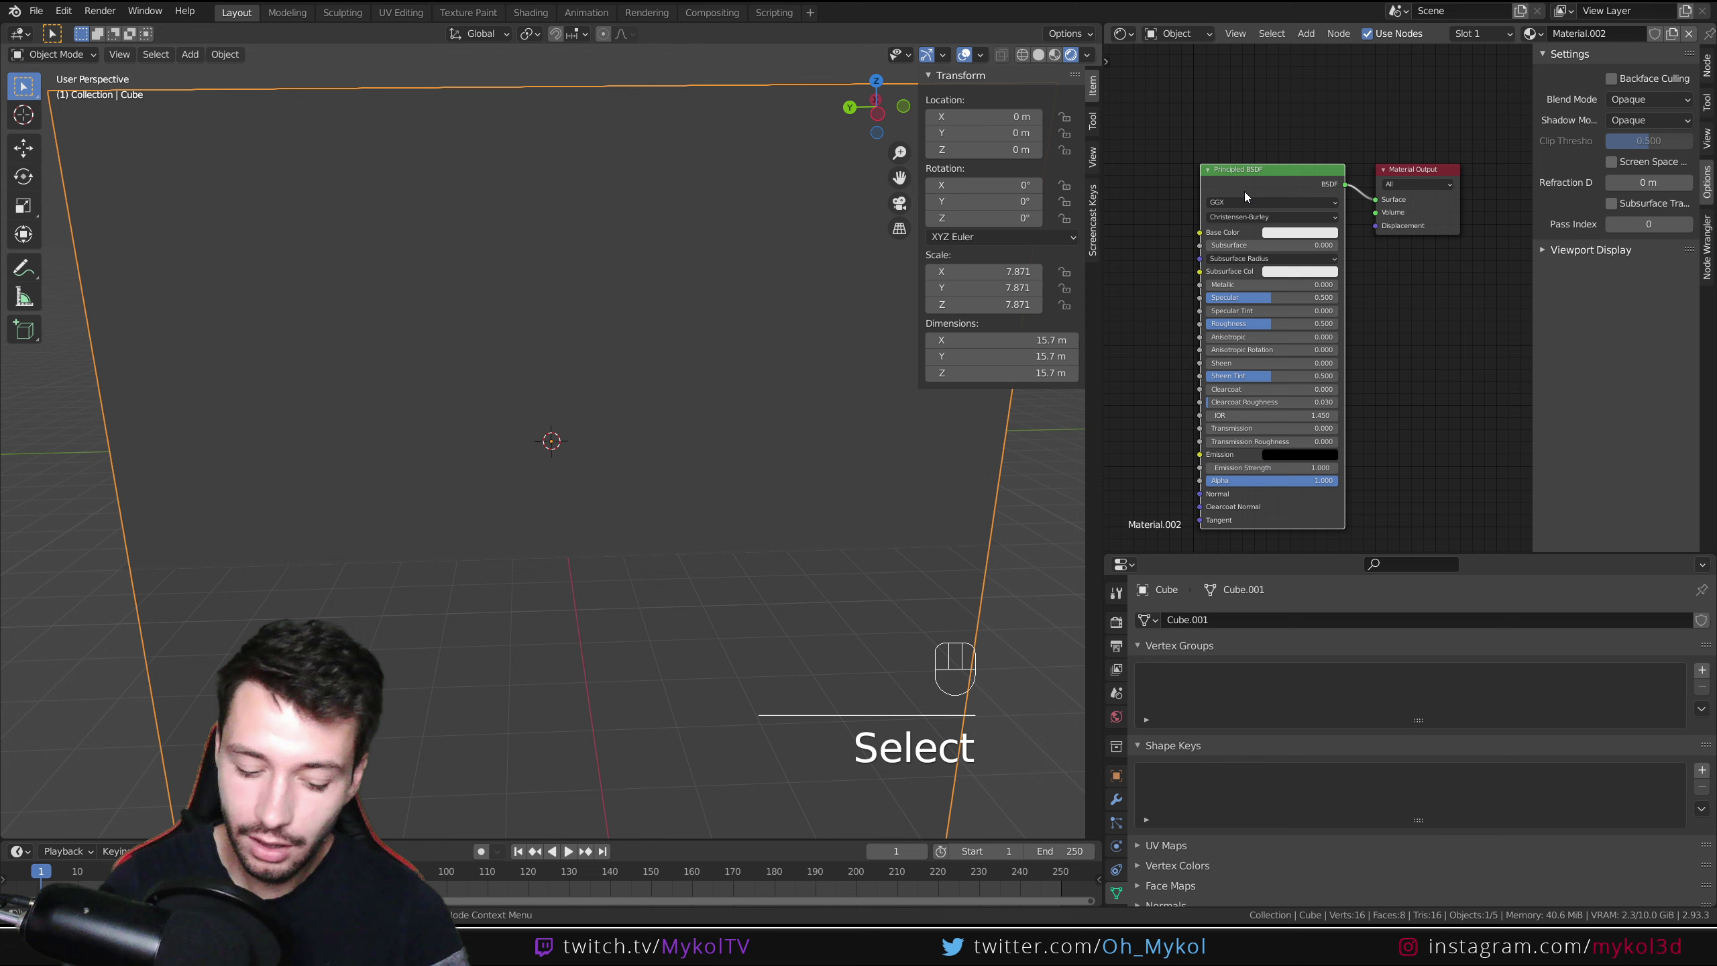
# Step: Replace the cube's Principled BSDF with a Principled Volume plugged into the Volume output for fog
pyautogui.press('Delete')
pyautogui.press('shift+a')
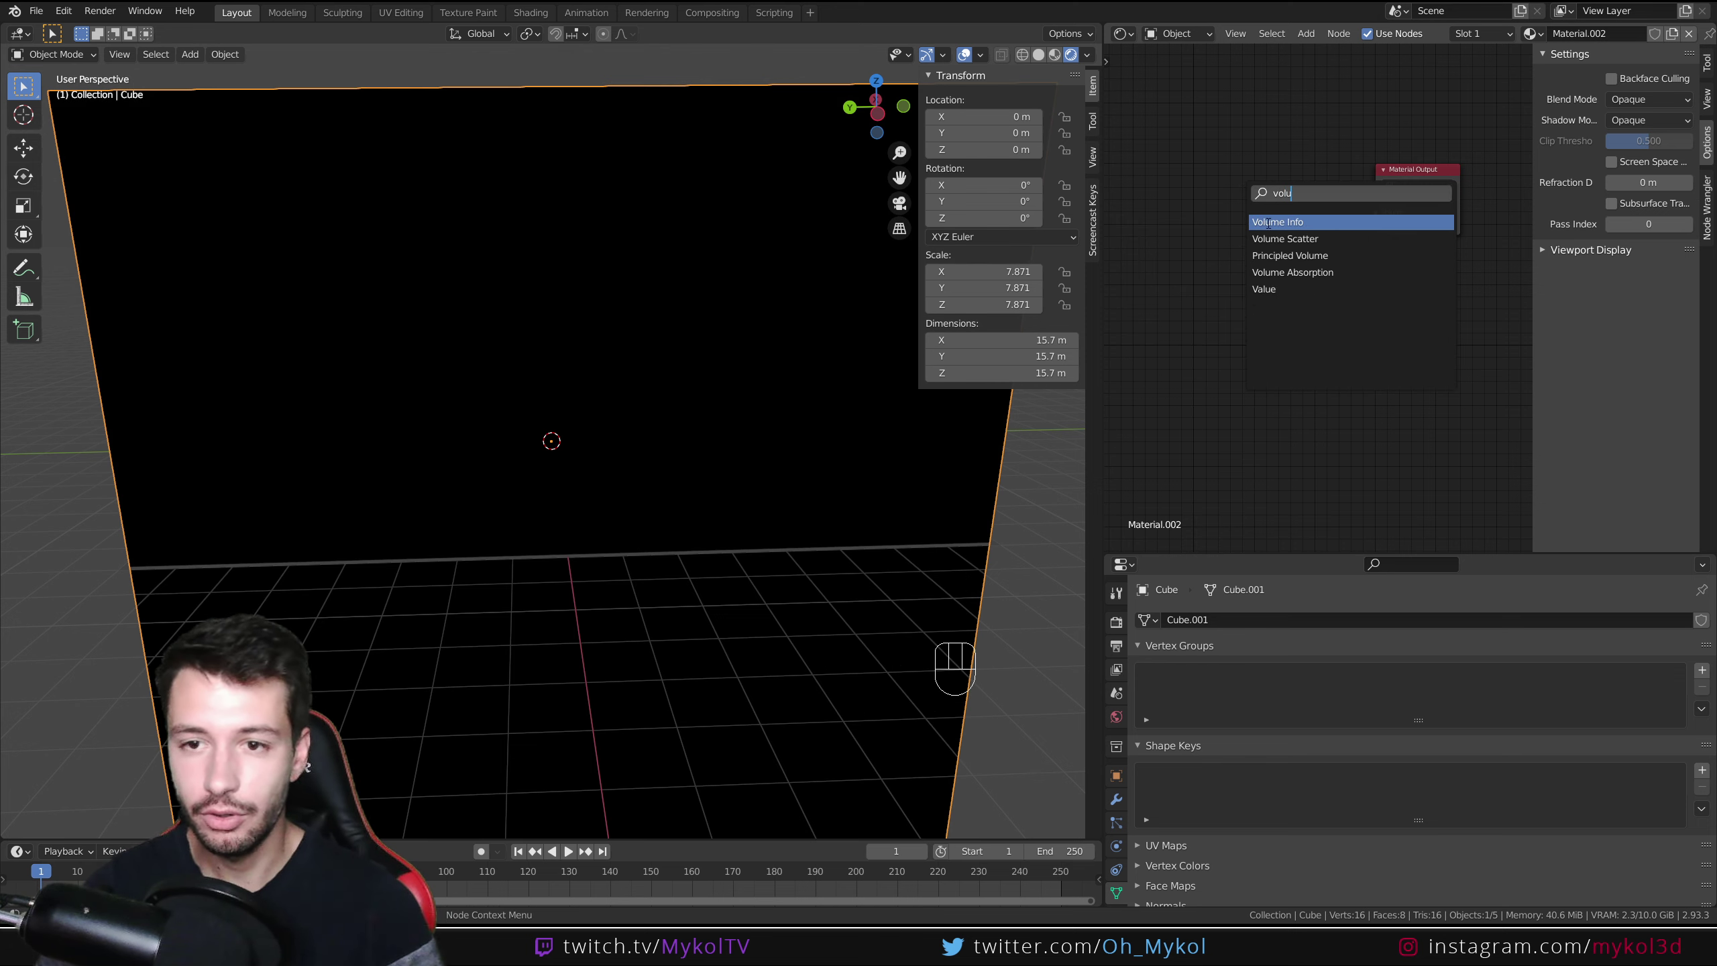
pyautogui.moveTo(1340, 173); pyautogui.dragTo(1369, 220)
pyautogui.moveTo(648, 436); pyautogui.dragTo(604, 390)
pyautogui.press('g')
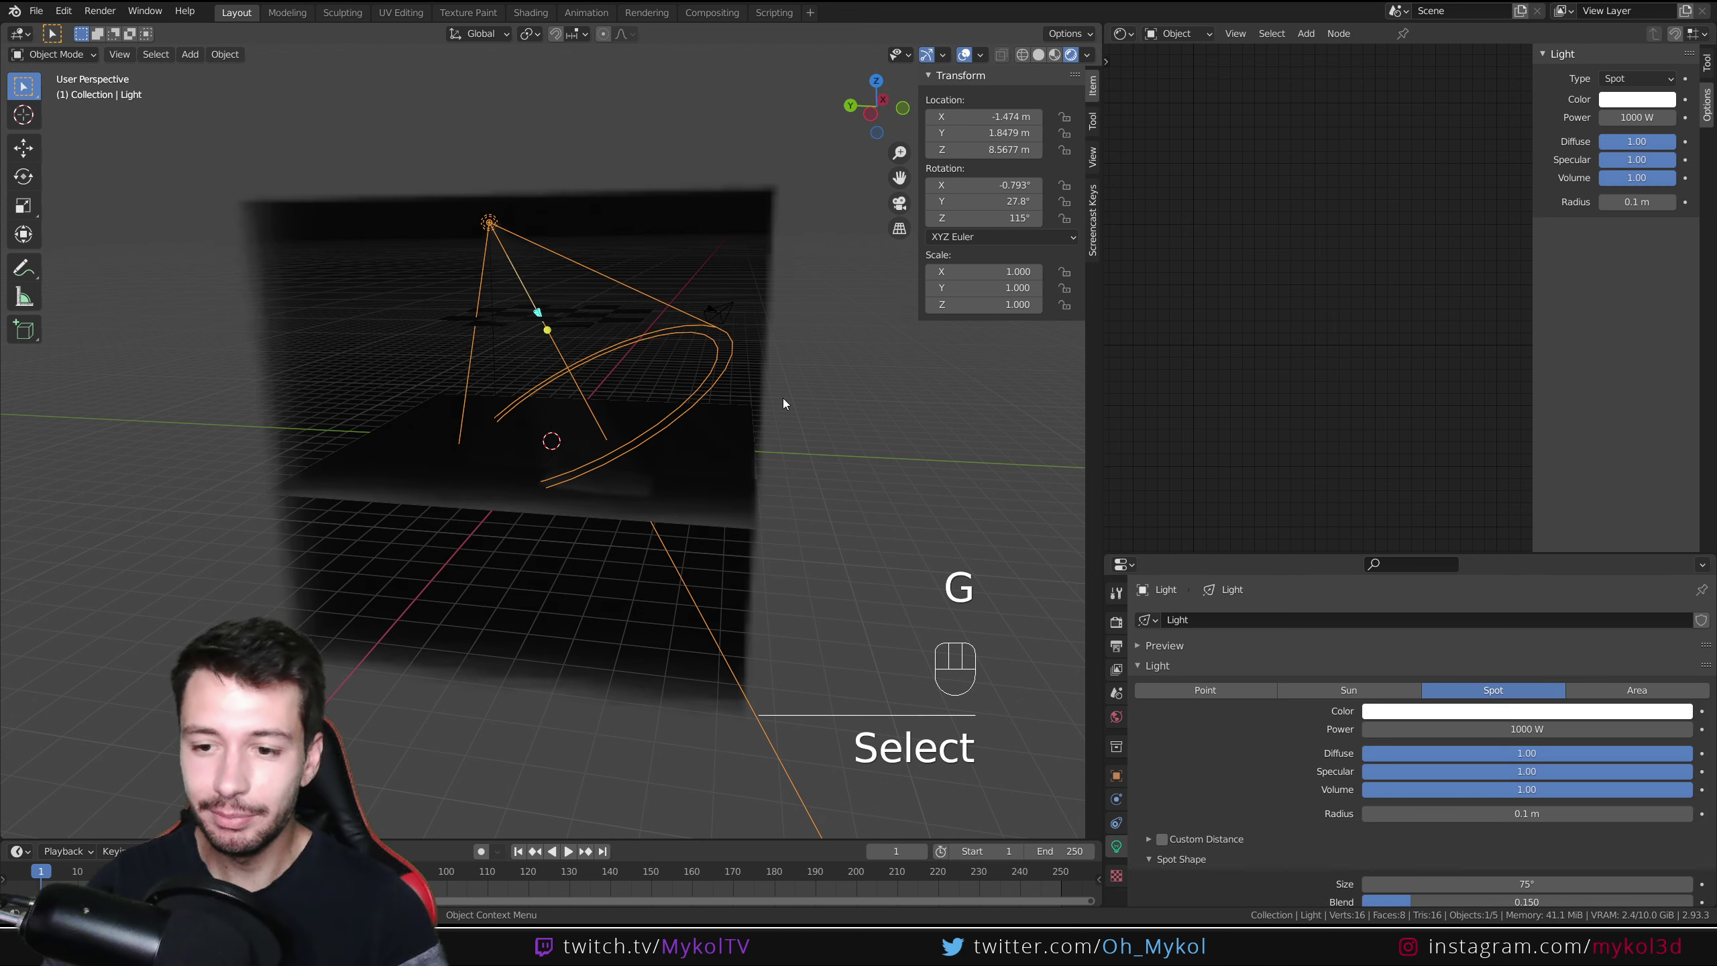
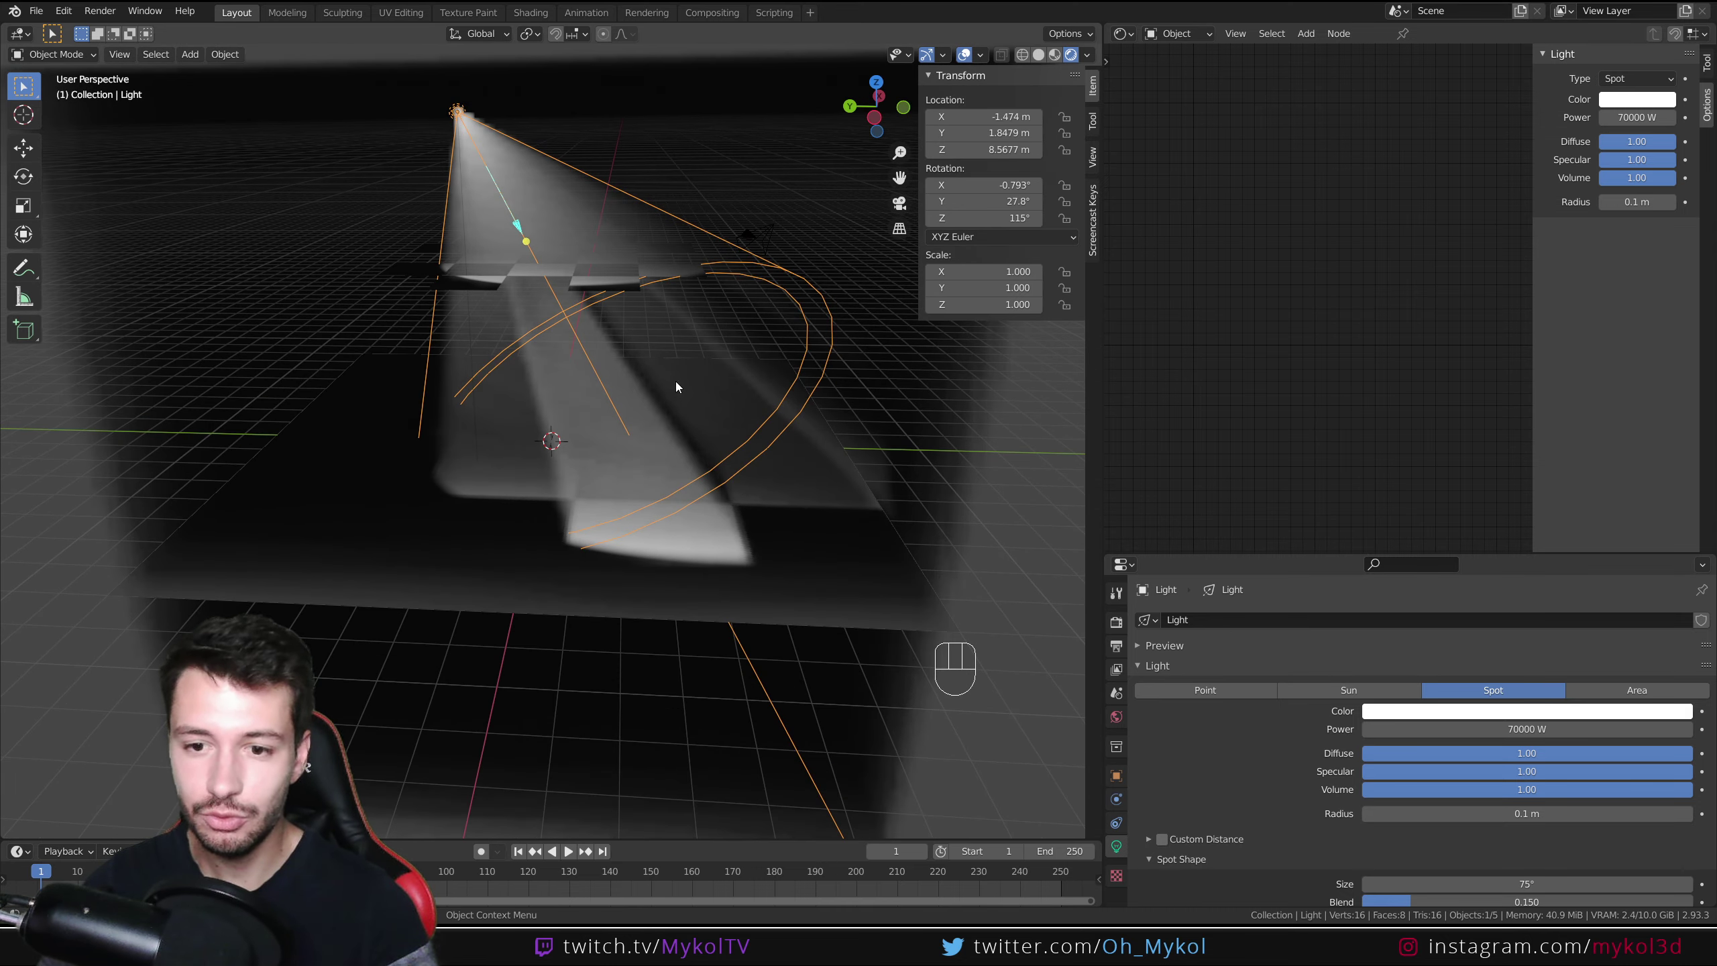
pyautogui.click(294, 199)
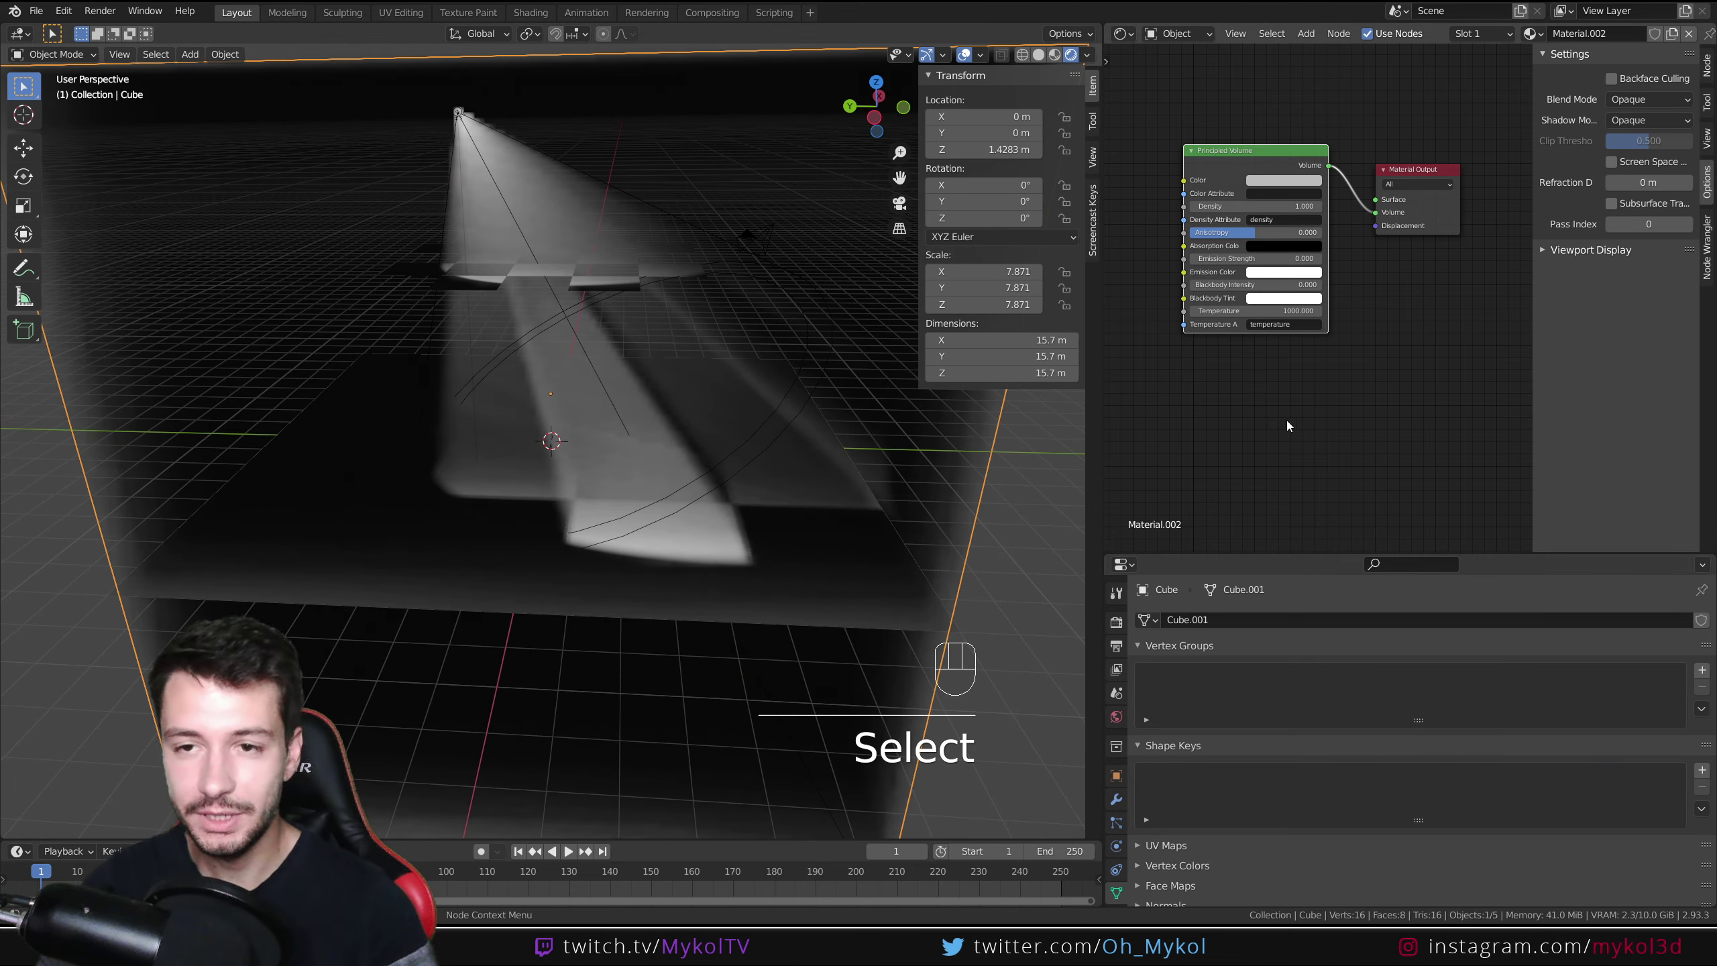
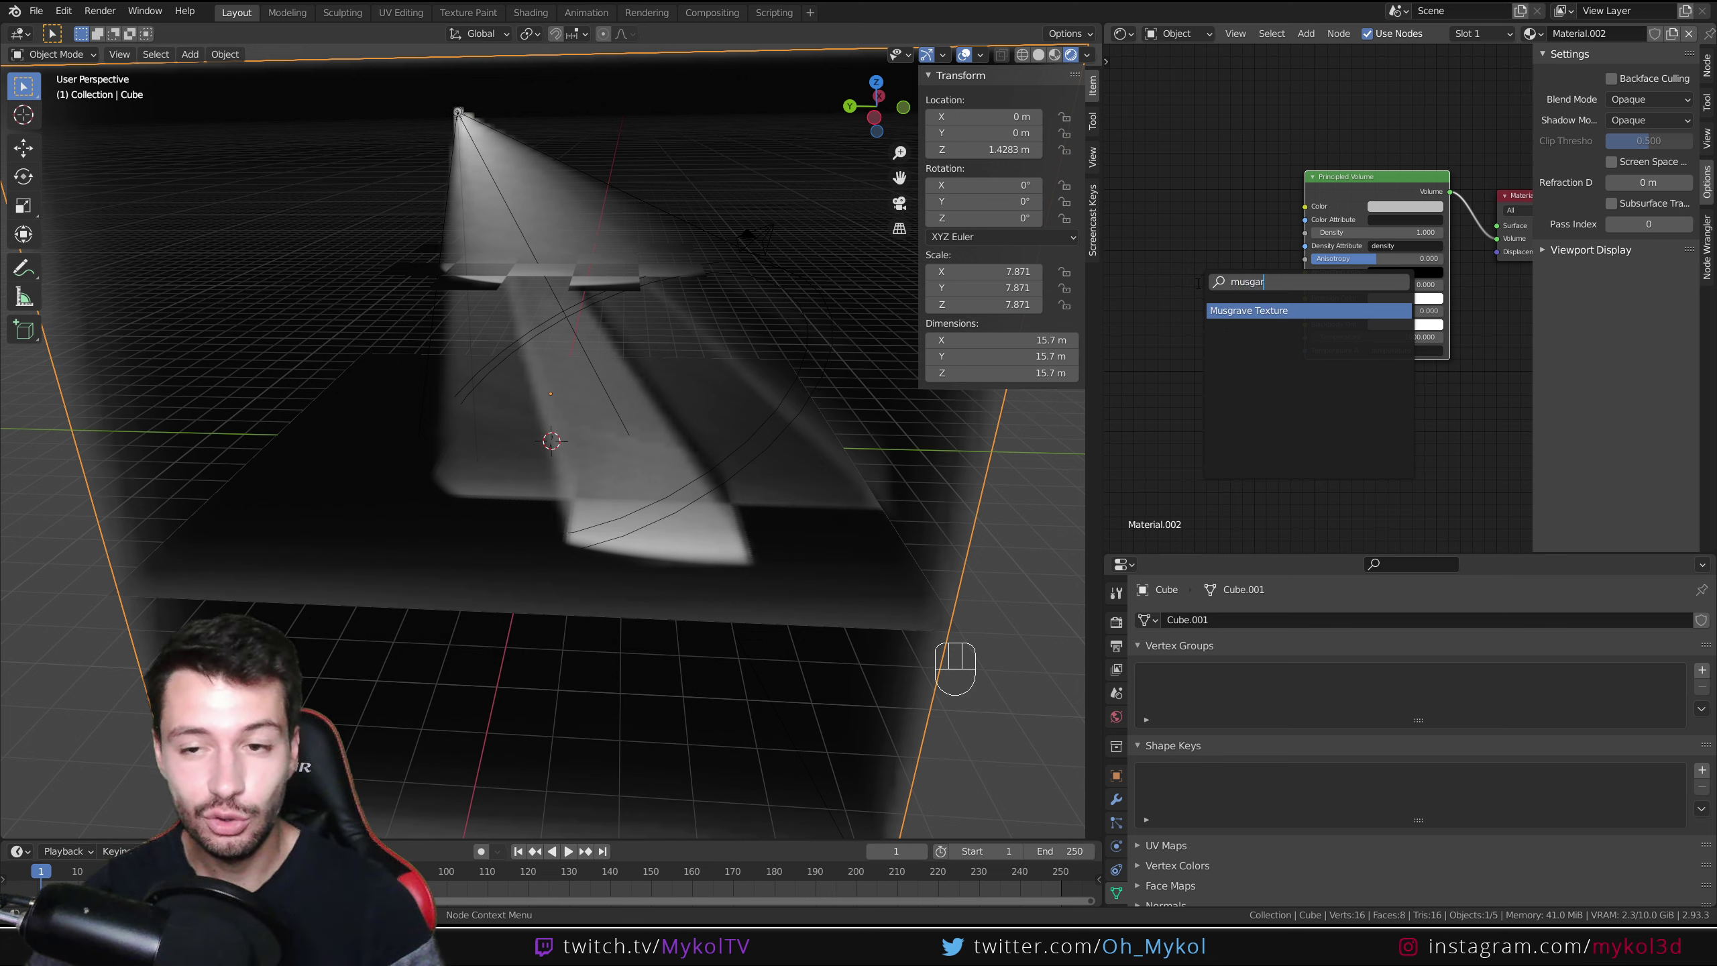
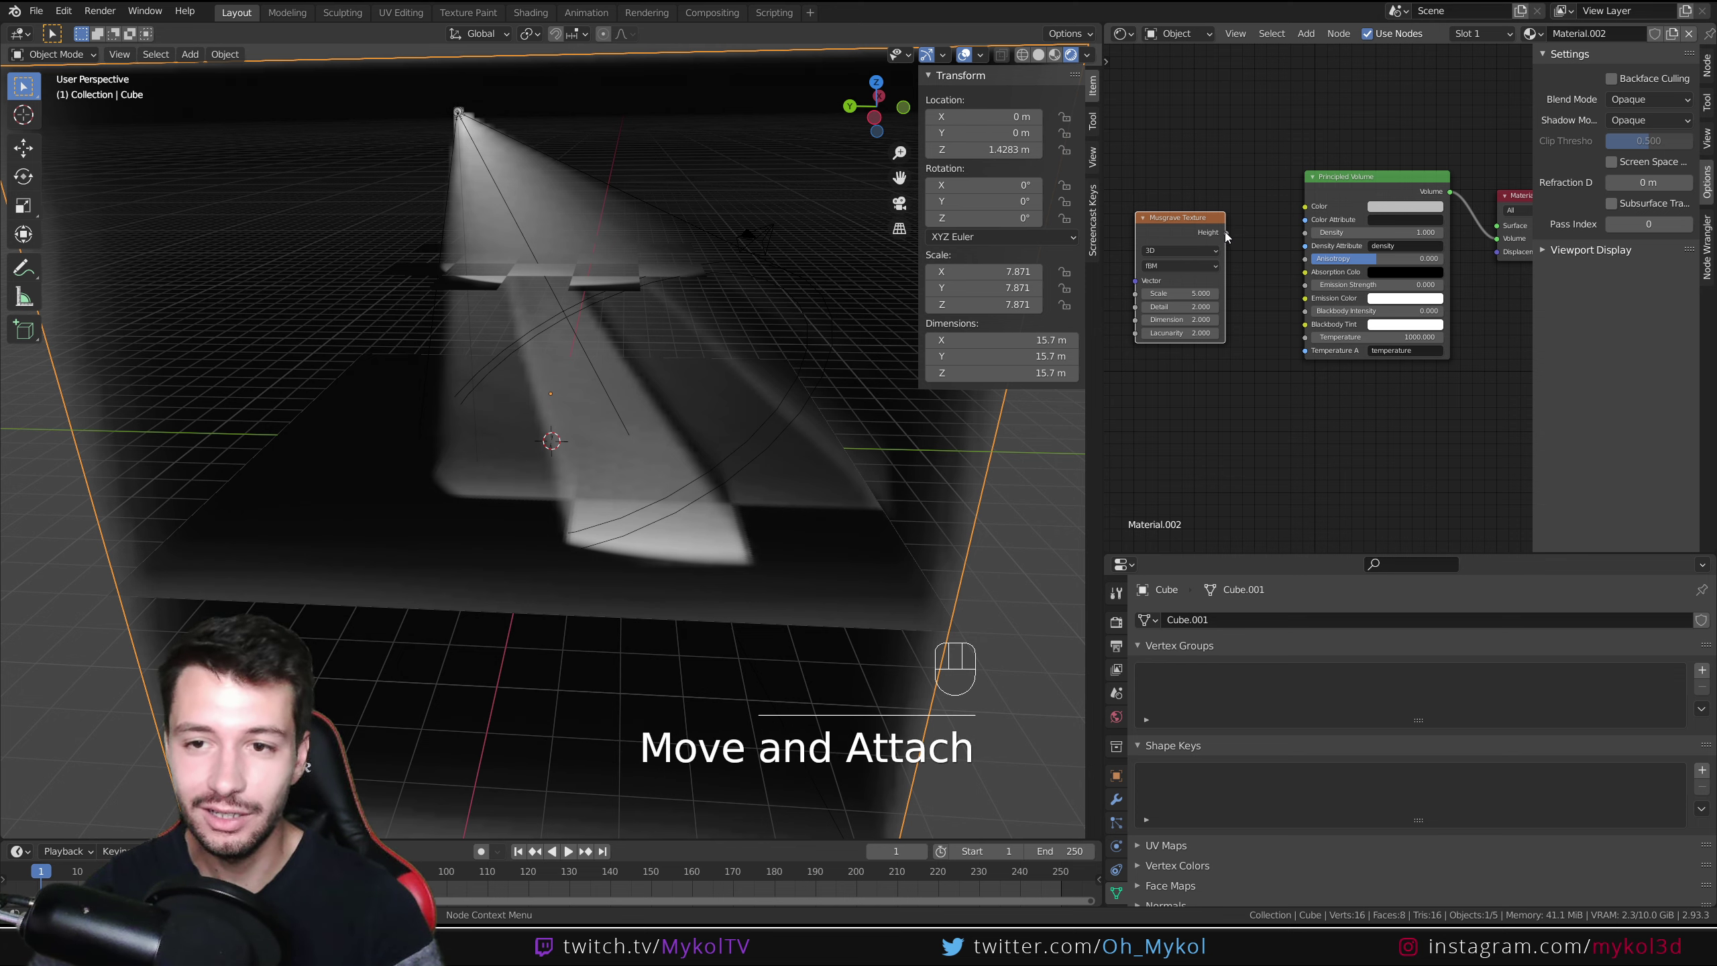
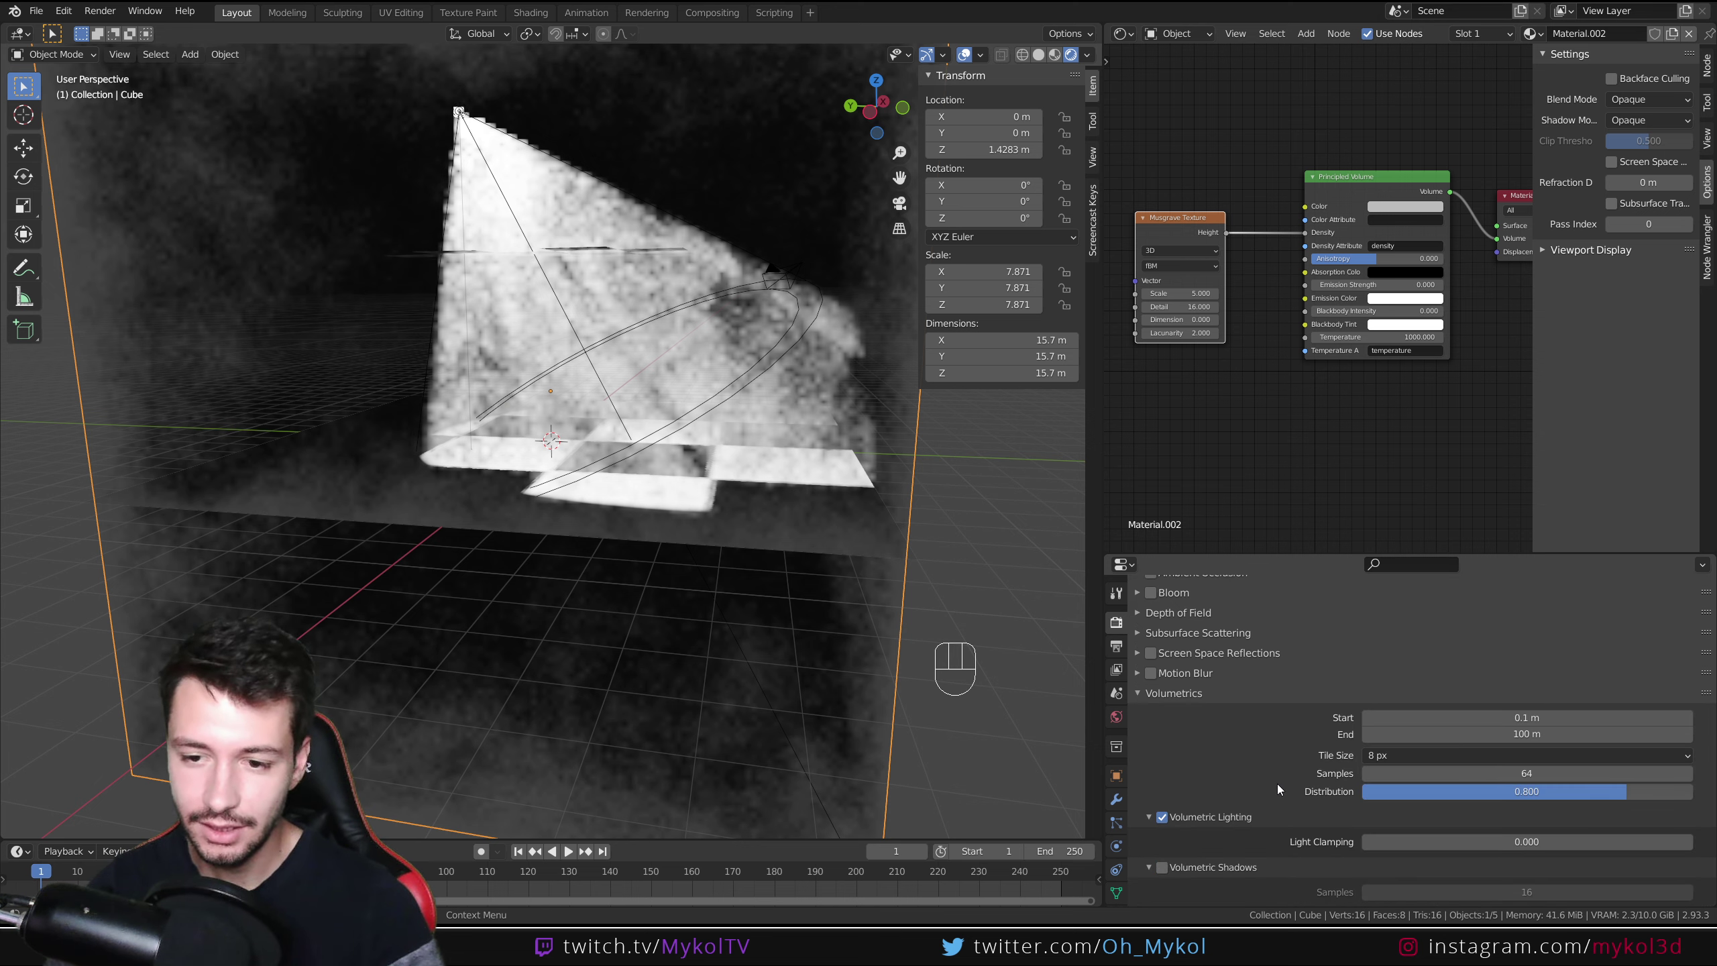
# Step: Set the Eevee volumetric tile size to 2 px and inspect the sharpened checkered light shafts
pyautogui.moveTo(1399, 764); pyautogui.dragTo(1404, 835)
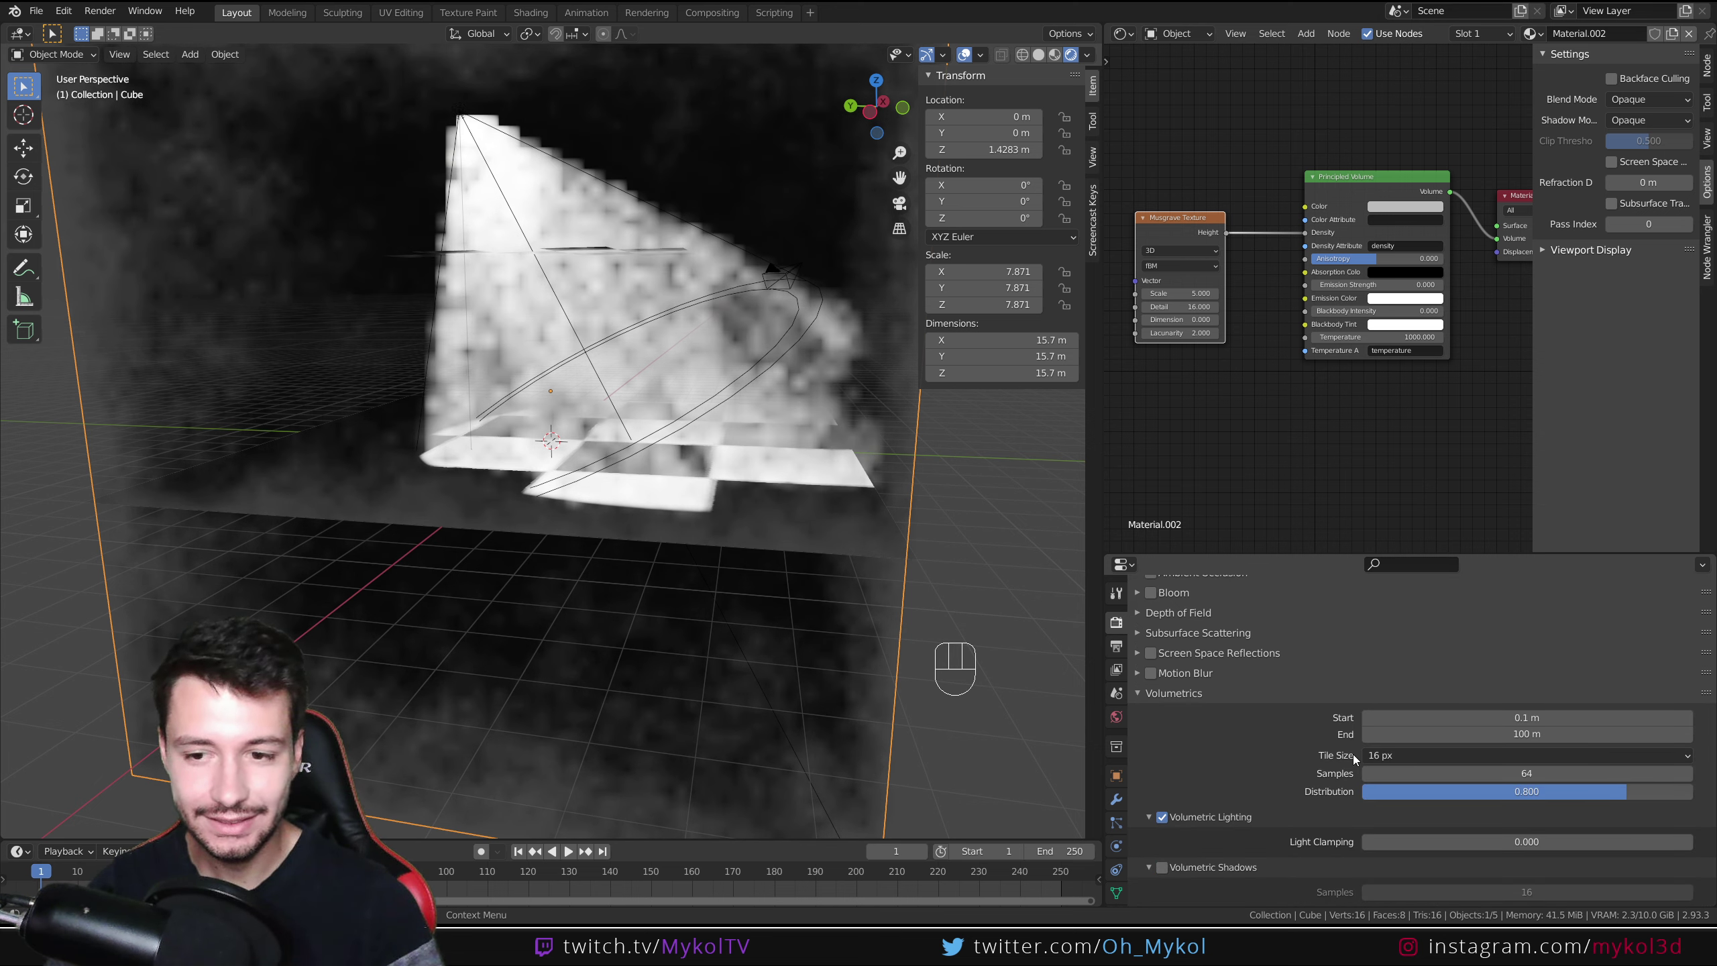
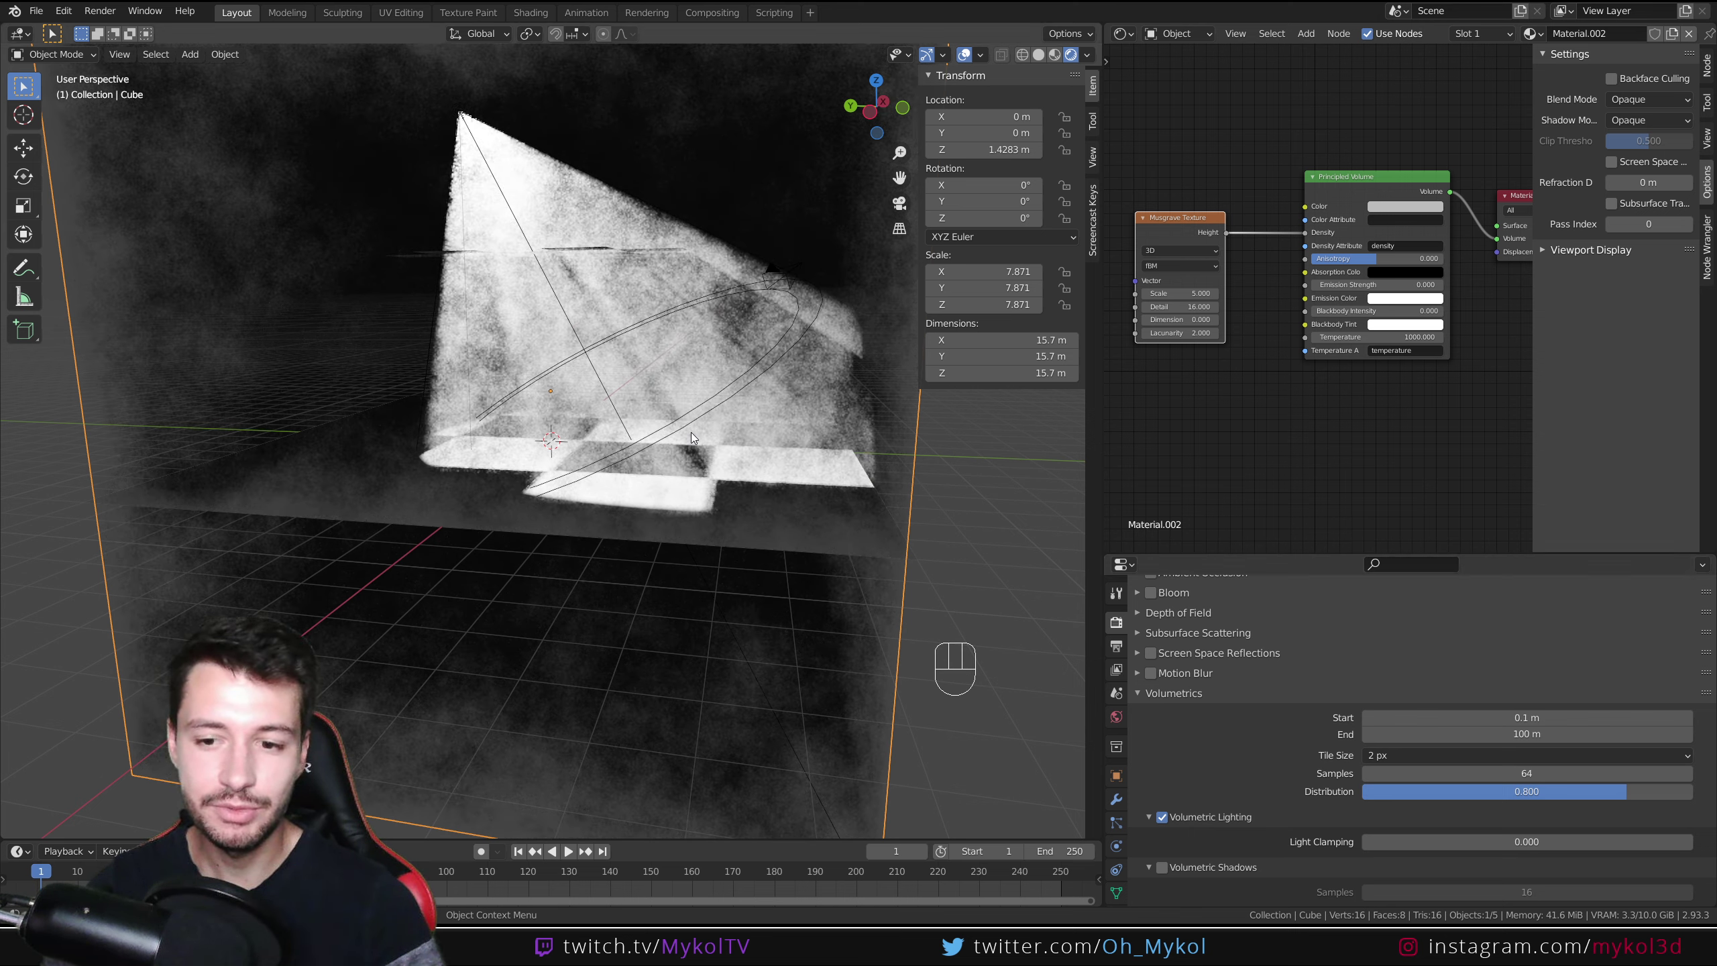
pyautogui.click(1168, 869)
pyautogui.middleClick(694, 348)
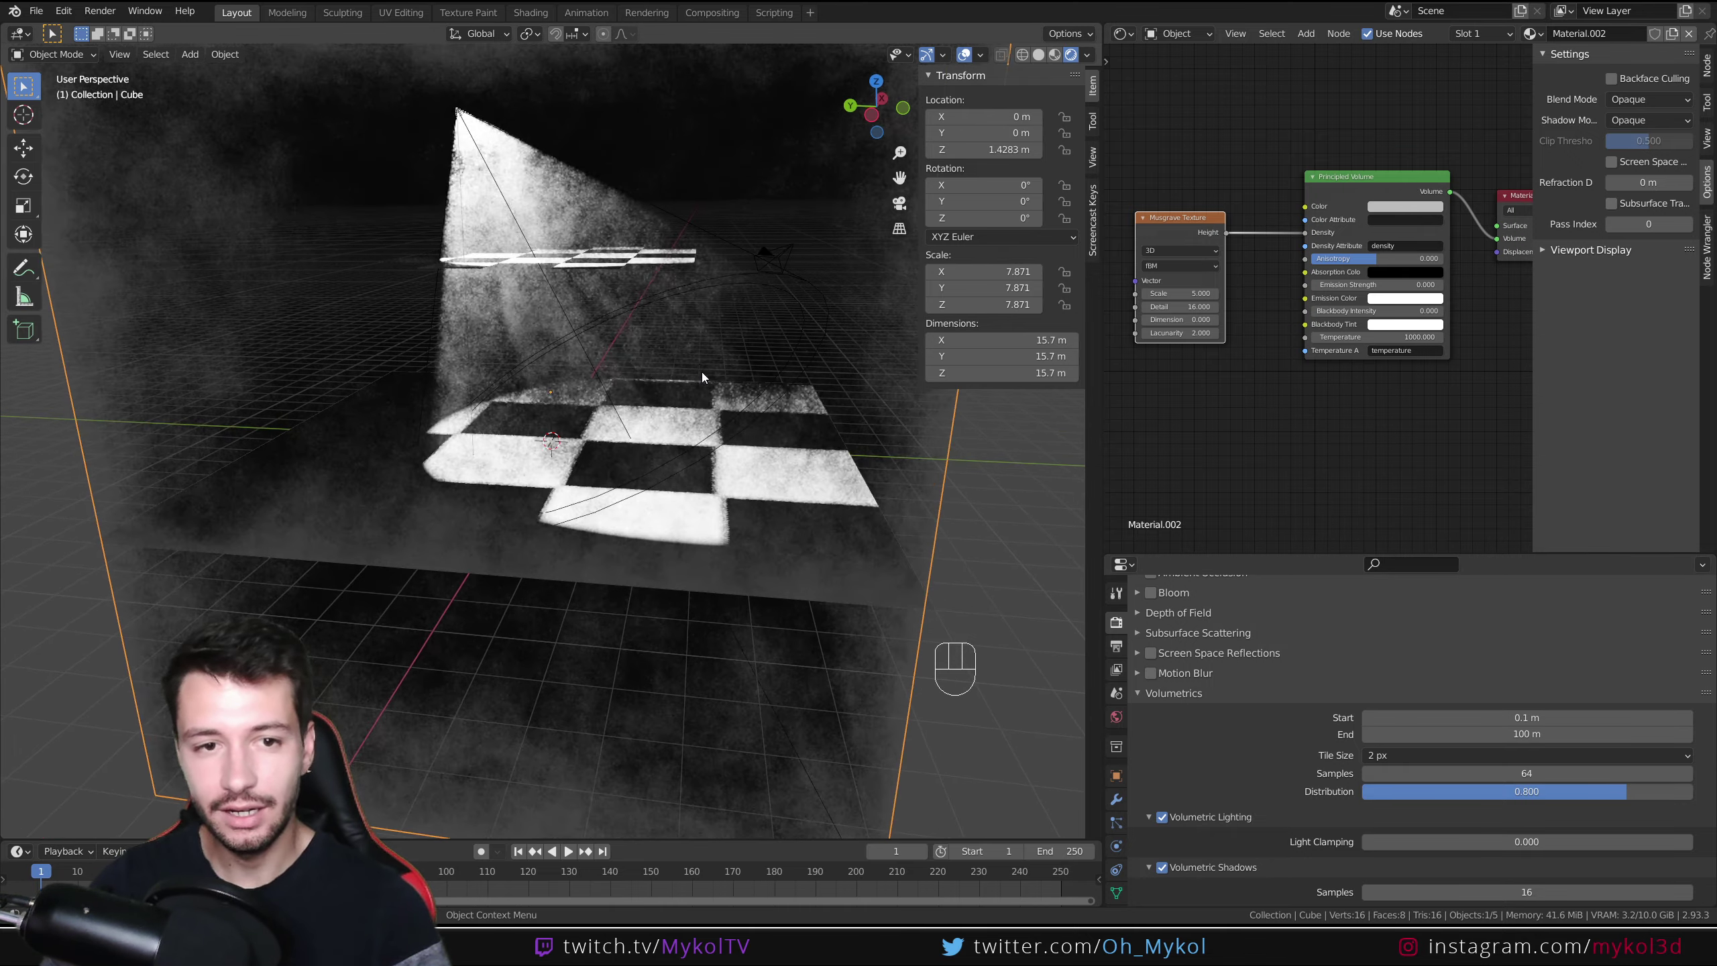
pyautogui.moveTo(709, 371); pyautogui.dragTo(685, 464)
pyautogui.middleClick(715, 552)
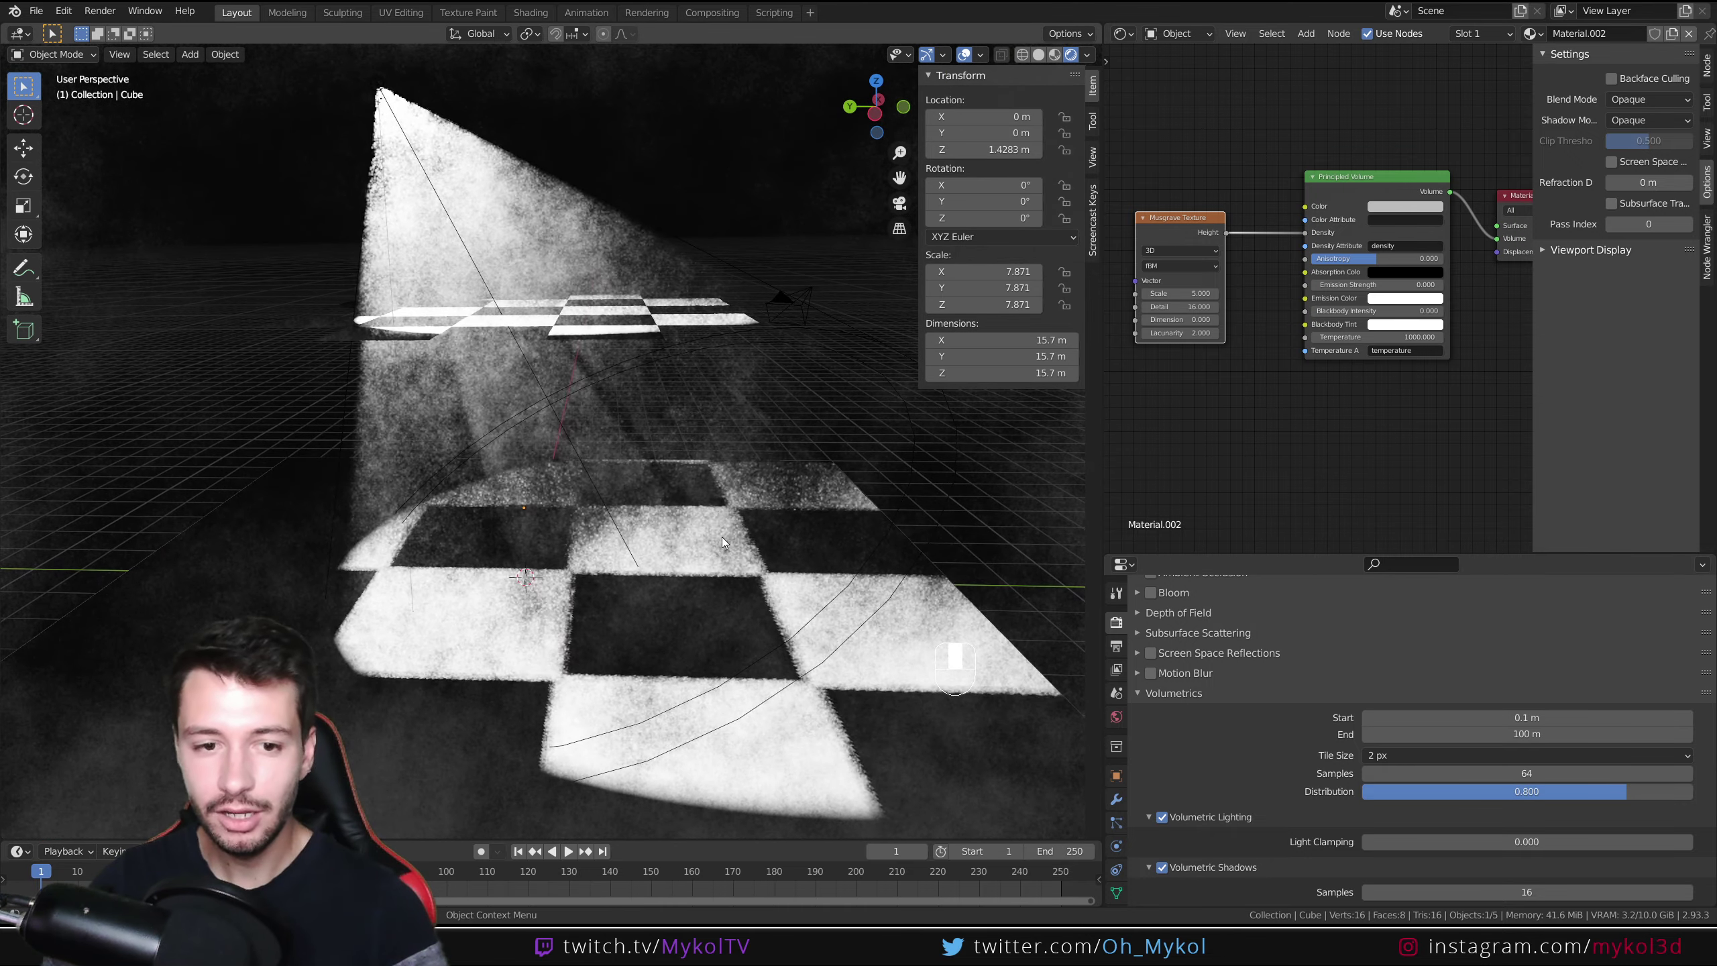
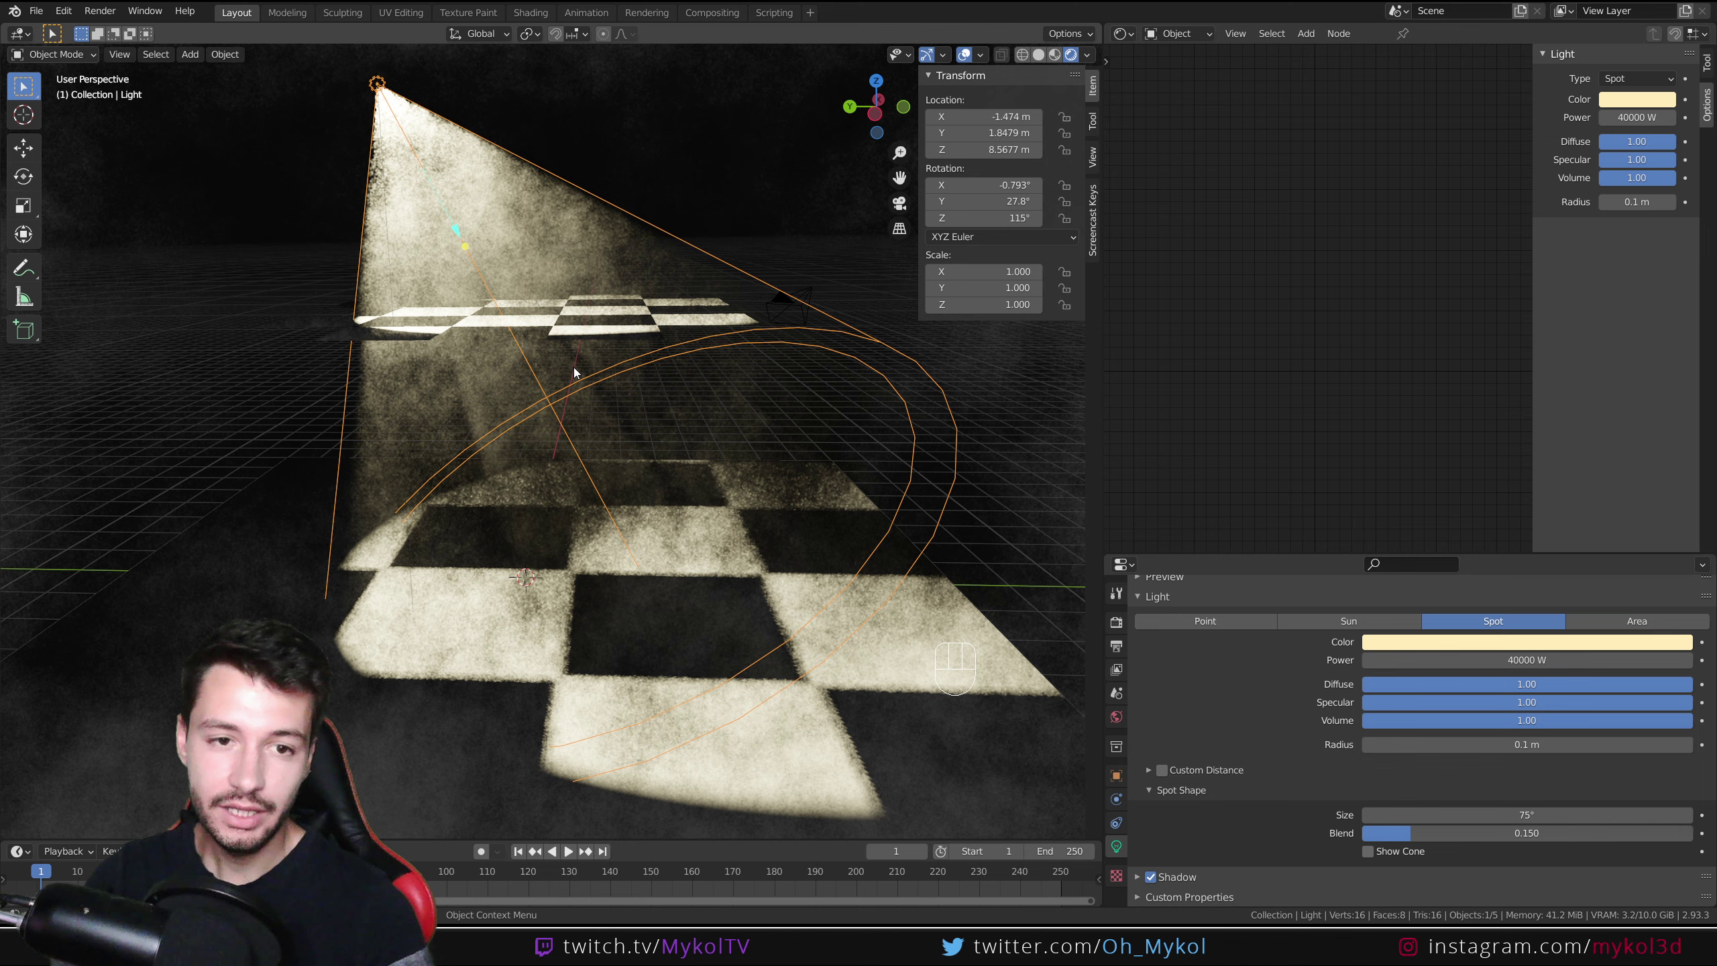
# Step: Orbit the view to inspect the warm 40000 W spotlight beam through the fog
pyautogui.middleClick(627, 398)
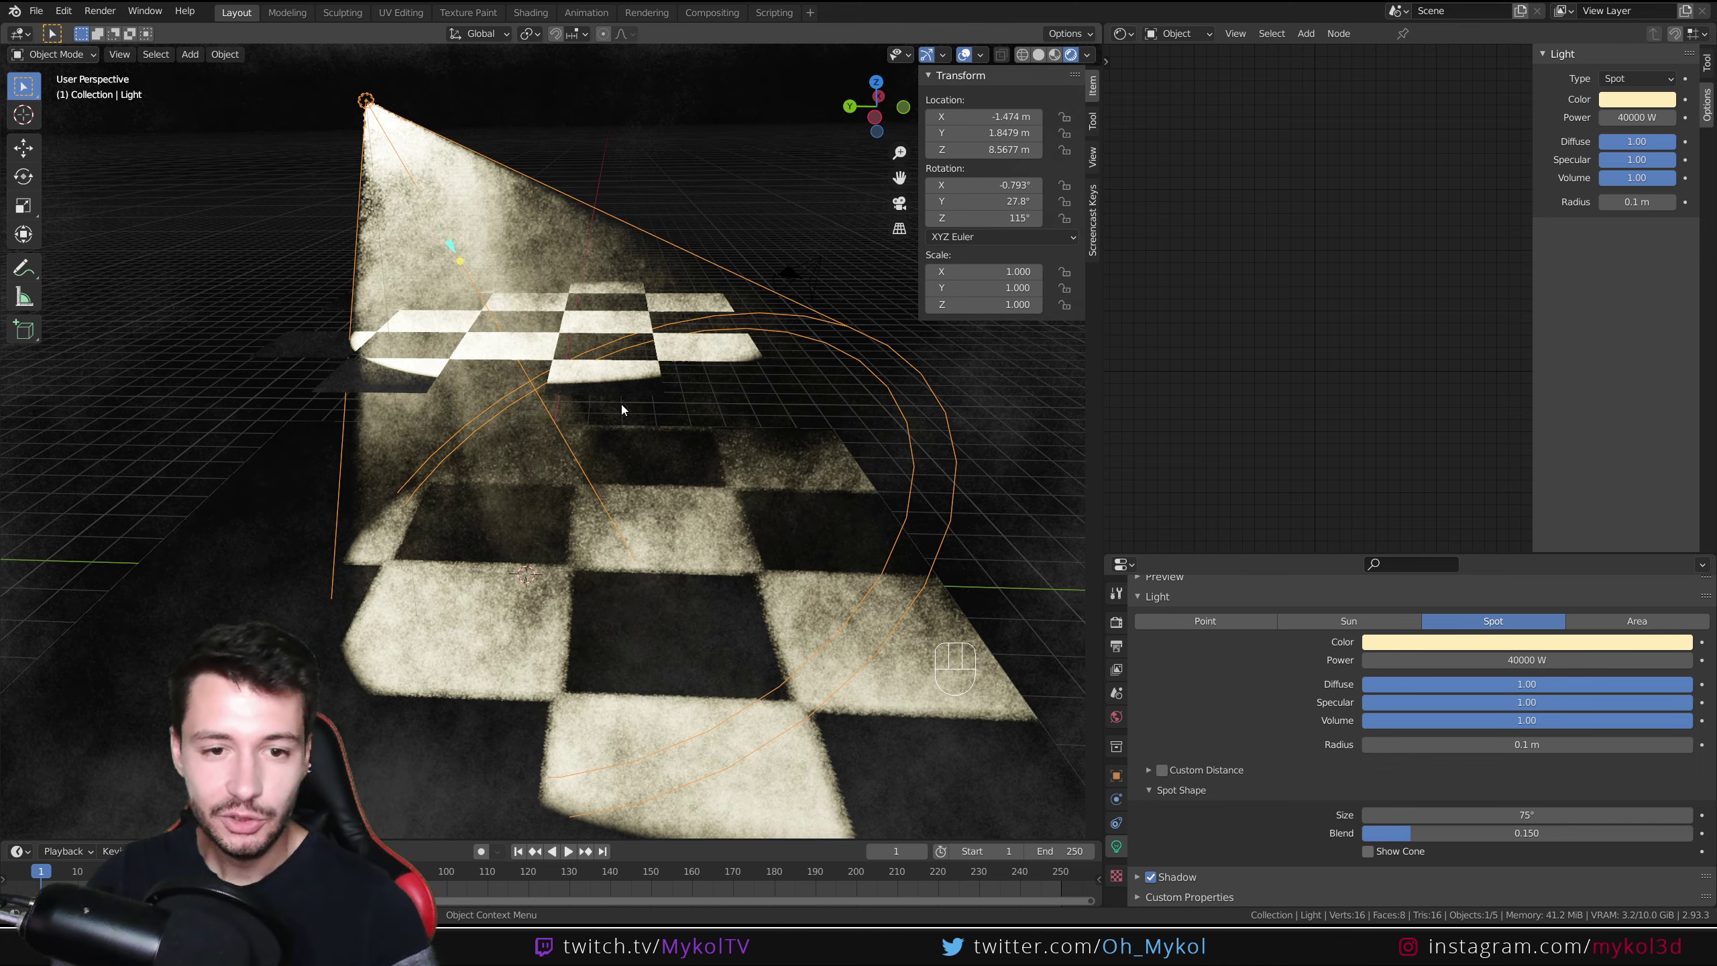